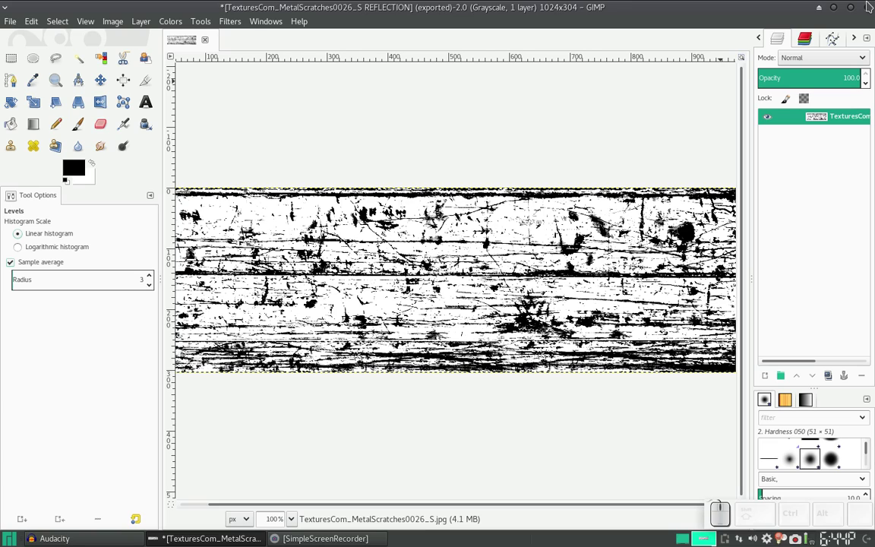
# - Launch Blender from the Application Finder by typing 'blender' while GIMP stays open
pyautogui.press('alt+F2')
pyautogui.press('alt+b')
pyautogui.press('alt+l')
pyautogui.press('alt+e')
pyautogui.press('alt+n')
pyautogui.press('alt+d')
pyautogui.press('alt+e')
pyautogui.press('alt+r')
# - Open oligopoly21.blend from Recent and switch to an empty scene layer
pyautogui.press('Return')
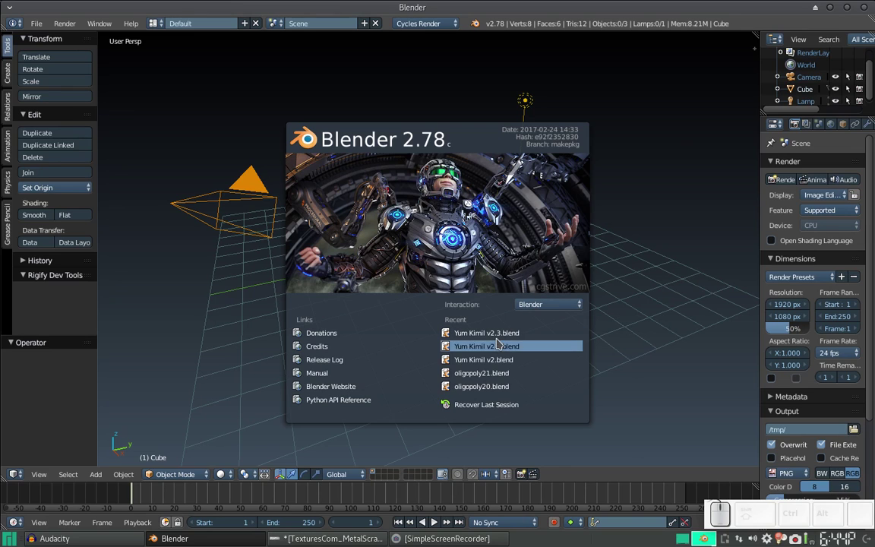
pyautogui.click(495, 376)
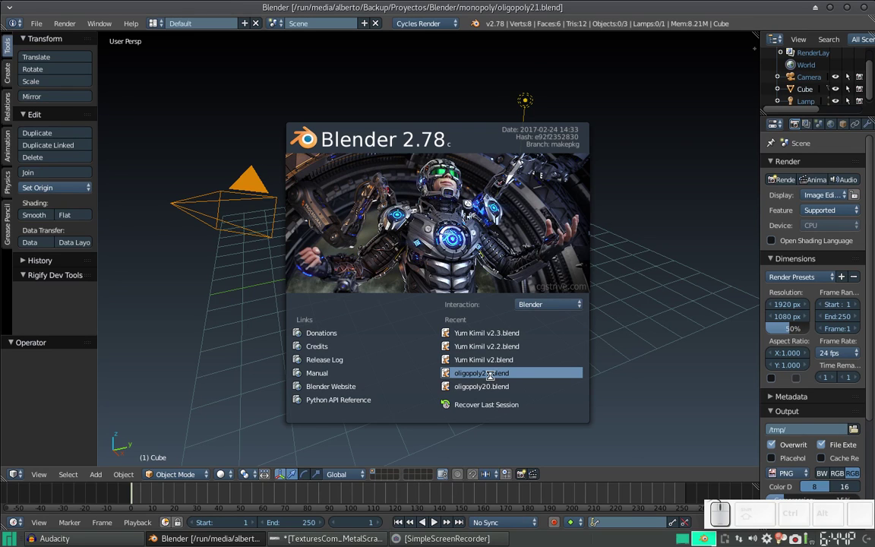
pyautogui.scroll(-3)
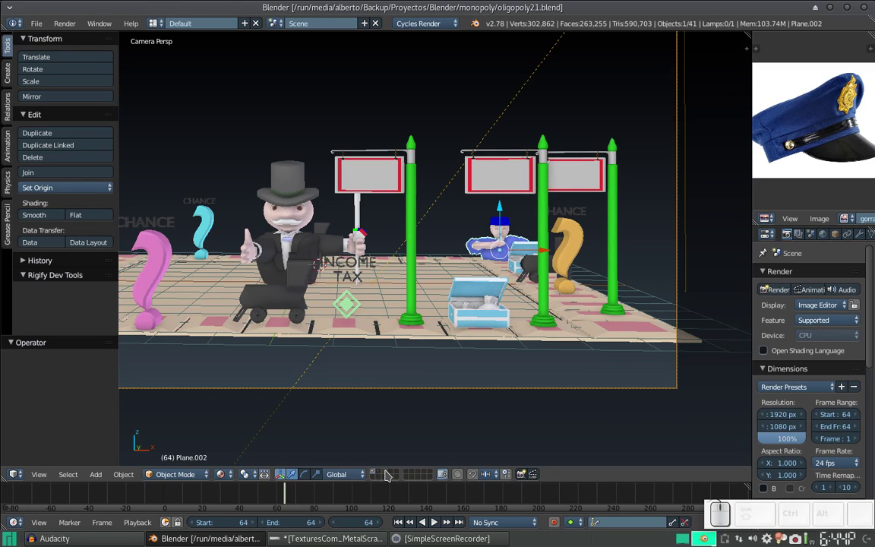
pyautogui.click(389, 472)
pyautogui.middleClick(326, 274)
pyautogui.middleClick(488, 249)
pyautogui.scroll(3)
# - In front view add a circle mesh from Shift+A > Mesh, then undo it
pyautogui.press('KP_1')
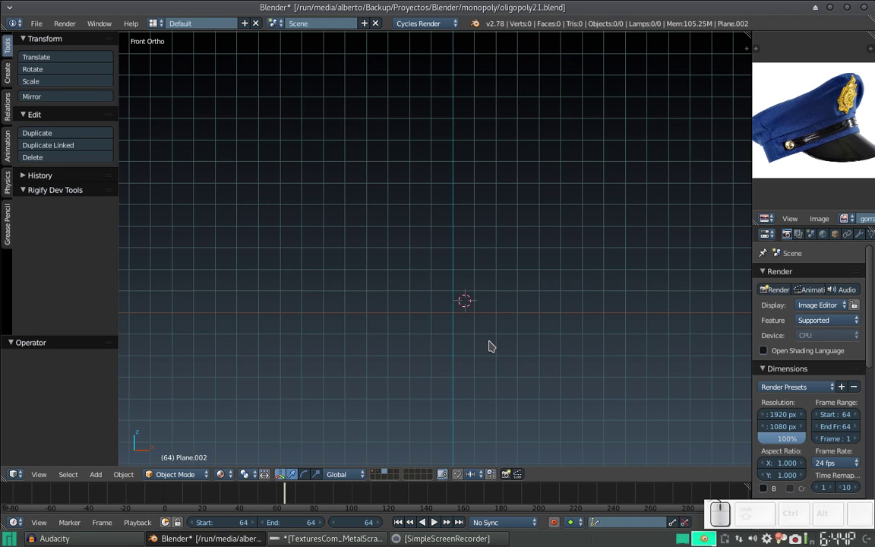
pyautogui.press('KP_1')
pyautogui.press('shift+a')
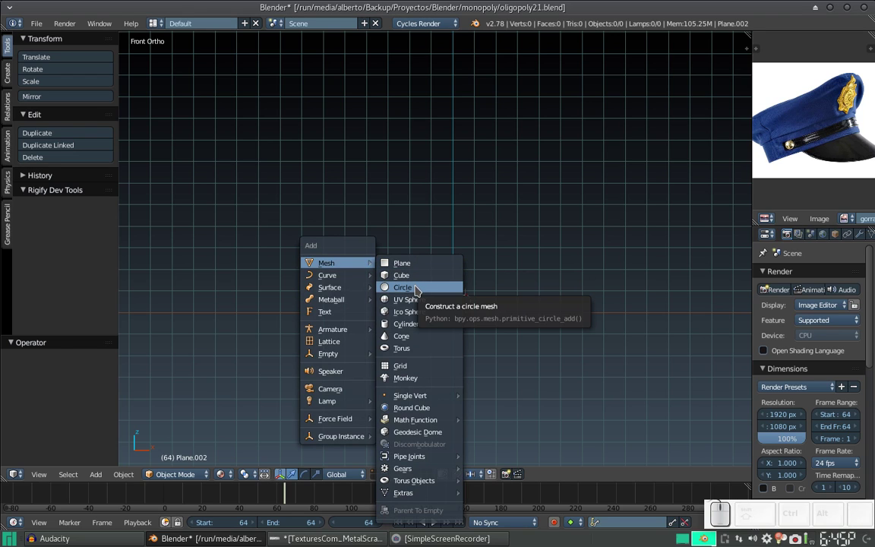
pyautogui.click(421, 287)
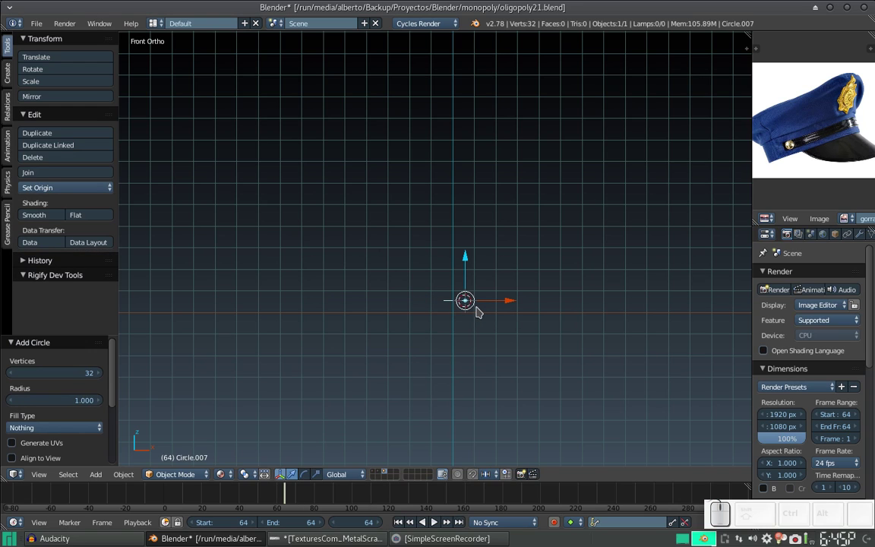
pyautogui.press('ctrl+z')
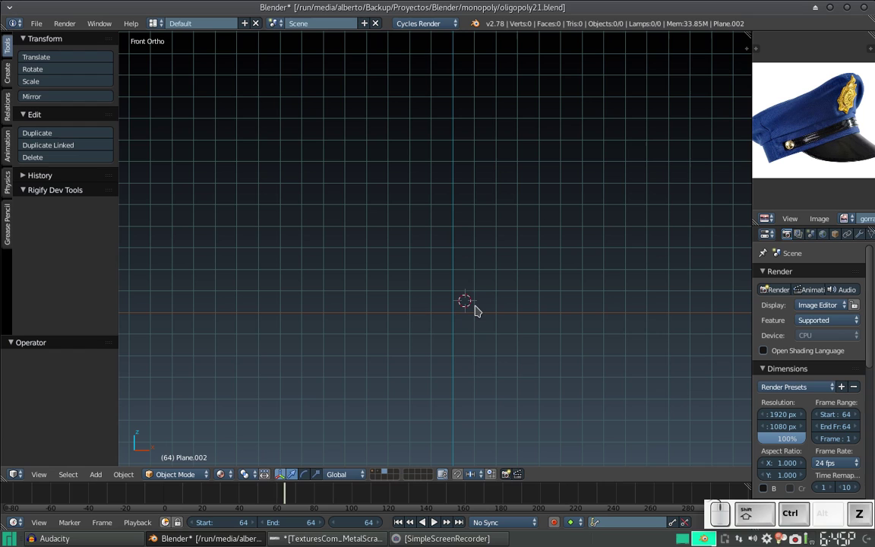
# - Snap the 3D cursor to centre and re-add the 32-vertex circle there
pyautogui.press('shift+c')
pyautogui.press('shift+a')
pyautogui.click(508, 81)
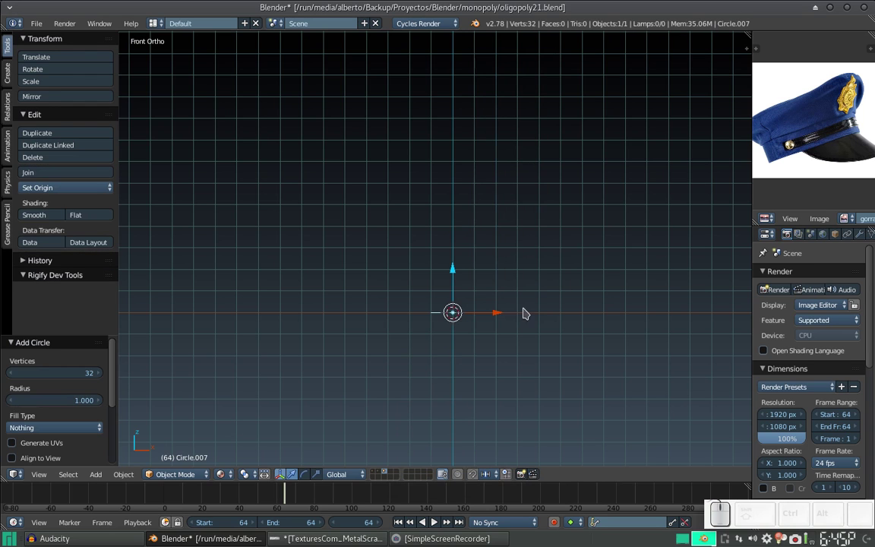
pyautogui.scroll(3)
pyautogui.scroll(-3)
# - In Edit Mode extrude the circle along Z and scale its rim to 0.84 into a thick band
pyautogui.click(477, 323)
pyautogui.scroll(3)
pyautogui.scroll(3)
pyautogui.press('Tab')
pyautogui.press('e')
pyautogui.press('z')
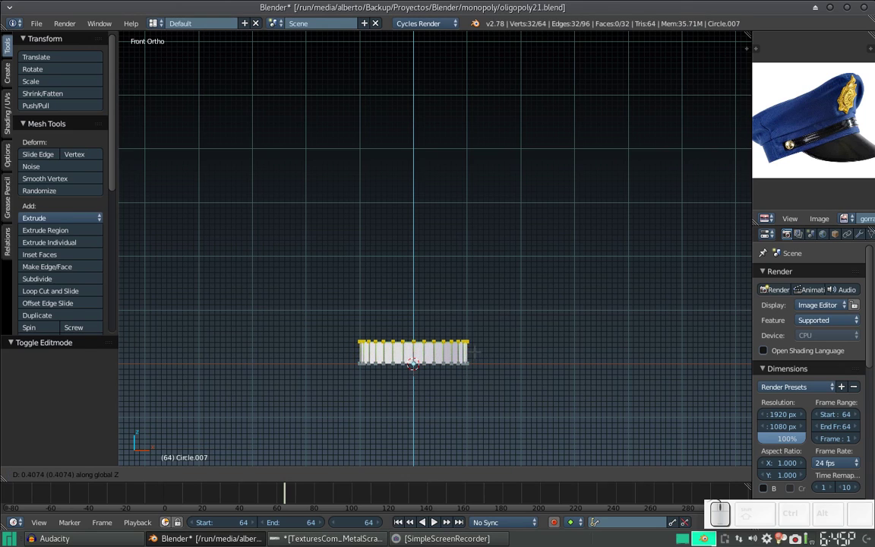
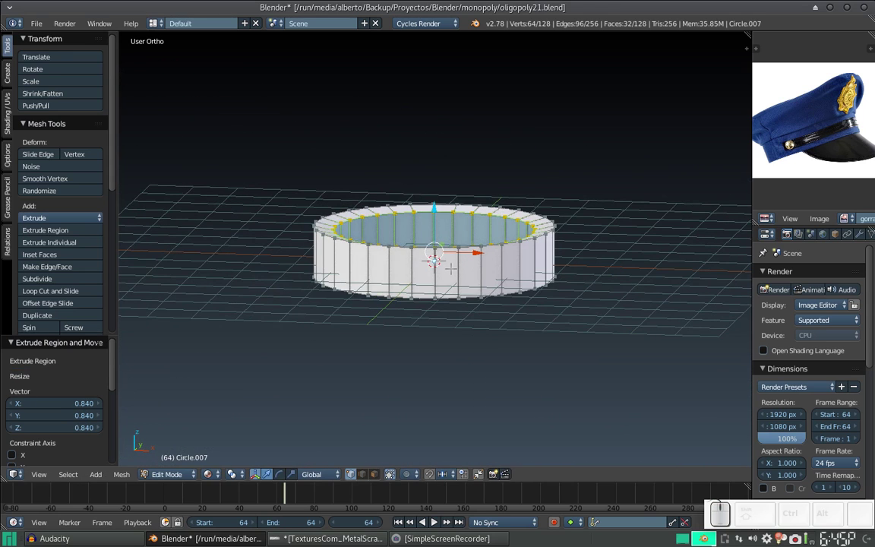
pyautogui.press('a')
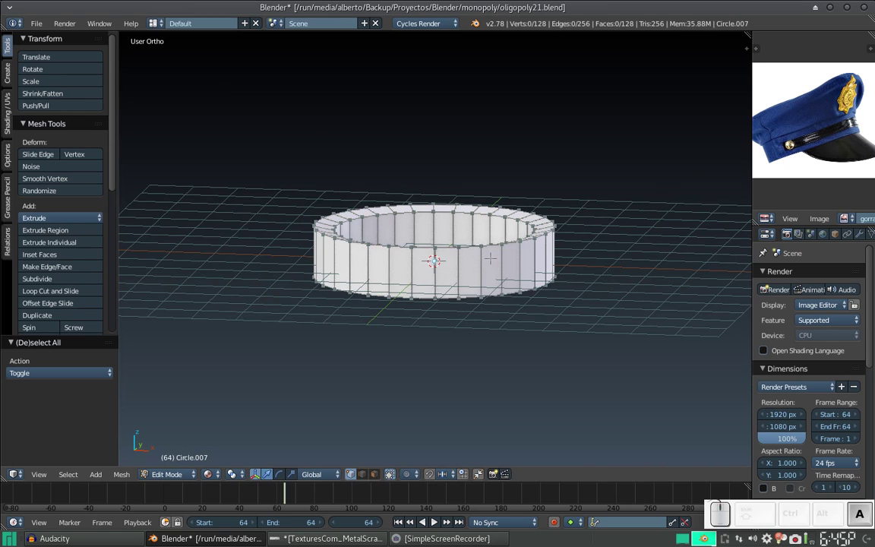
pyautogui.press('a')
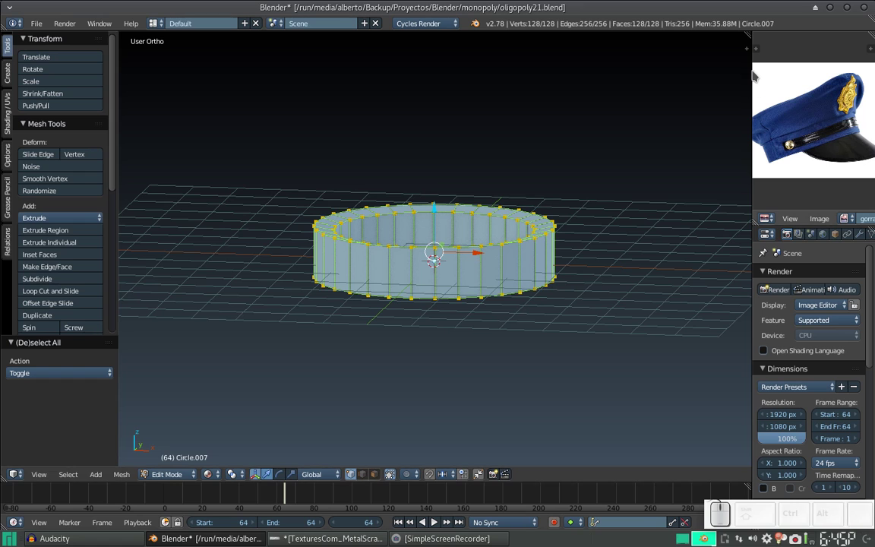
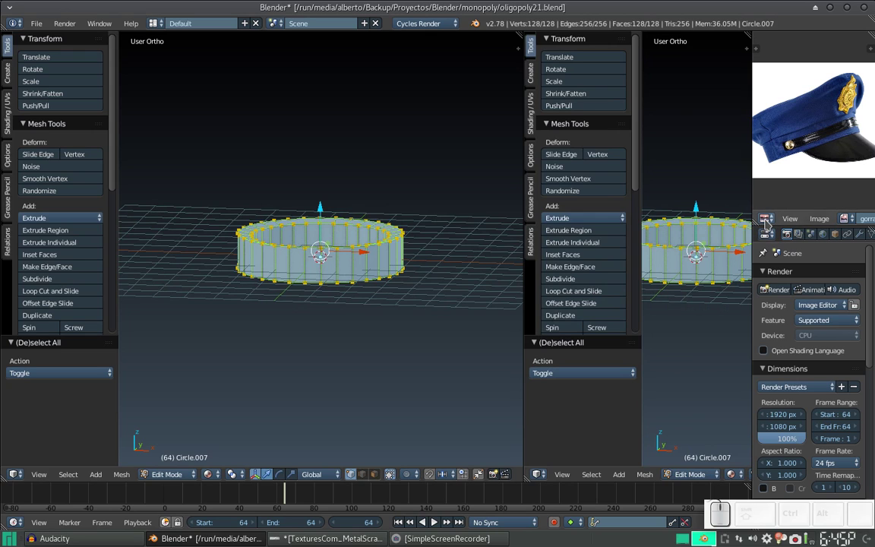
# - Turn the reference panel into an Outliner and rename the ring object to anillo
pyautogui.click(769, 219)
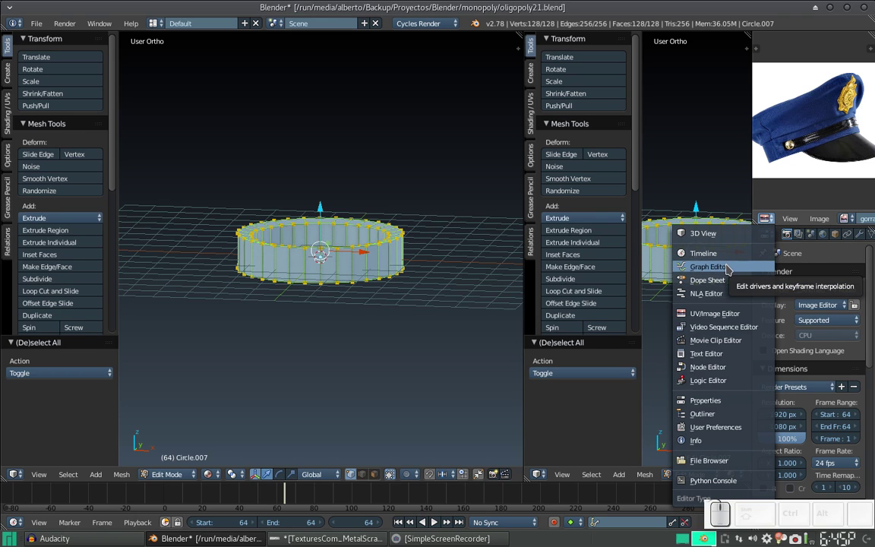
pyautogui.click(706, 410)
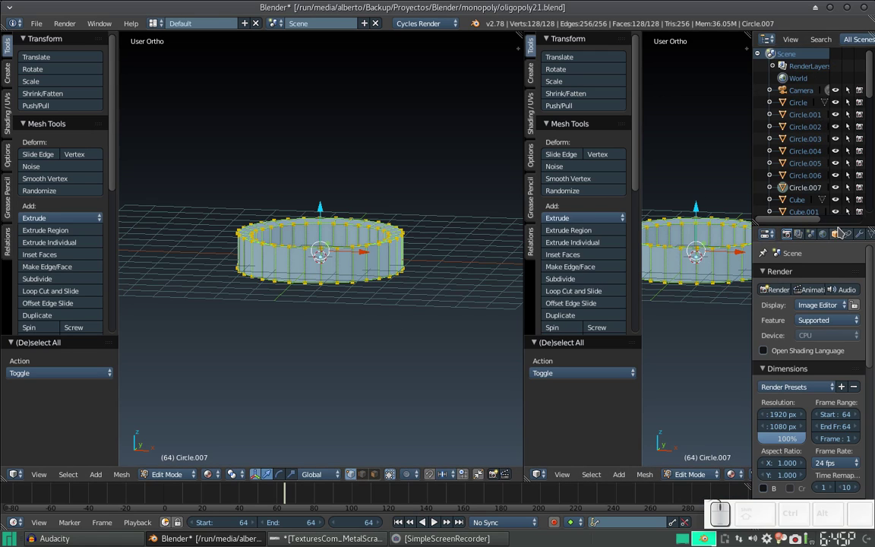
pyautogui.moveTo(837, 218); pyautogui.dragTo(845, 154)
pyautogui.click(841, 160)
pyautogui.click(810, 198)
pyautogui.press('Return')
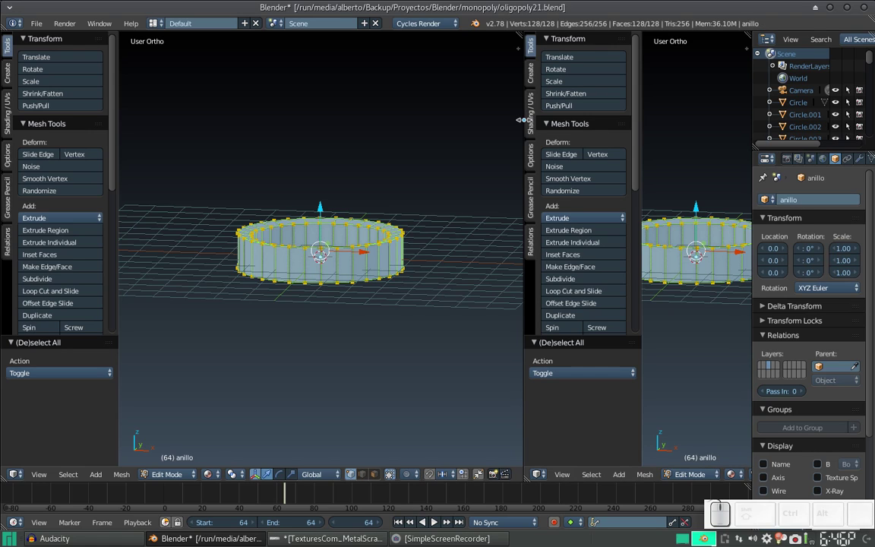
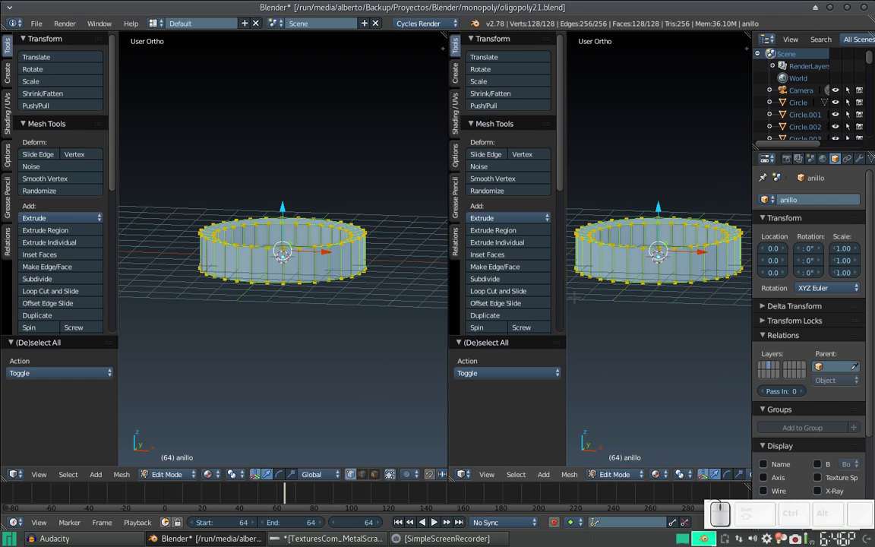
# - Make the right-hand area a UV/Image Editor with its side panel hidden
pyautogui.doubleClick(473, 476)
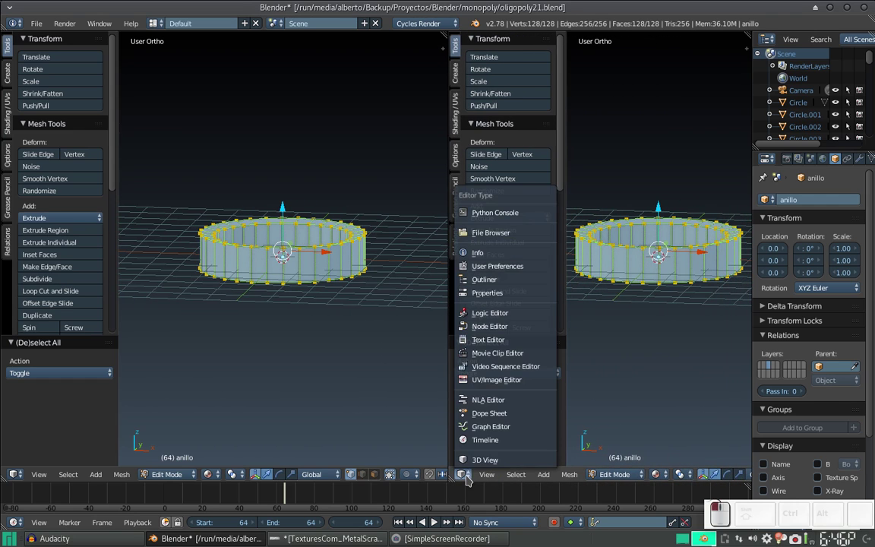
pyautogui.click(492, 382)
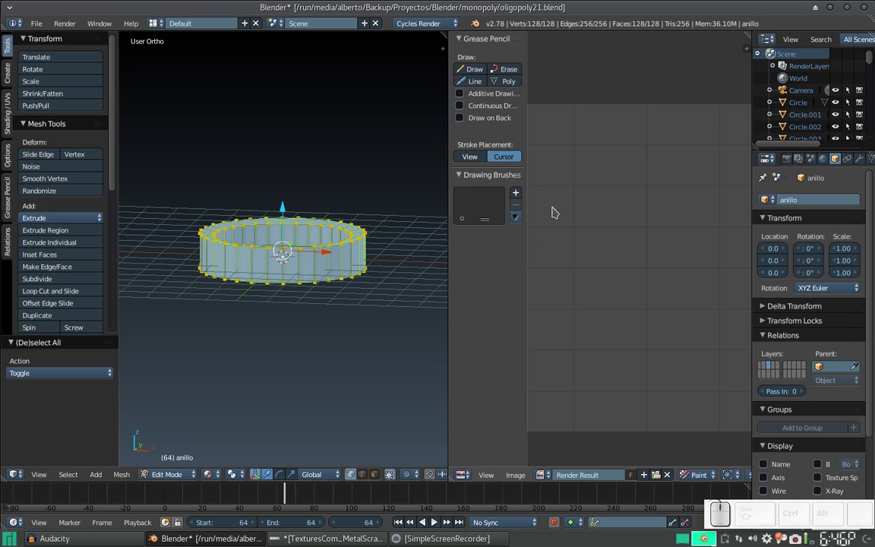
pyautogui.press('t')
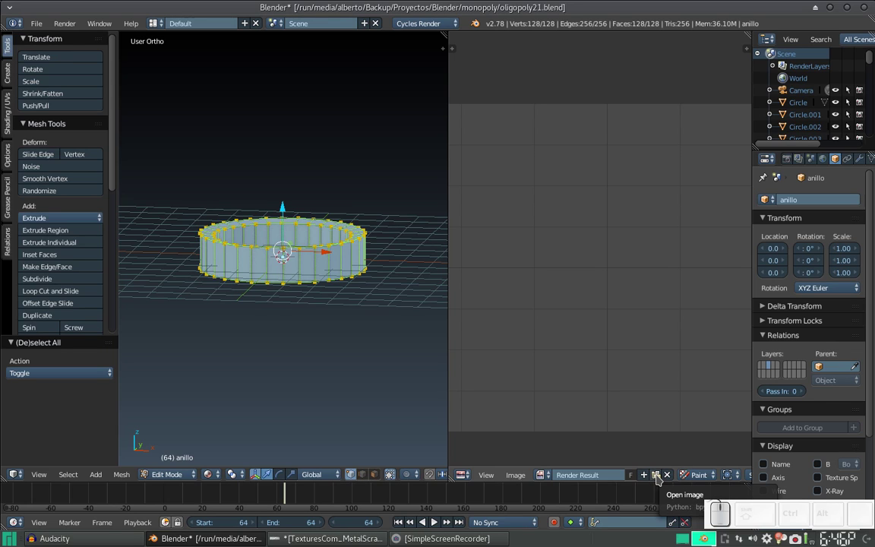
# - Create a new Diffuse BSDF material, Material.013, for the anillo ring
pyautogui.click(845, 155)
pyautogui.click(839, 161)
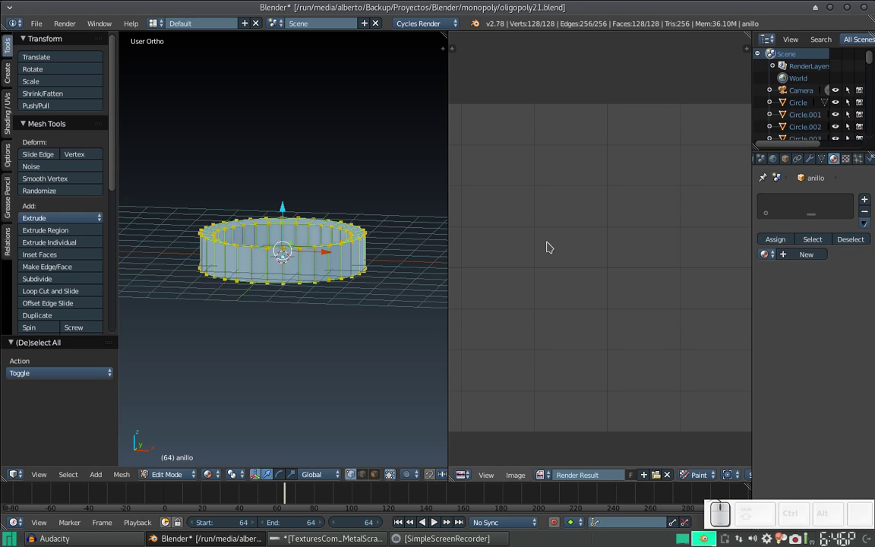
pyautogui.click(803, 255)
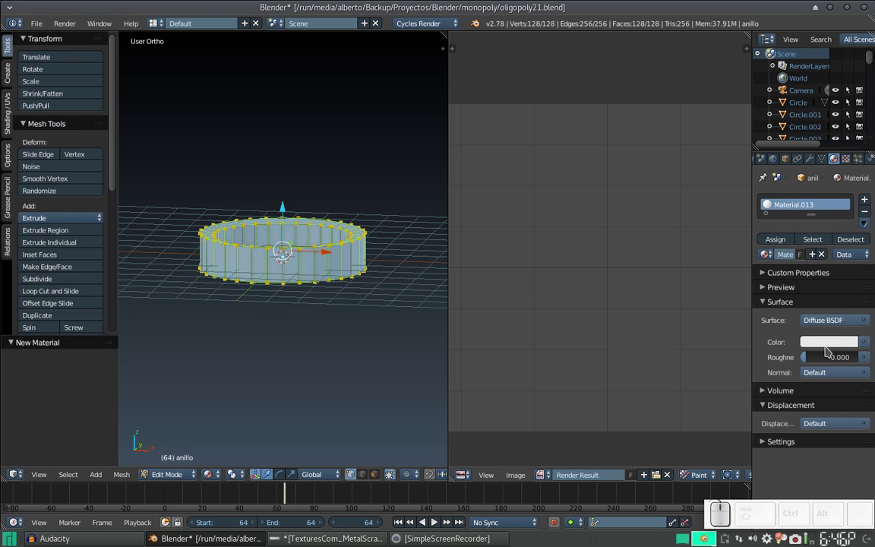
pyautogui.click(835, 322)
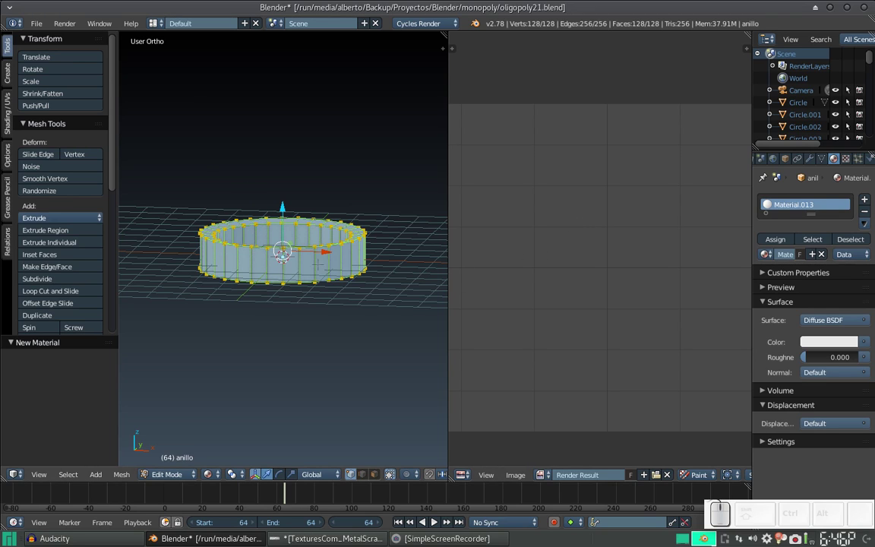
# - Unwrap the ring with Smart UV Project and confirm the default settings
pyautogui.press('u')
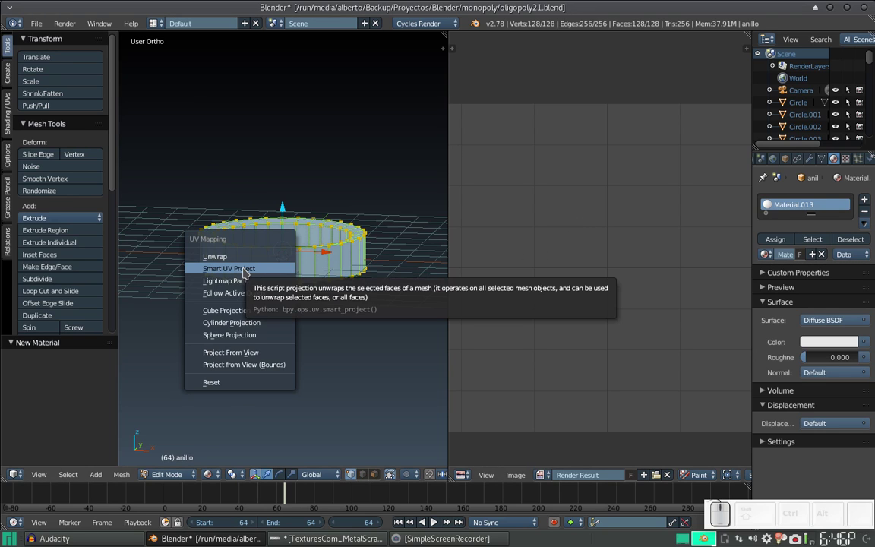
pyautogui.click(249, 270)
pyautogui.click(286, 360)
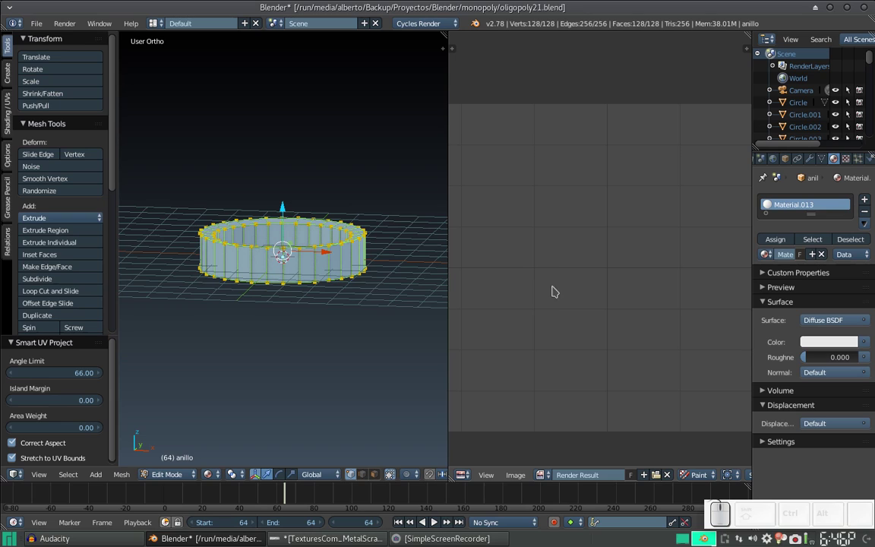
pyautogui.scroll(-3)
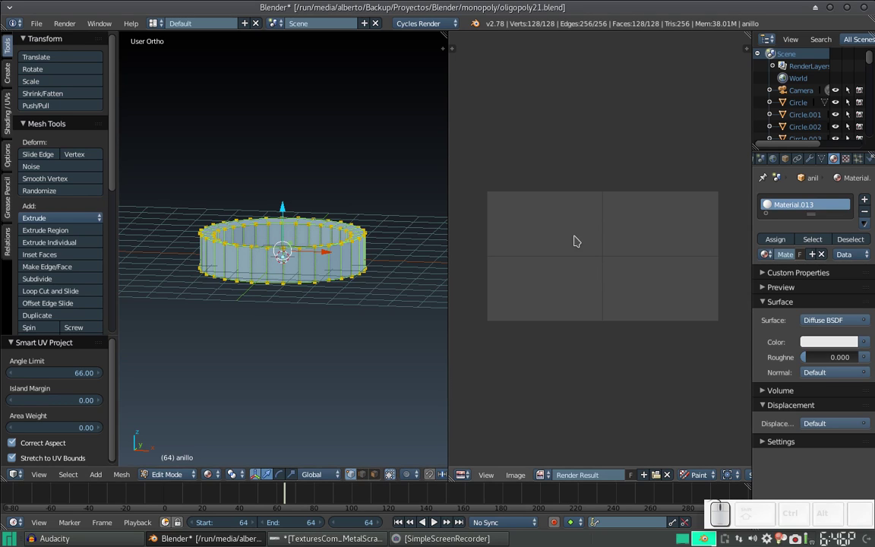
# - Show the ring's UV layout of two circles and strips in the image editor
pyautogui.press('Tab')
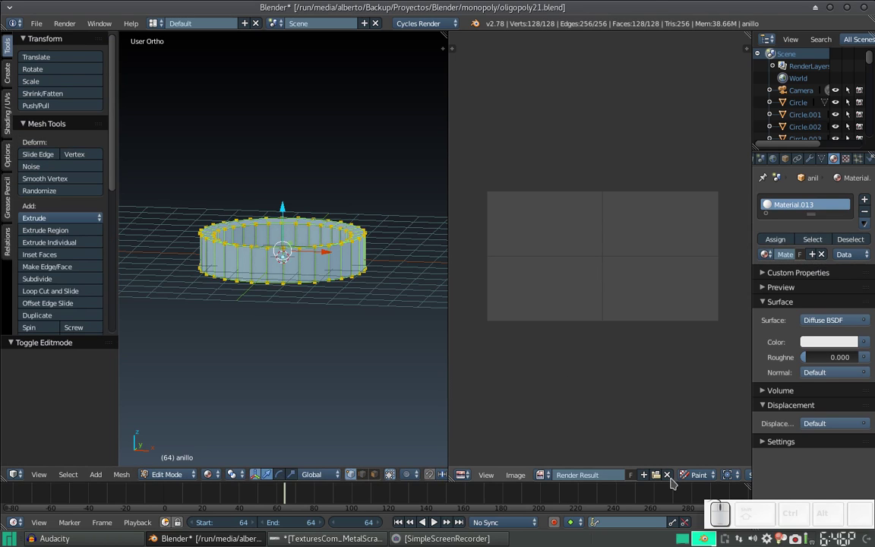
pyautogui.click(672, 481)
pyautogui.click(673, 474)
pyautogui.scroll(3)
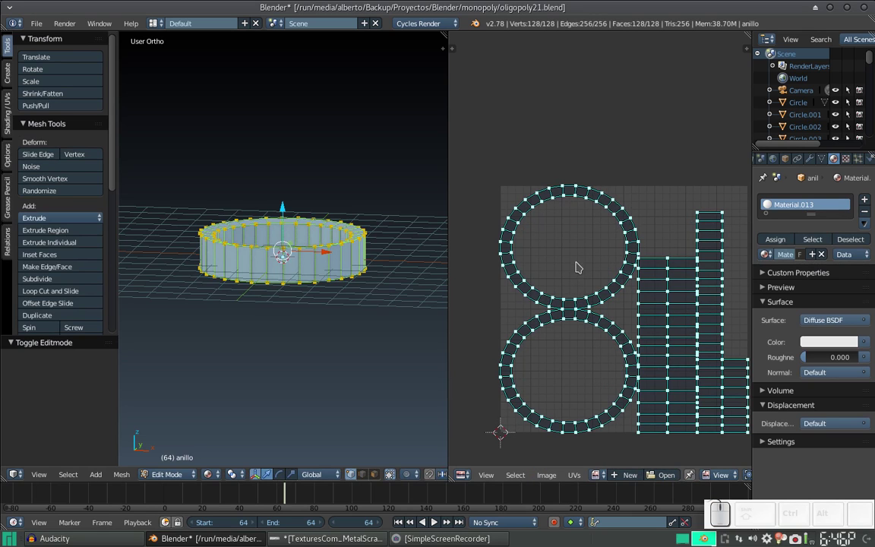
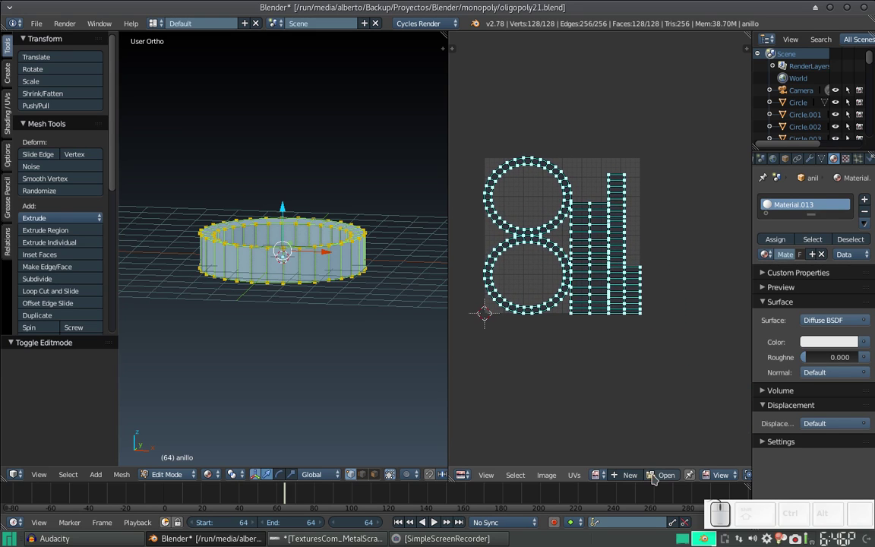
# - Browse the bookmarked Textures folder as thumbnails from Open Image
pyautogui.click(665, 477)
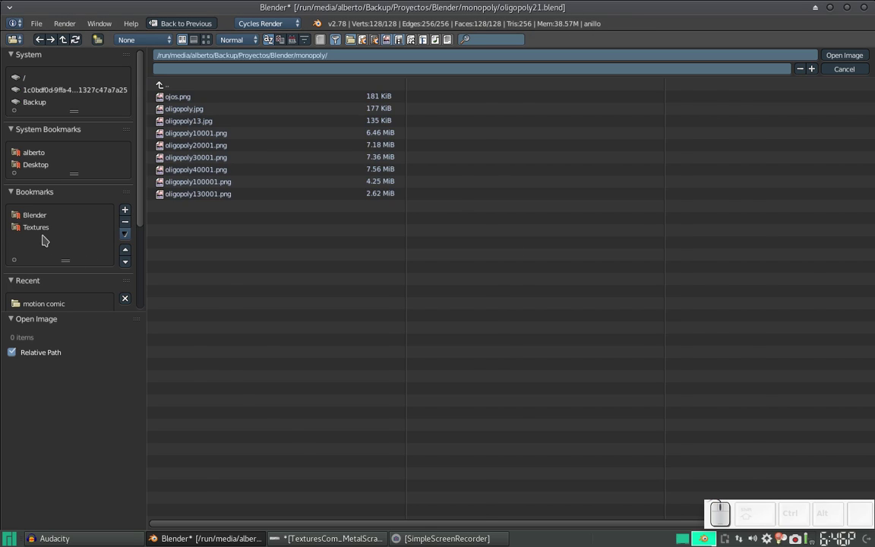
pyautogui.click(46, 229)
pyautogui.click(209, 38)
pyautogui.scroll(-3)
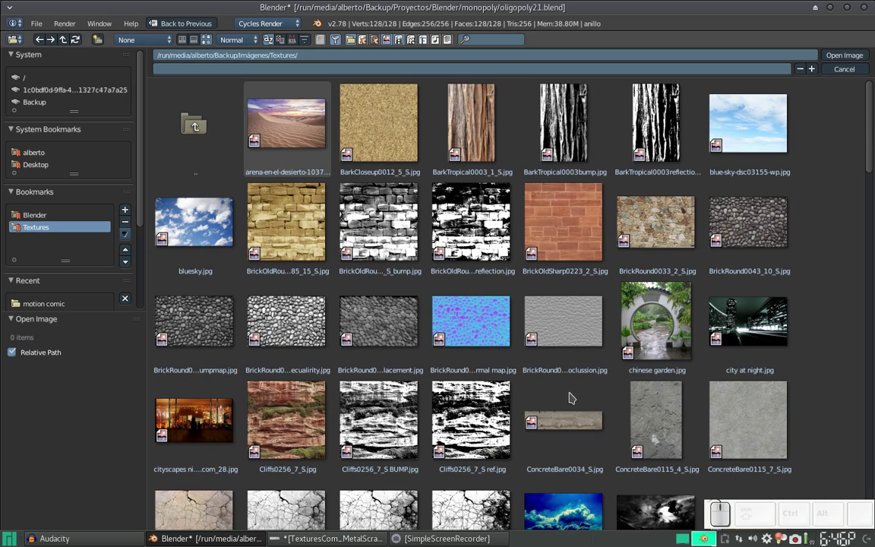
pyautogui.click(569, 393)
pyautogui.scroll(-3)
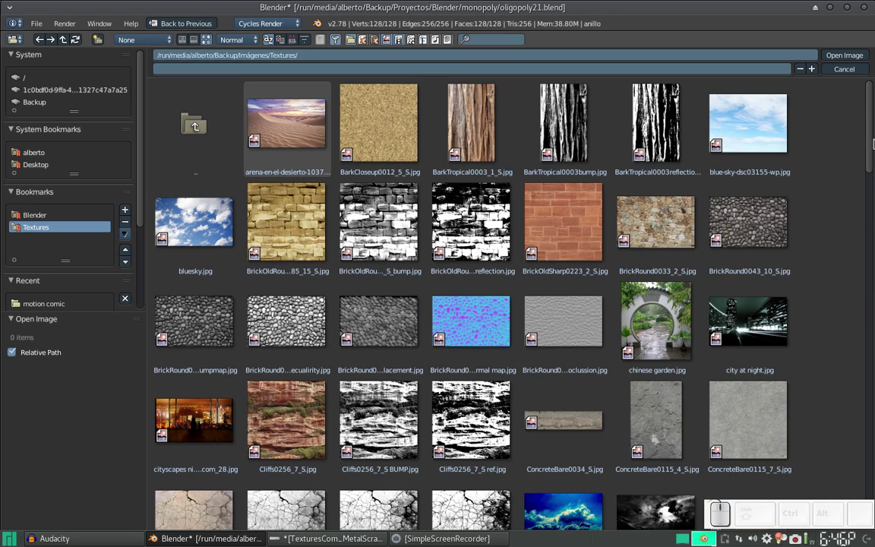
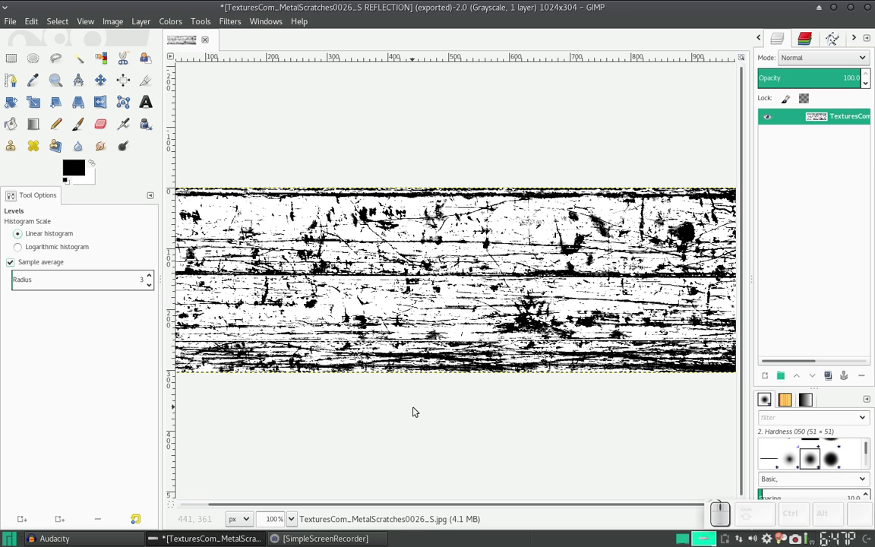
# - Relaunch Blender from the Application Finder after it closed
pyautogui.press('alt+F2')
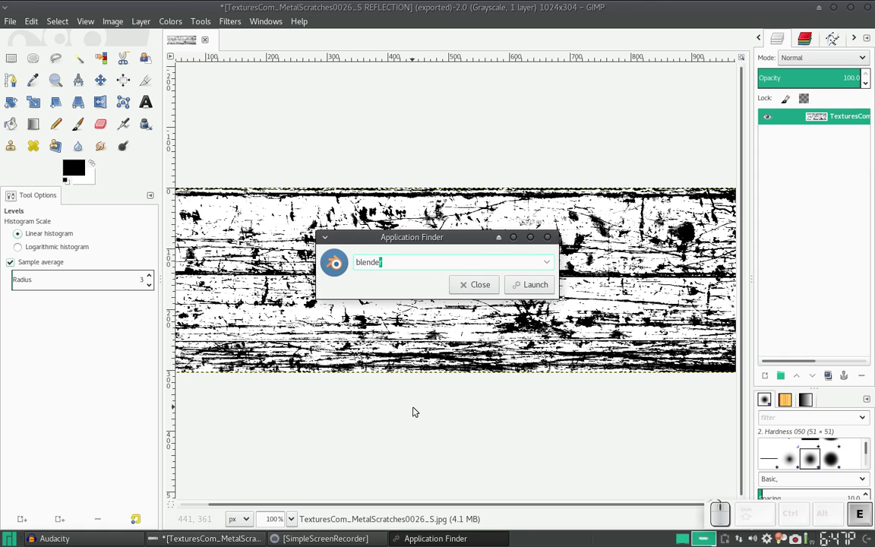
pyautogui.press('Return')
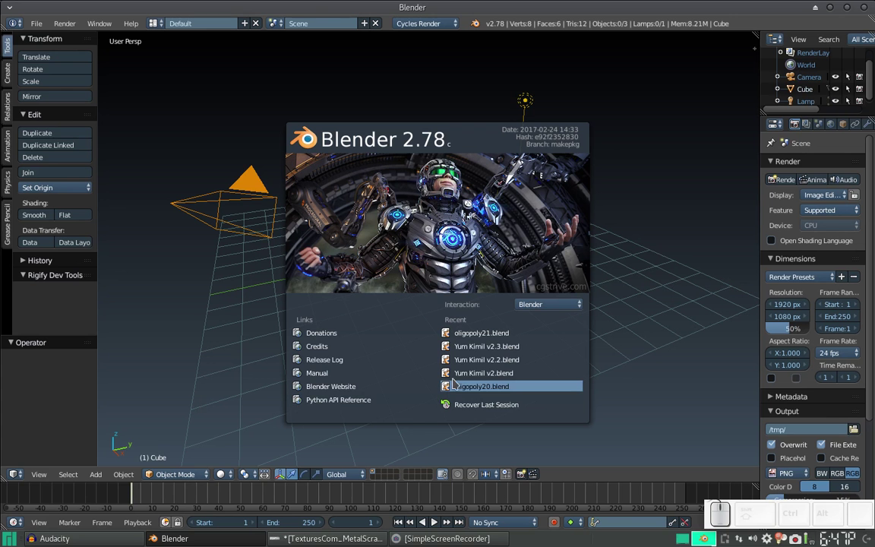
# - Reopen oligopoly21.blend, pick an empty layer, centre the cursor and view from the front
pyautogui.click(489, 336)
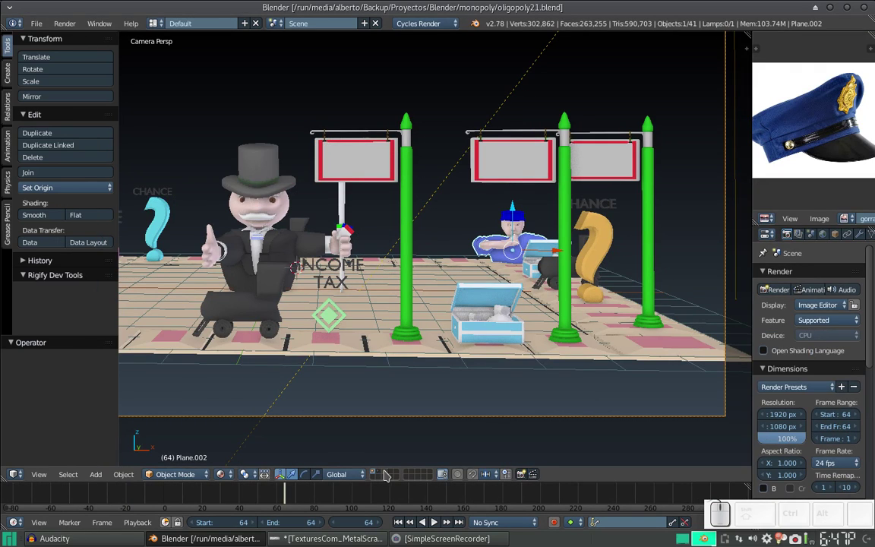
pyautogui.click(390, 471)
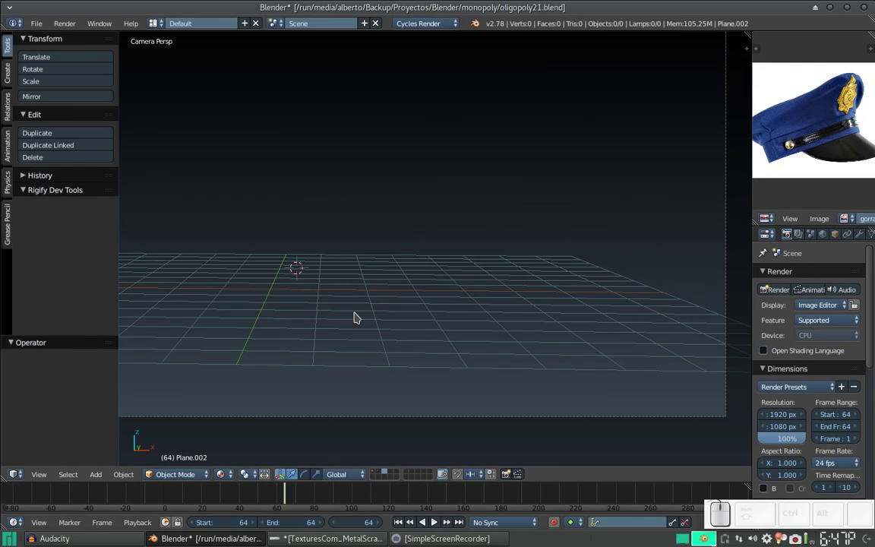
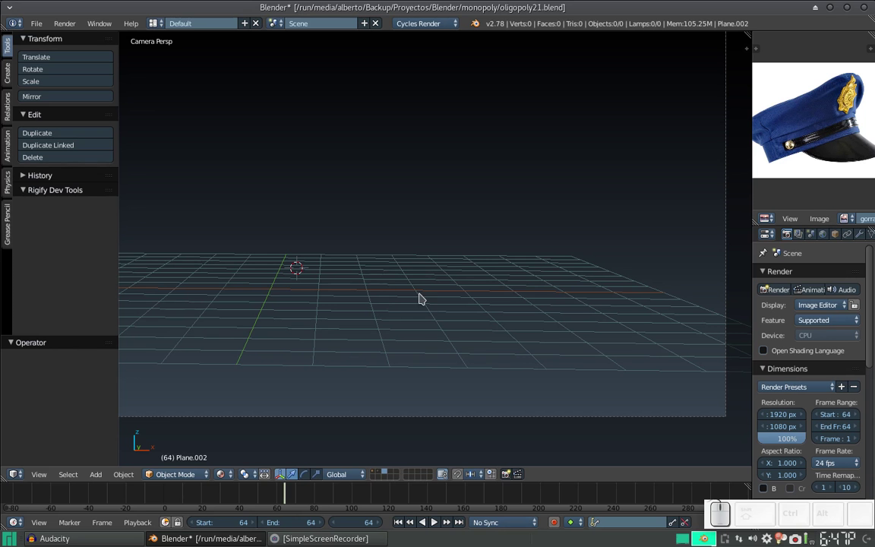
pyautogui.press('shift+c')
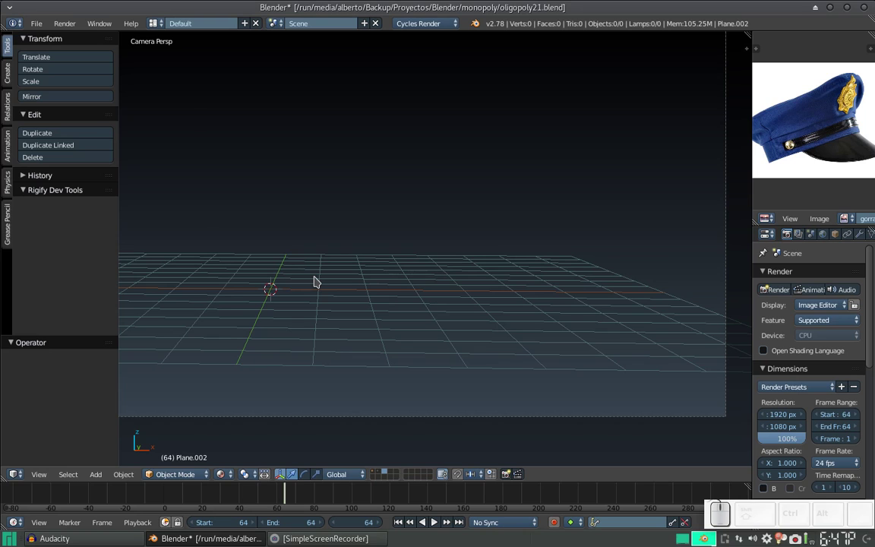
pyautogui.press('KP_1')
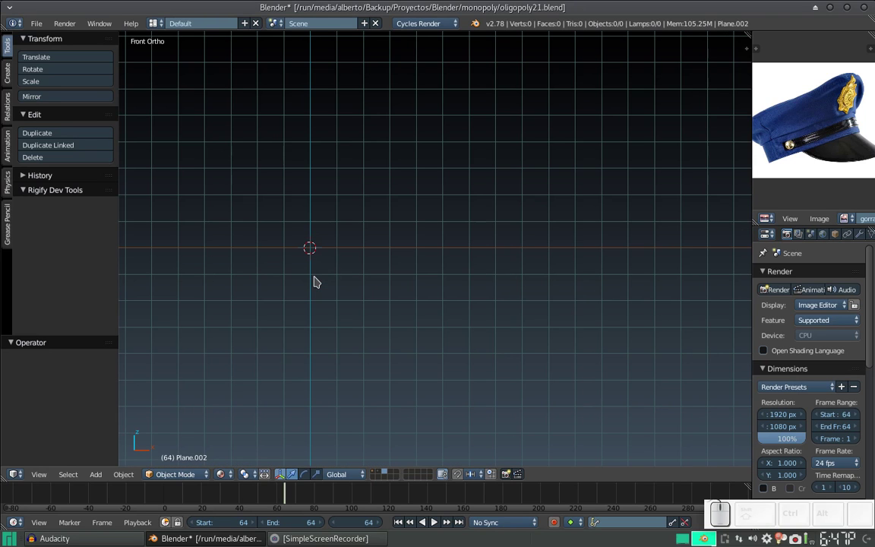
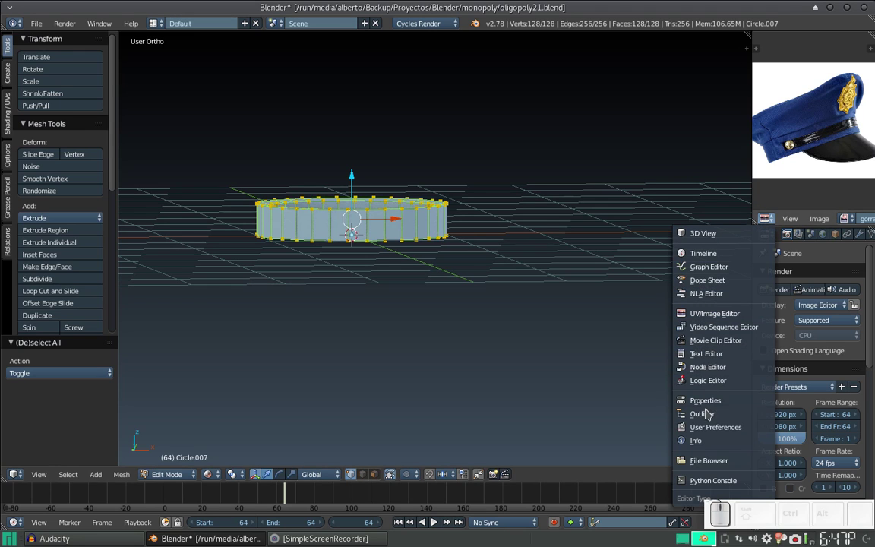
# - Switch the top-right area to the Outliner, rename the ring anillo and return to Object Mode
pyautogui.click(709, 410)
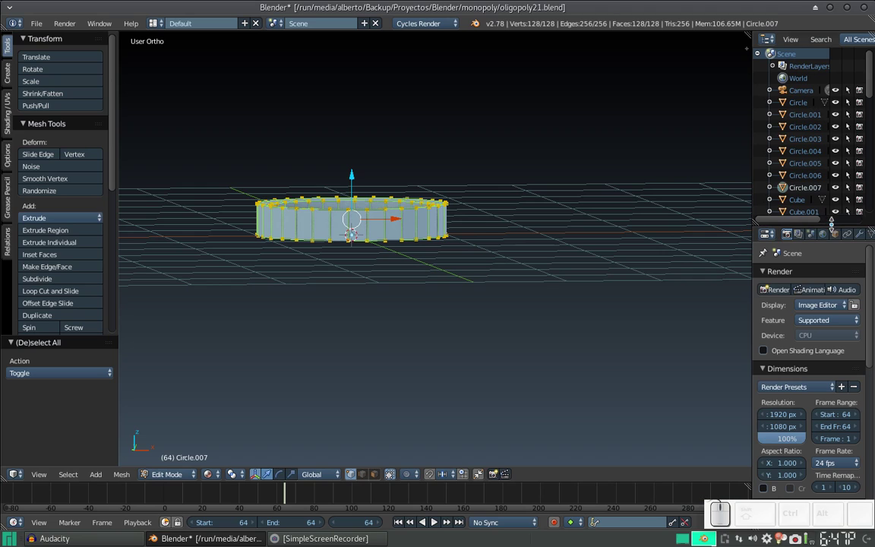
pyautogui.click(828, 217)
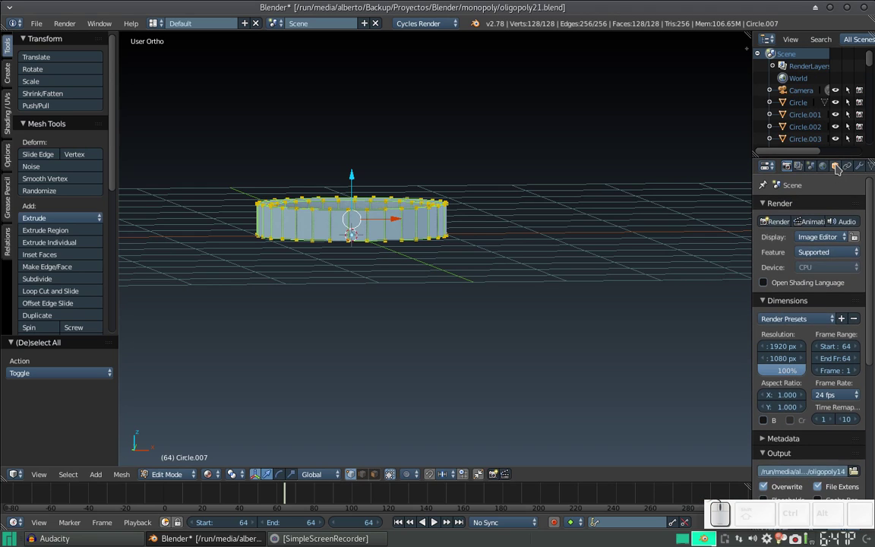
pyautogui.click(842, 165)
pyautogui.press('Tab')
pyautogui.click(835, 208)
pyautogui.press('Return')
pyautogui.scroll(3)
pyautogui.click(334, 227)
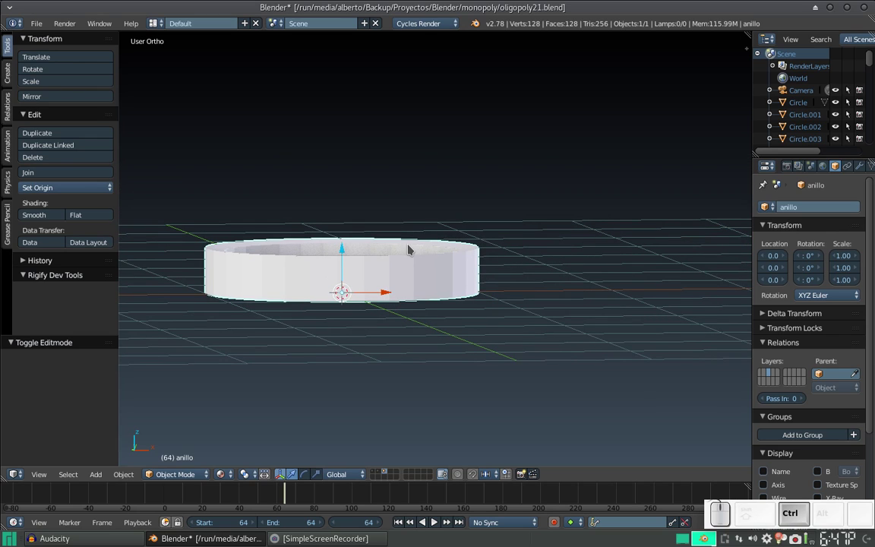
# - Save the scene as the next version, oligopoly22.blend
pyautogui.press('ctrl+shift+s')
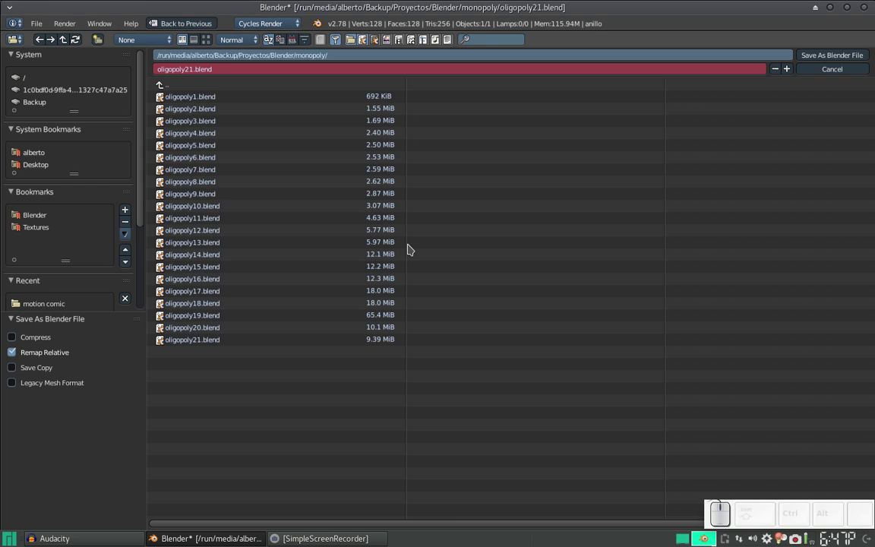
pyautogui.press('KP_Add')
pyautogui.press('KP_Enter')
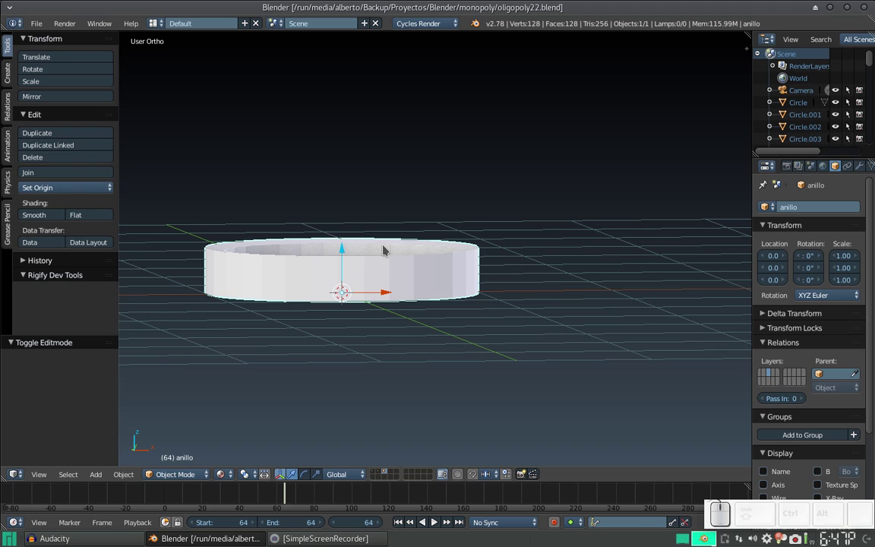
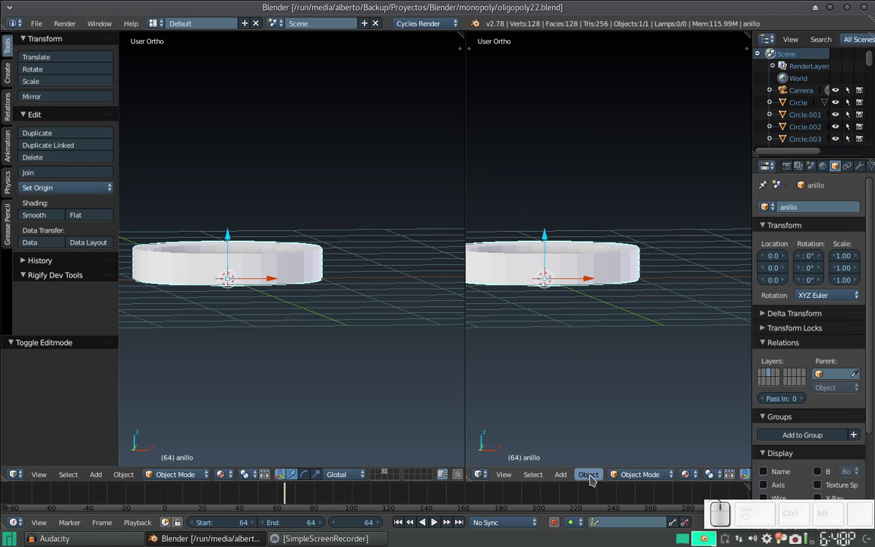
# - Make the right half a UV/Image Editor with its toolshelf hidden
pyautogui.click(482, 470)
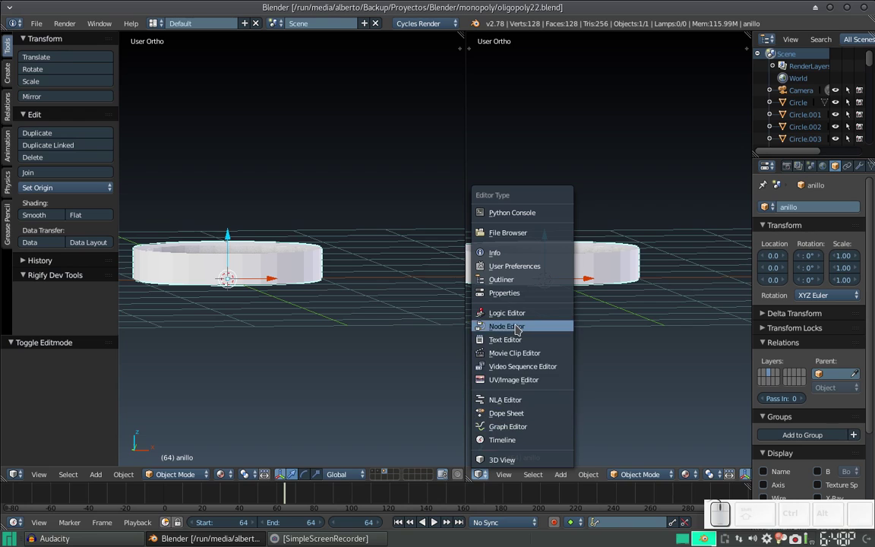
pyautogui.click(512, 376)
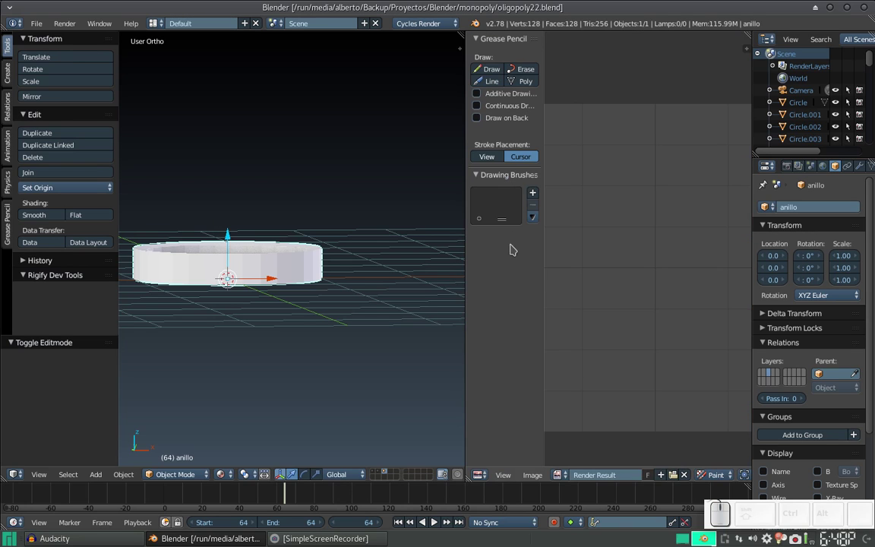
pyautogui.press('t')
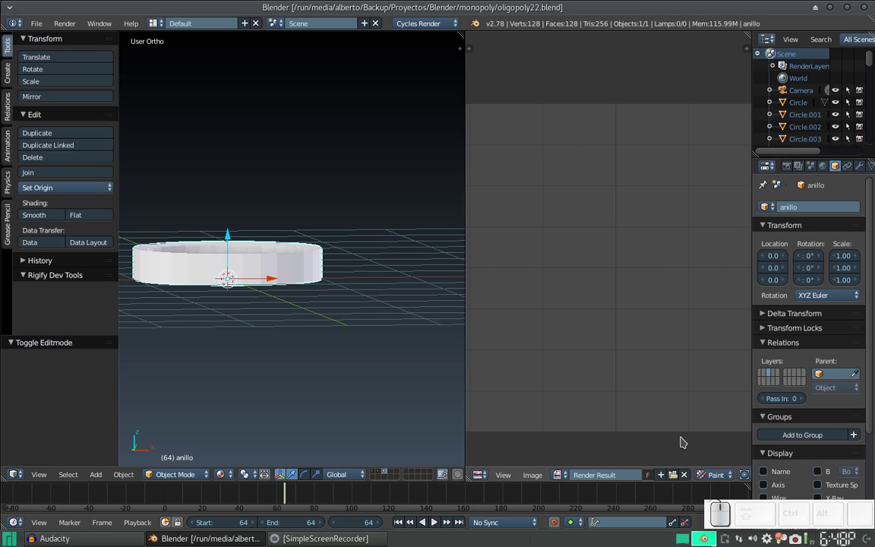
# - Put the ring into Edit Mode with the whole mesh selected and the UV mapping menu up
pyautogui.press('Tab')
pyautogui.press('a')
pyautogui.press('u')
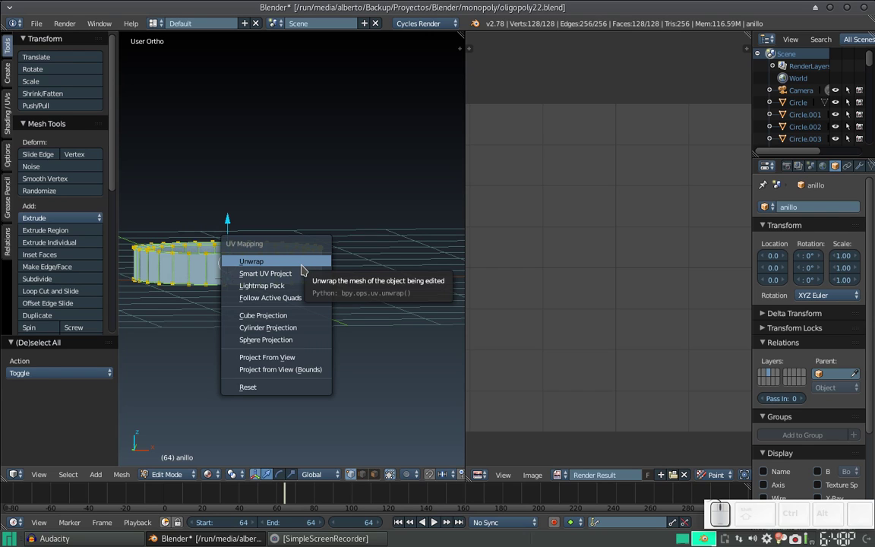
# - Unwrap the ring mesh with the standard Unwrap and zoom into the result
pyautogui.click(308, 266)
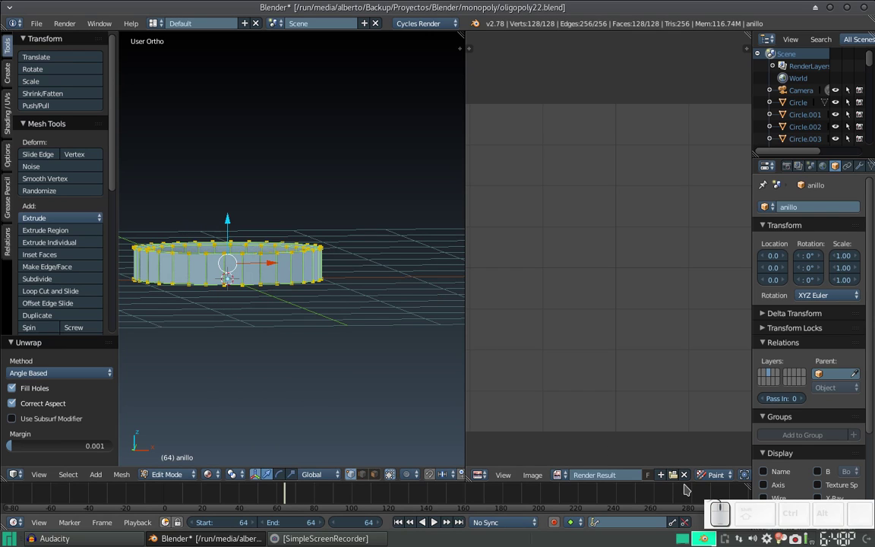
pyautogui.click(689, 477)
pyautogui.scroll(3)
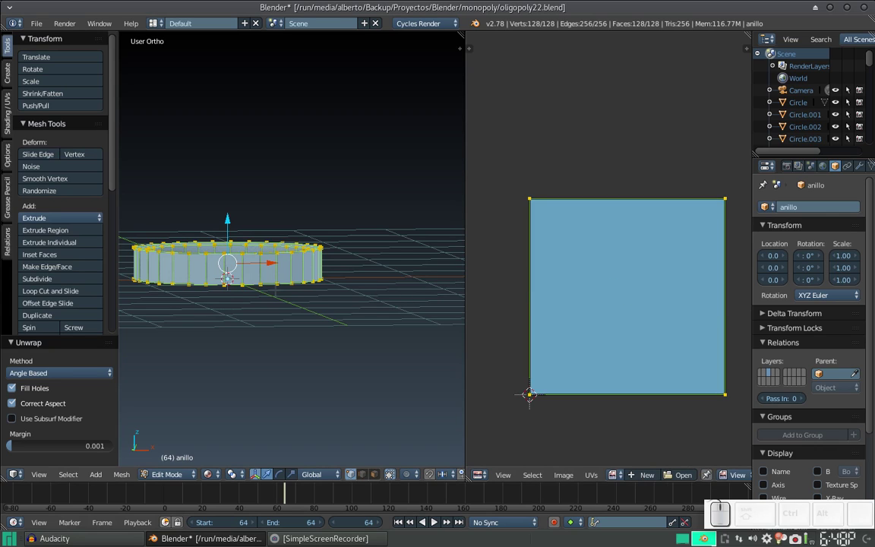
# - Re-unwrap with Smart UV Project and pan the layout of circles and strips into view
pyautogui.press('u')
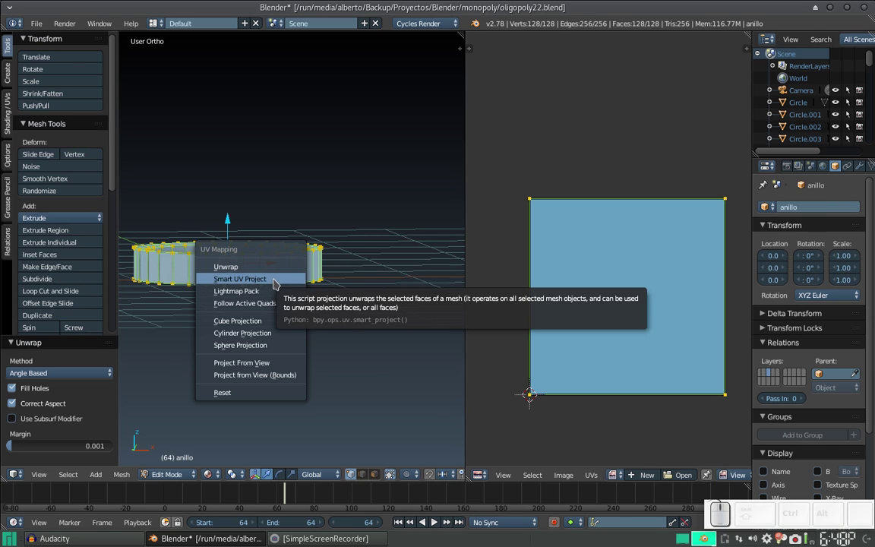
pyautogui.click(280, 281)
pyautogui.click(300, 369)
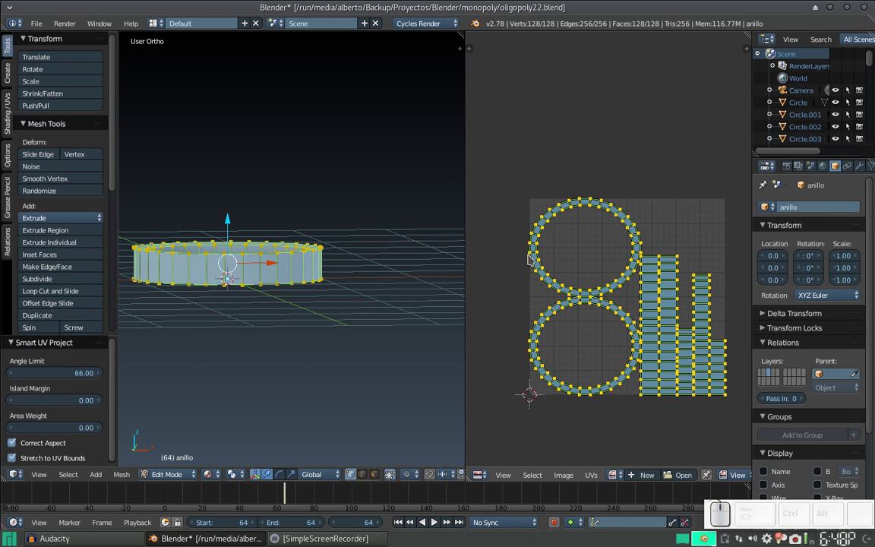
pyautogui.scroll(-3)
pyautogui.middleClick(621, 289)
pyautogui.scroll(3)
pyautogui.click(571, 220)
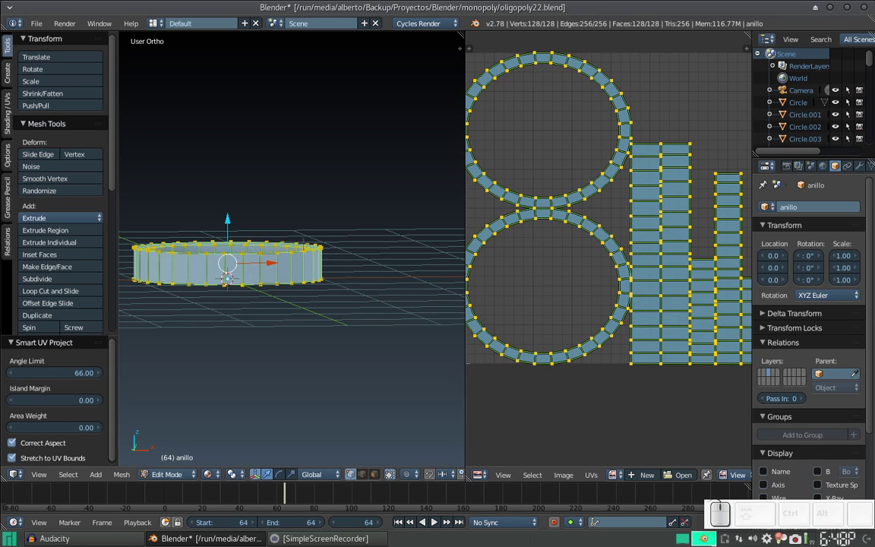
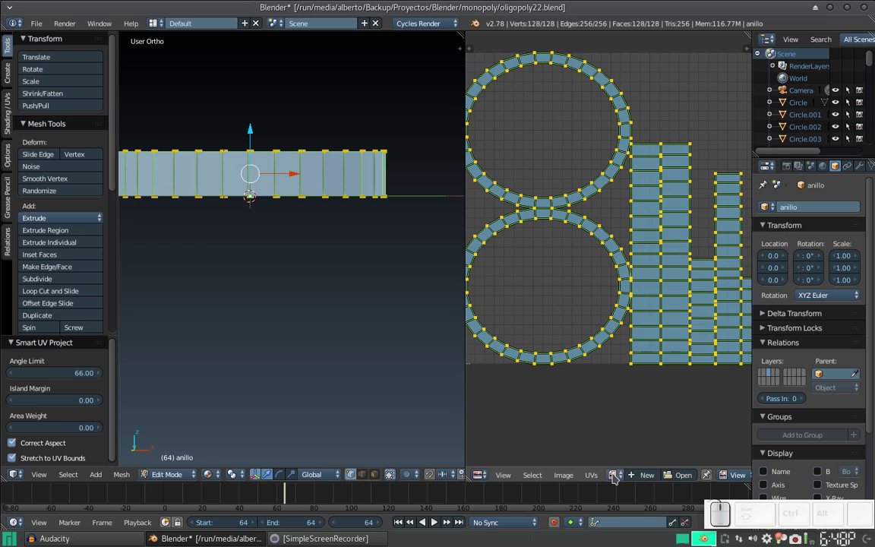
# - Browse the bookmarked Textures folder as thumbnails, scrolling past the rust, soil and tiger images
pyautogui.click(617, 474)
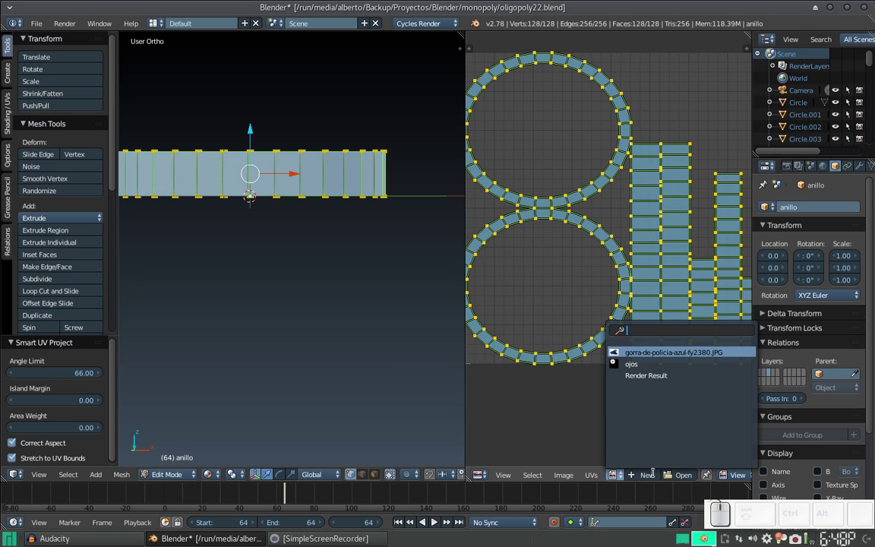
pyautogui.click(691, 478)
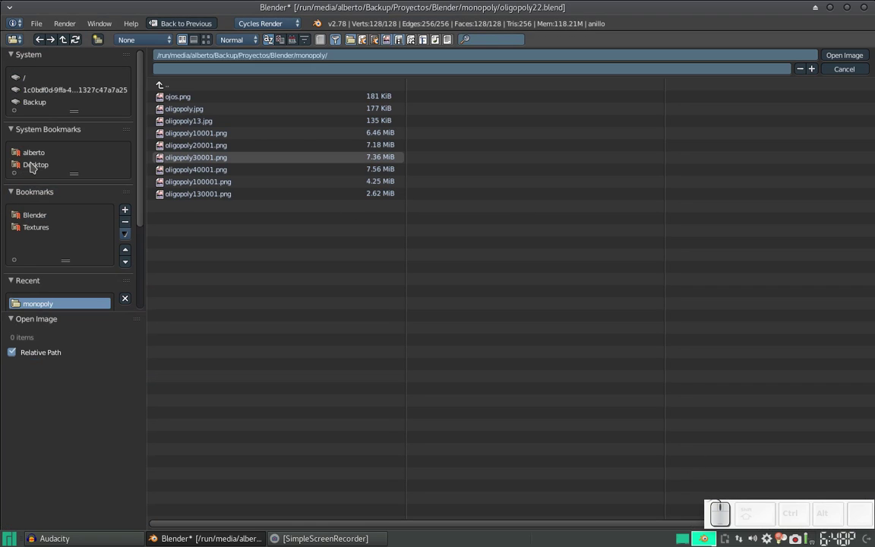
pyautogui.click(34, 229)
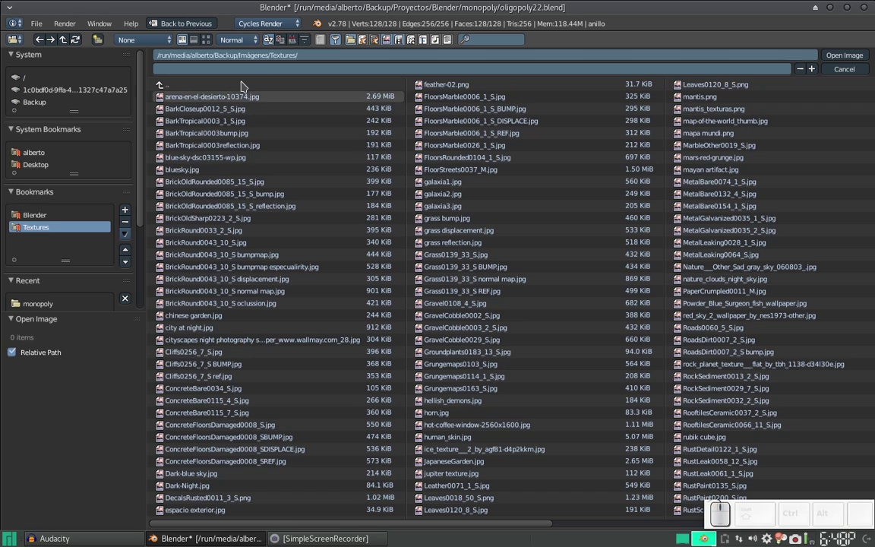
pyautogui.click(212, 43)
pyautogui.scroll(-3)
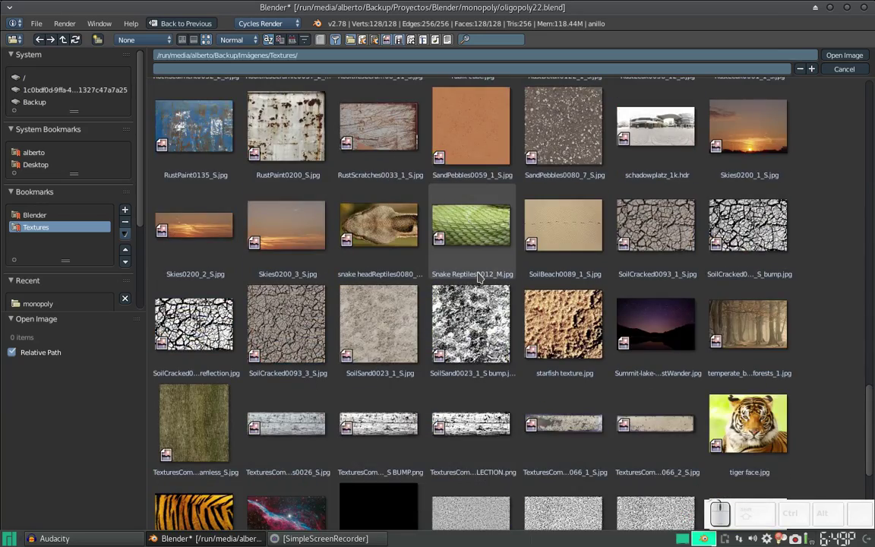
pyautogui.scroll(3)
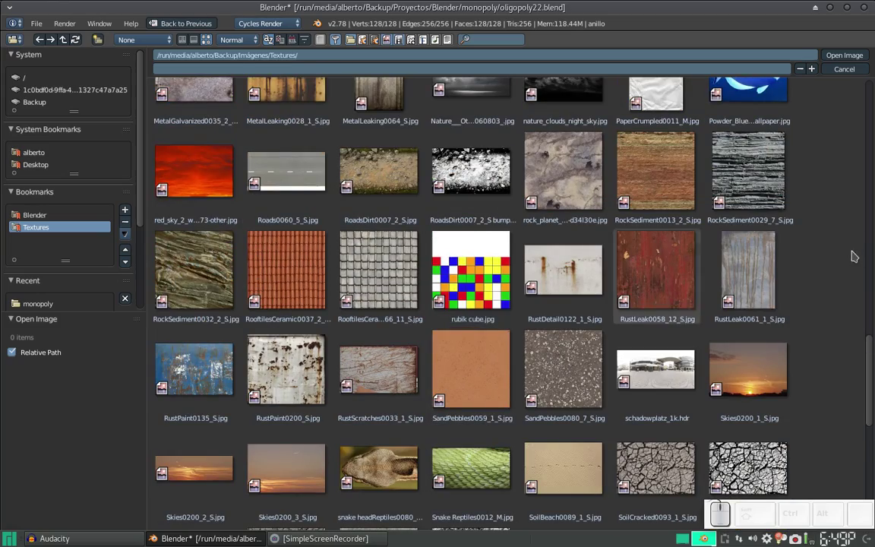
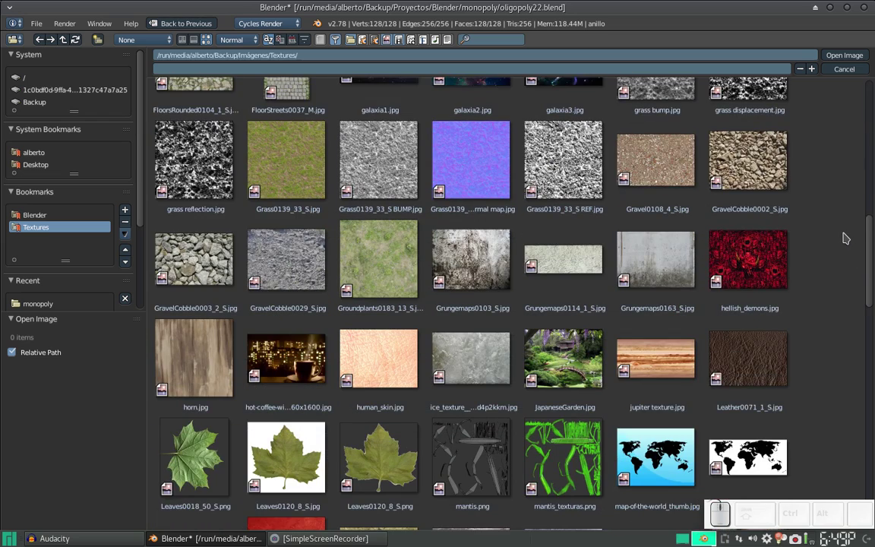
pyautogui.scroll(-3)
pyautogui.scroll(-3)
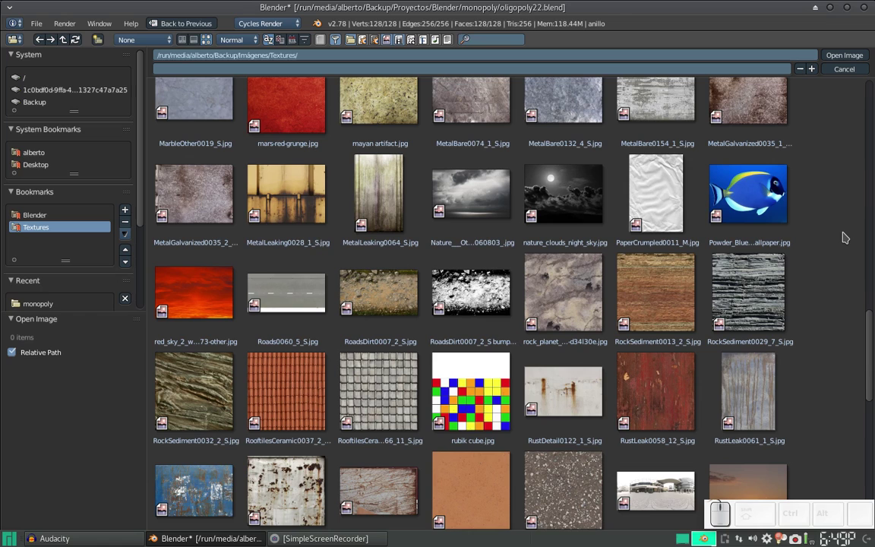
pyautogui.scroll(-3)
pyautogui.scroll(-3)
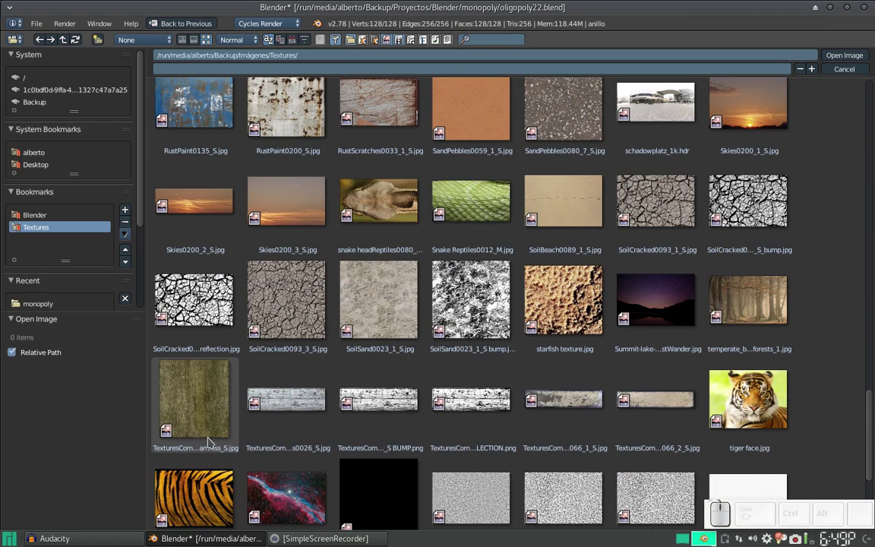
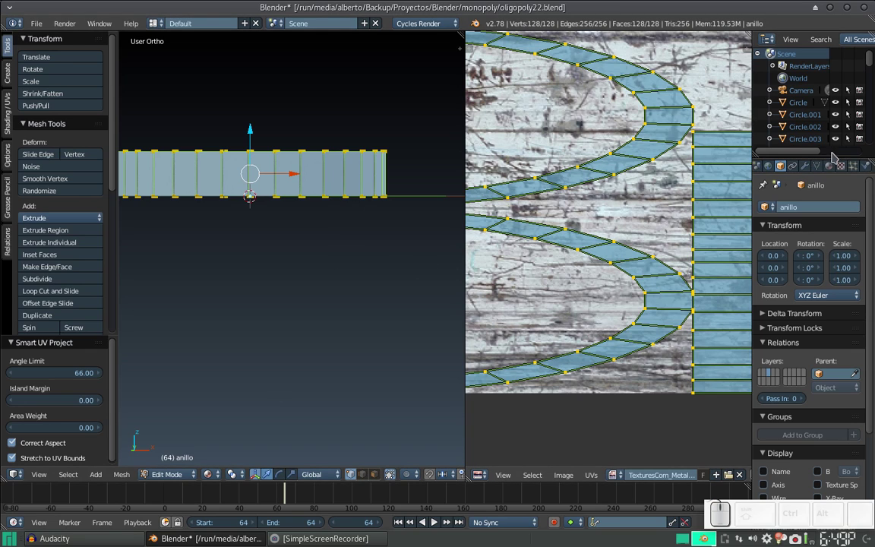
# - Create a new material for the ring with its Color driven by the loaded Image Texture
pyautogui.click(838, 167)
pyautogui.click(801, 259)
pyautogui.click(867, 350)
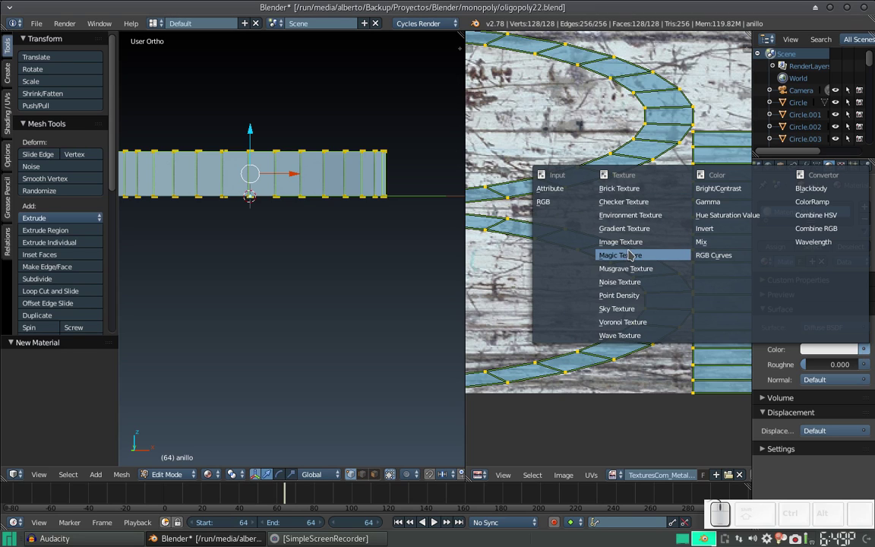
pyautogui.click(635, 244)
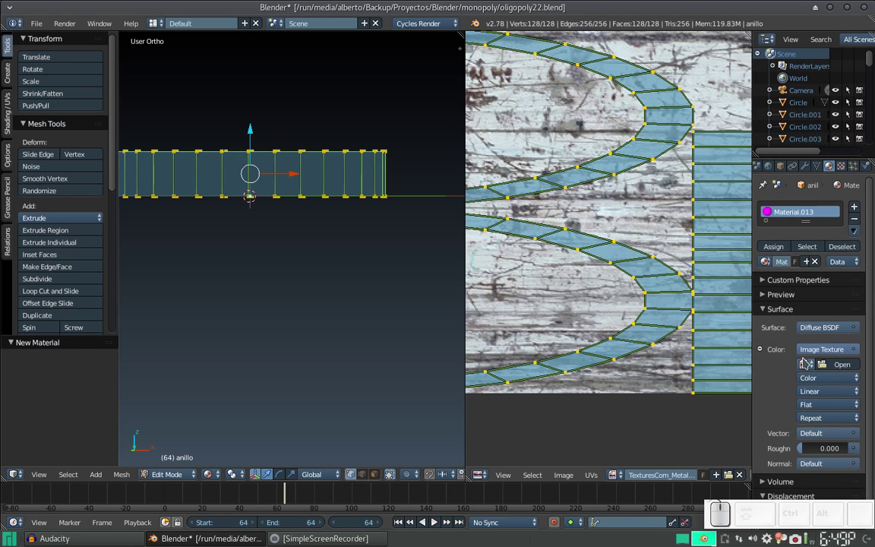
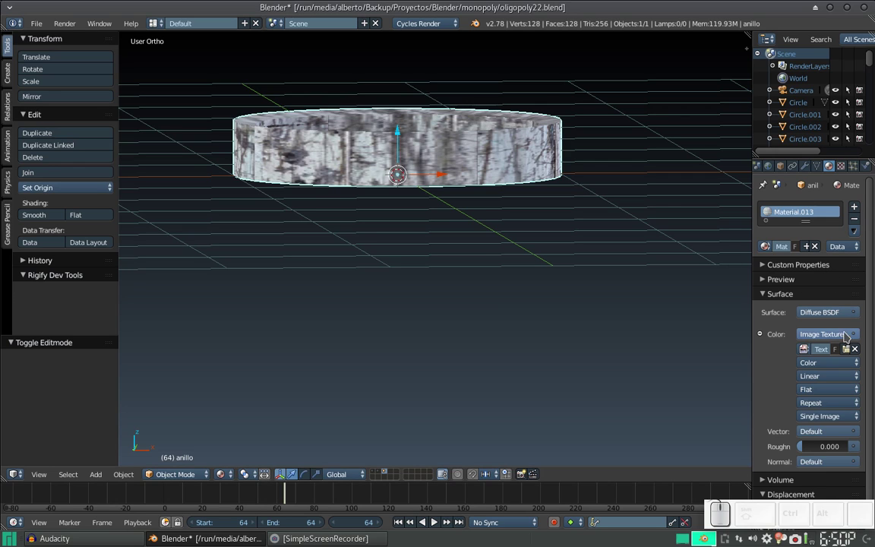
pyautogui.click(852, 333)
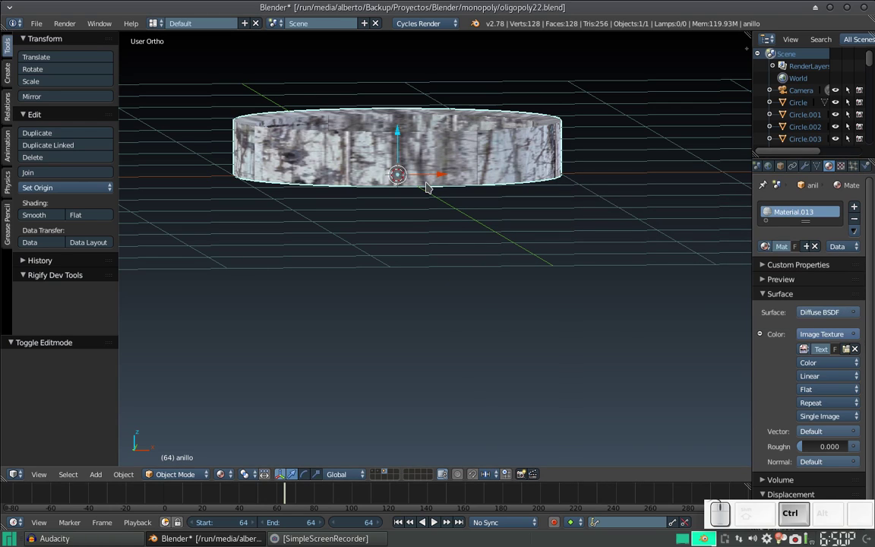
# - Switch to the node layout and delete the Image Texture node from the ring material
pyautogui.press('ctrl+BackSpace')
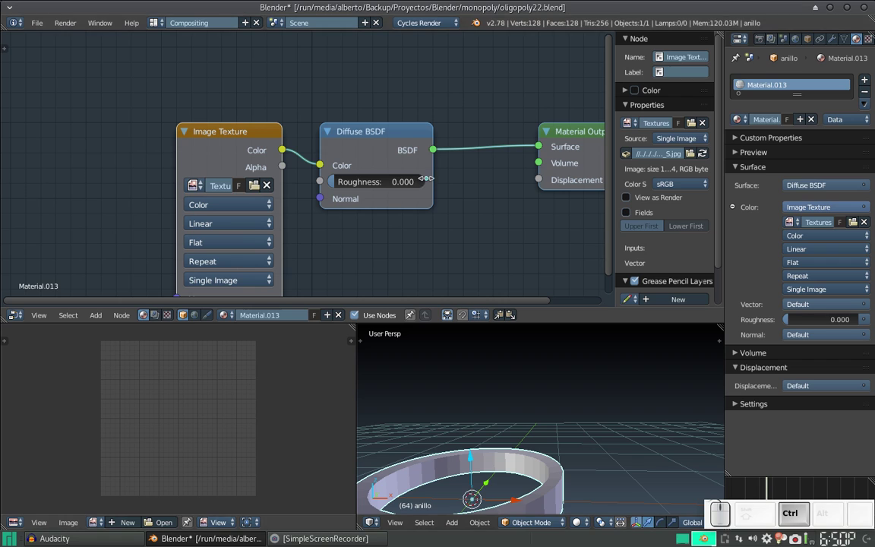
pyautogui.middleClick(396, 178)
pyautogui.rightClick(181, 110)
pyautogui.press('x')
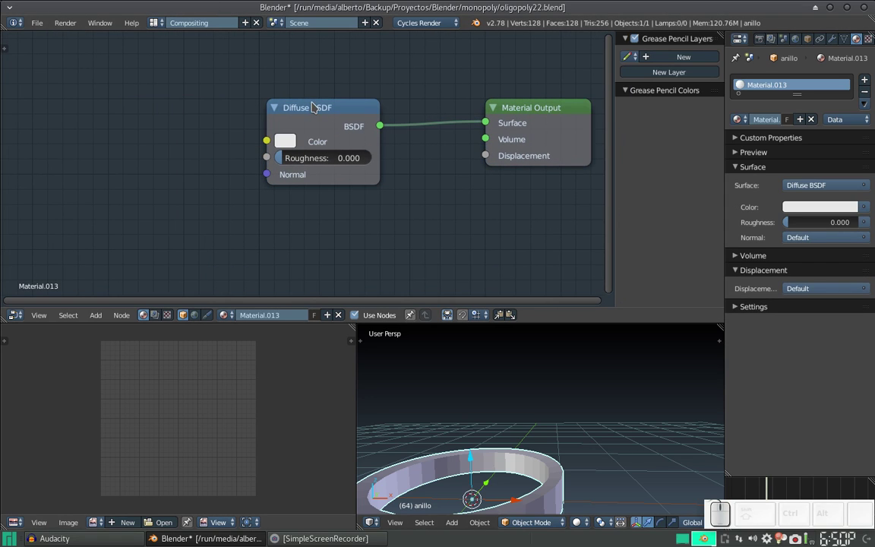
pyautogui.click(325, 110)
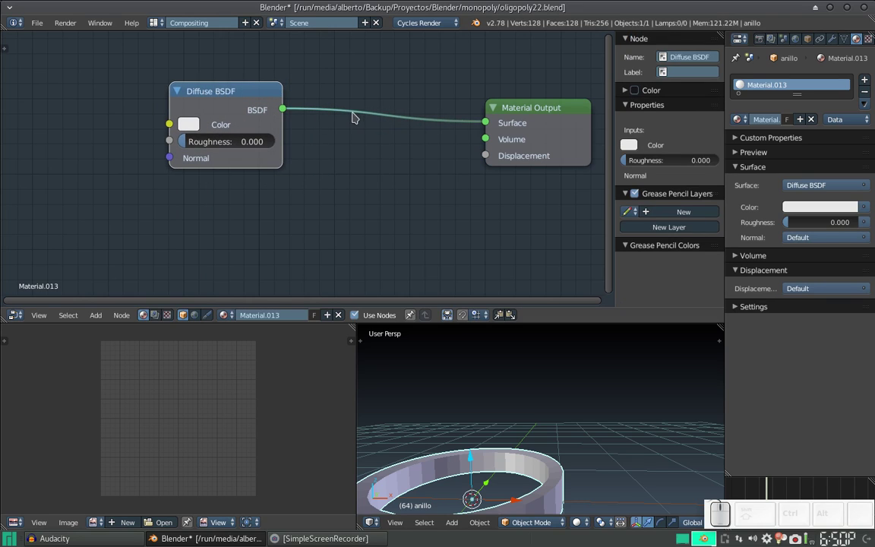
# - Insert a Mix Shader between the Diffuse BSDF and the Material Output
pyautogui.press('shift+a')
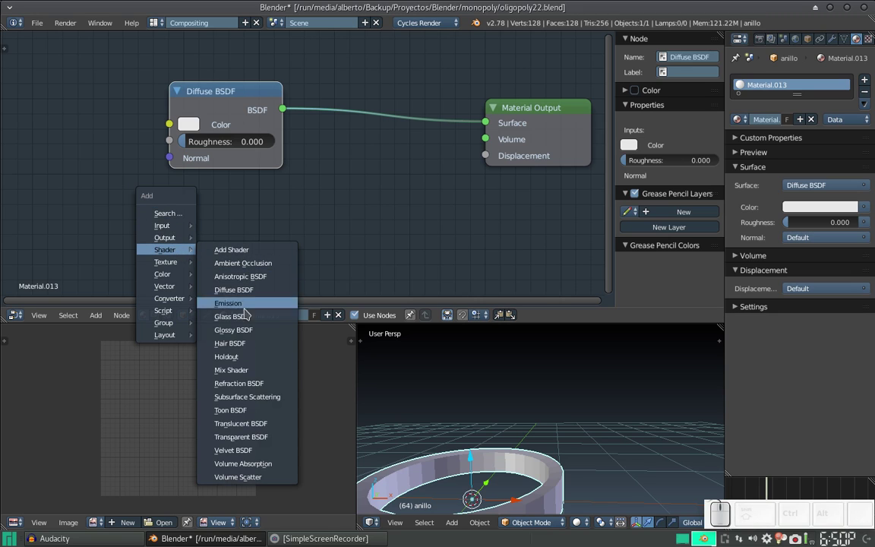
pyautogui.click(249, 370)
pyautogui.click(334, 93)
# - Add a Glossy BSDF into the Mix Shader's second input and preview with Rendered shading
pyautogui.press('shift+a')
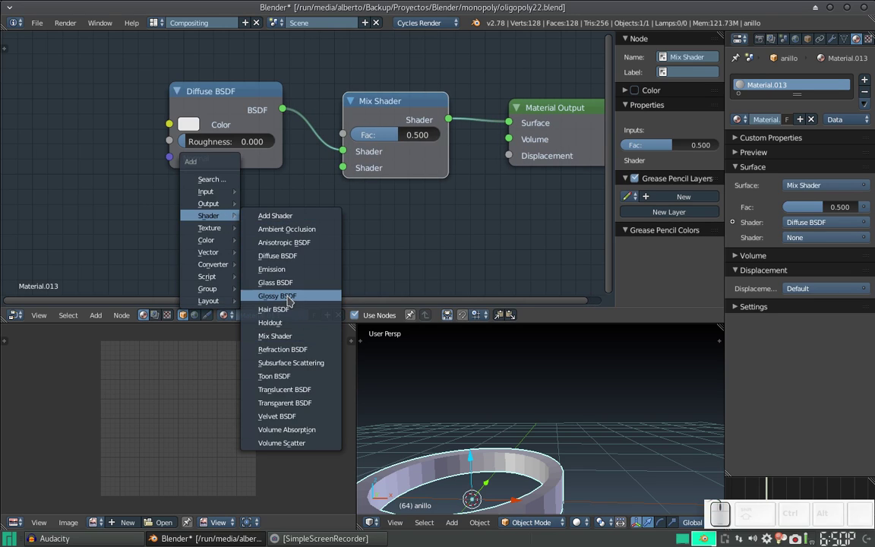
pyautogui.click(291, 297)
pyautogui.click(169, 199)
pyautogui.moveTo(282, 225); pyautogui.dragTo(315, 228)
pyautogui.click(331, 220)
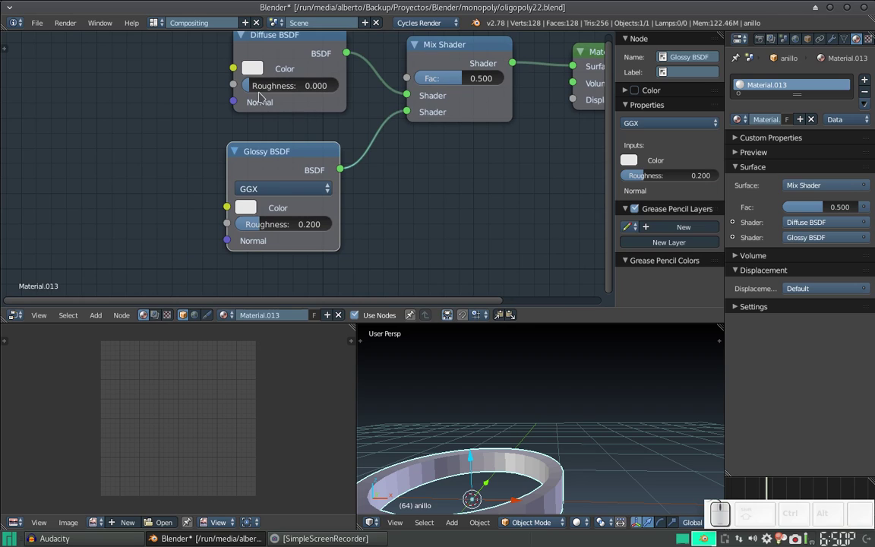
pyautogui.click(590, 521)
pyautogui.click(604, 441)
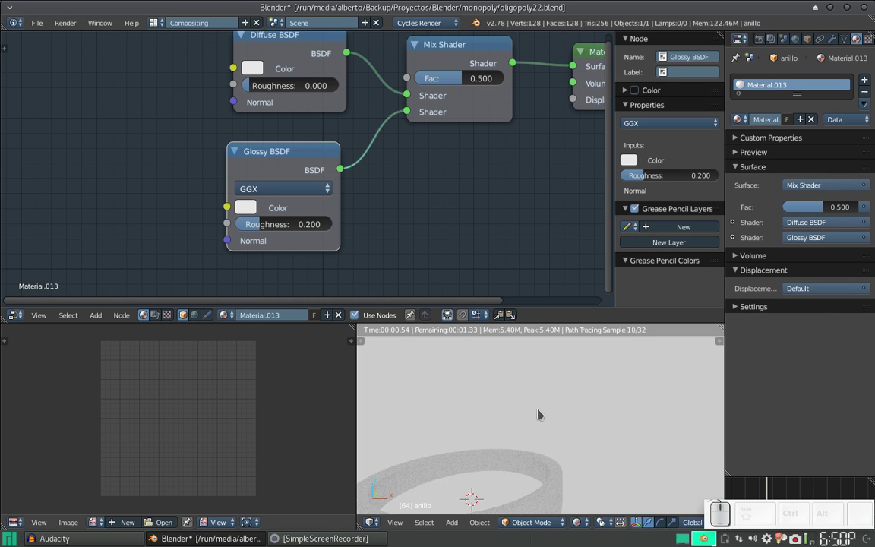
# - Dim the Glossy BSDF colour to light grey while keeping the Diffuse yellow
pyautogui.click(517, 423)
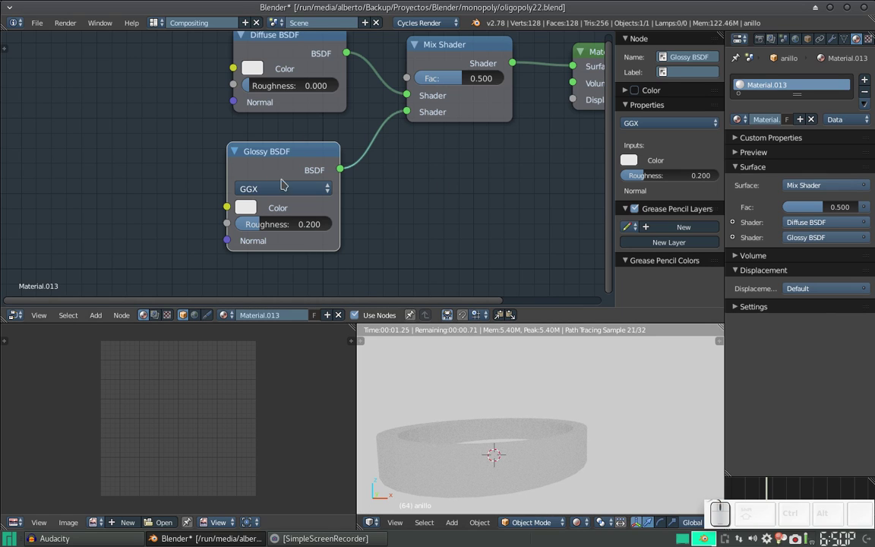
pyautogui.click(252, 212)
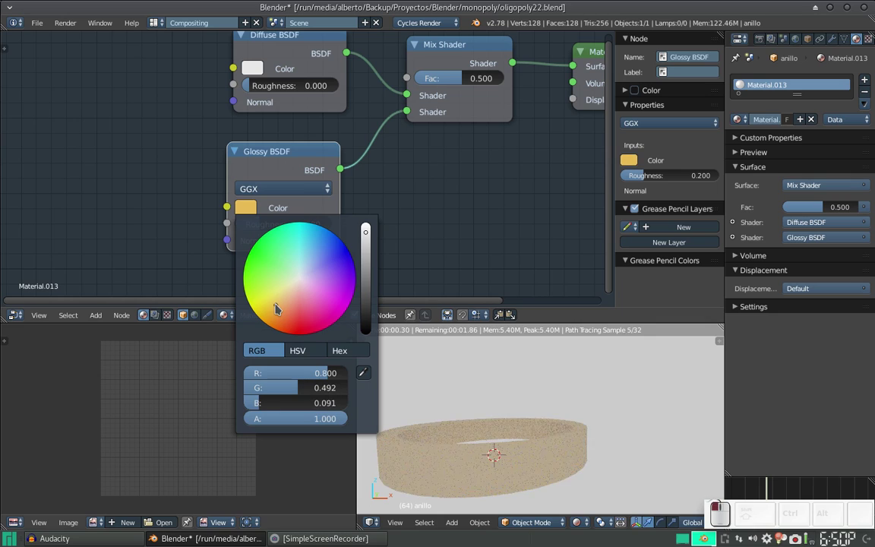
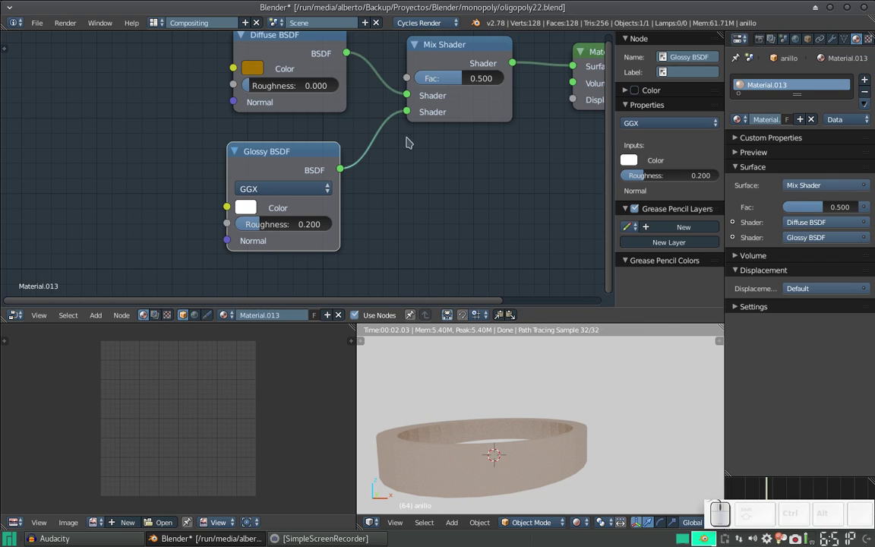
pyautogui.click(254, 70)
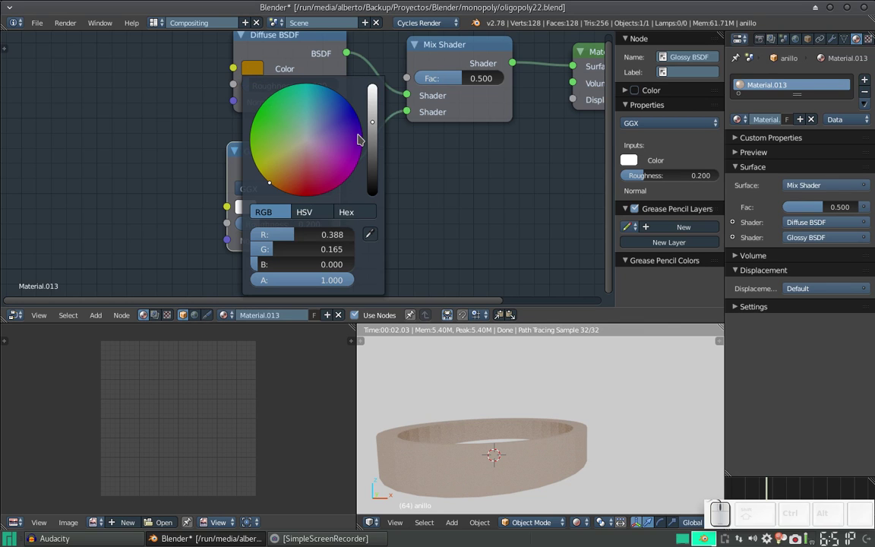
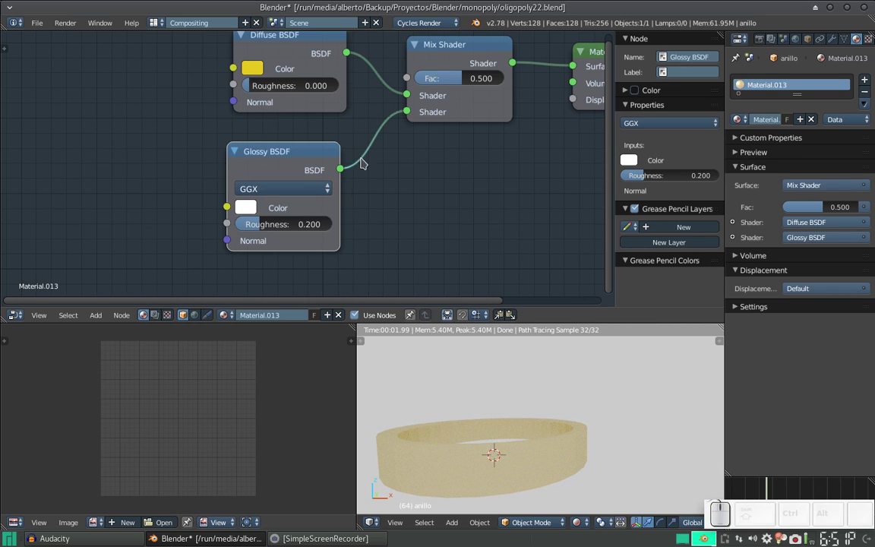
pyautogui.click(259, 211)
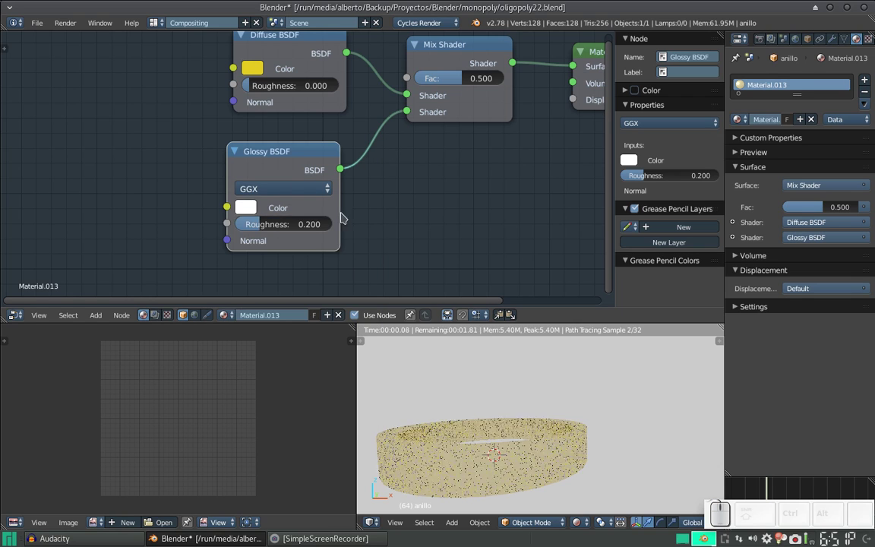
pyautogui.click(260, 210)
# - Push the Mix Shader factor to 1.000 so the ring renders fully glossy
pyautogui.scroll(-3)
pyautogui.scroll(-3)
pyautogui.scroll(-3)
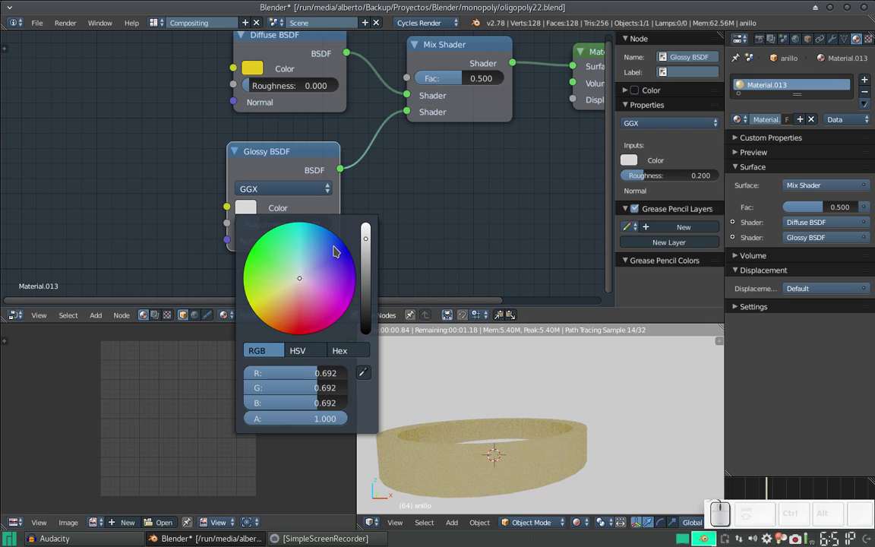
pyautogui.scroll(3)
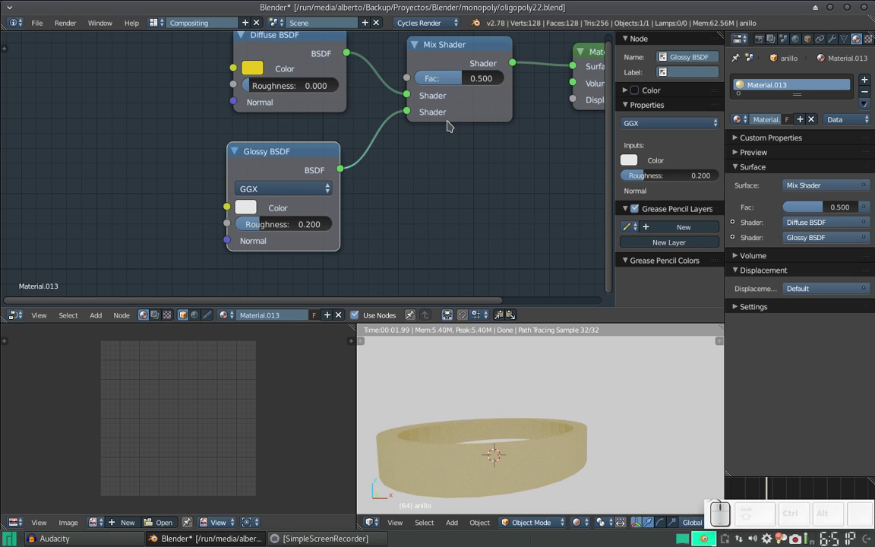
pyautogui.moveTo(468, 75); pyautogui.dragTo(293, 205)
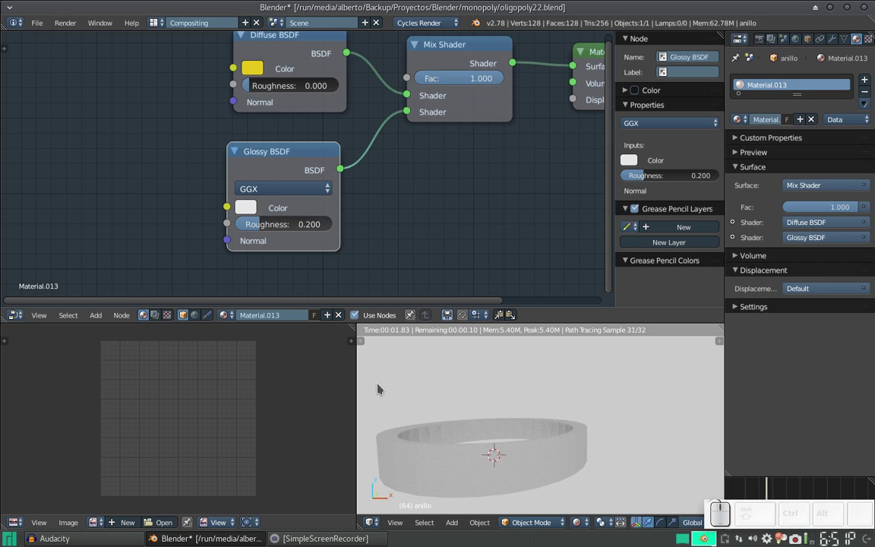
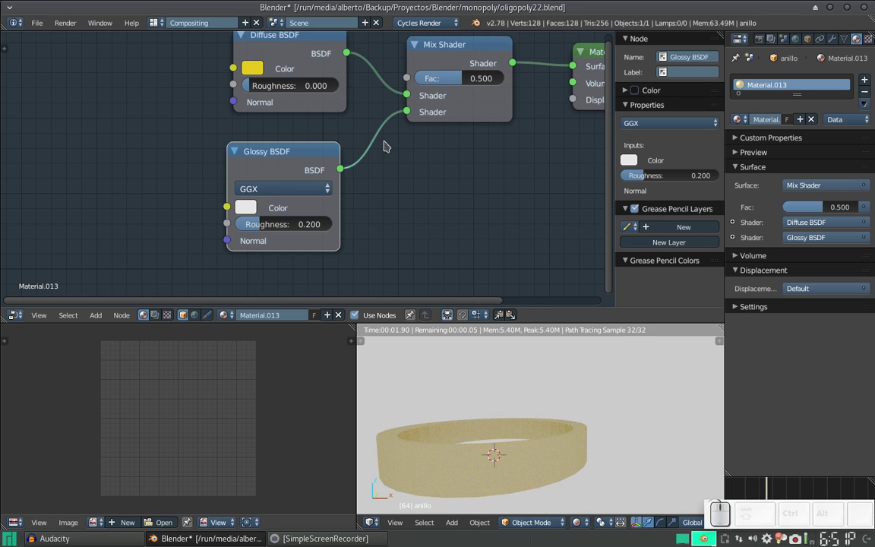
# - Add a Fresnel node at IOR 1.450 and wire its Fac into the Mix Shader factor
pyautogui.scroll(-3)
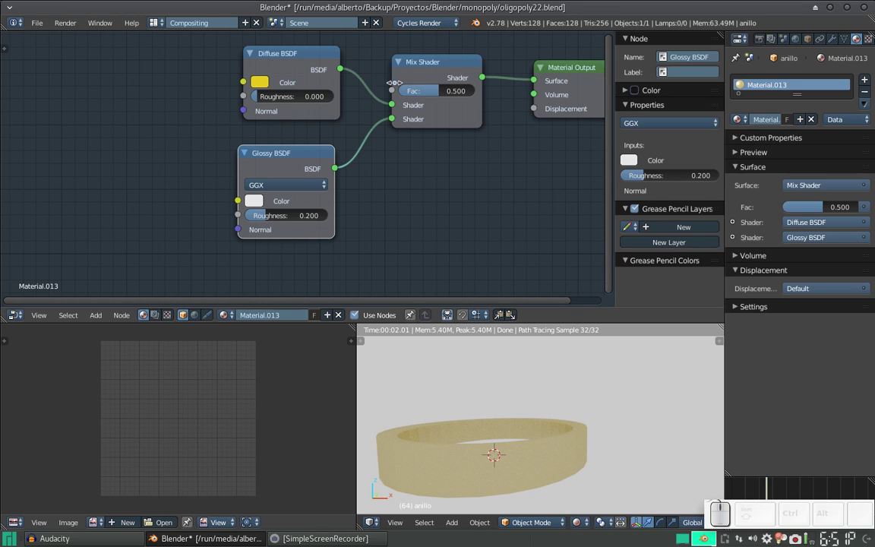
pyautogui.middleClick(384, 93)
pyautogui.press('shift+a')
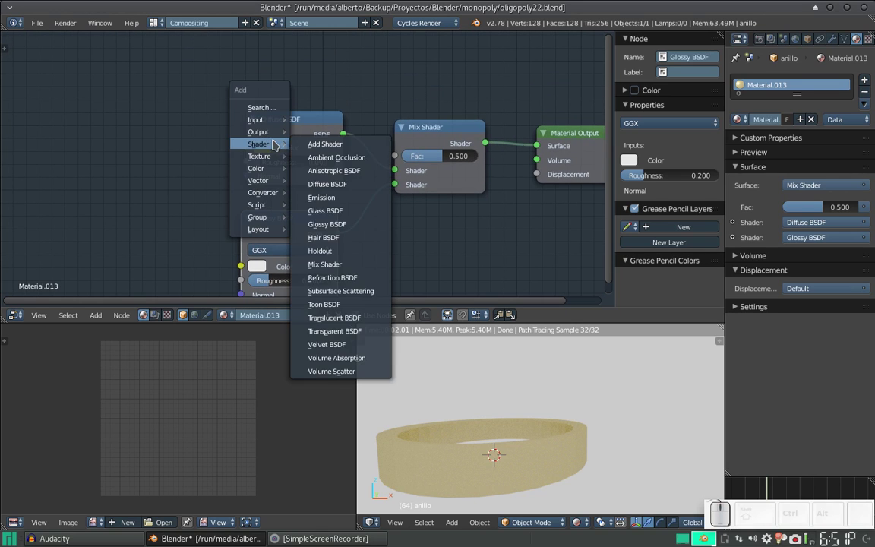
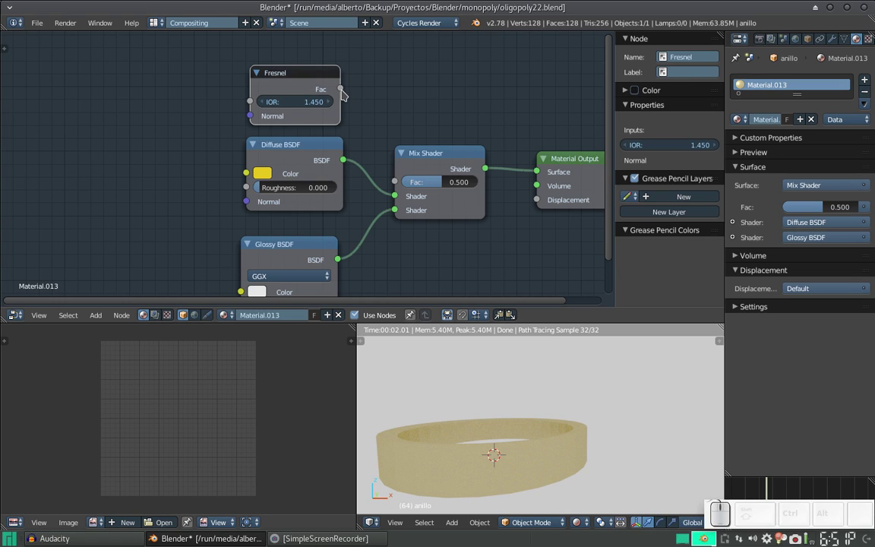
pyautogui.moveTo(346, 91); pyautogui.dragTo(419, 176)
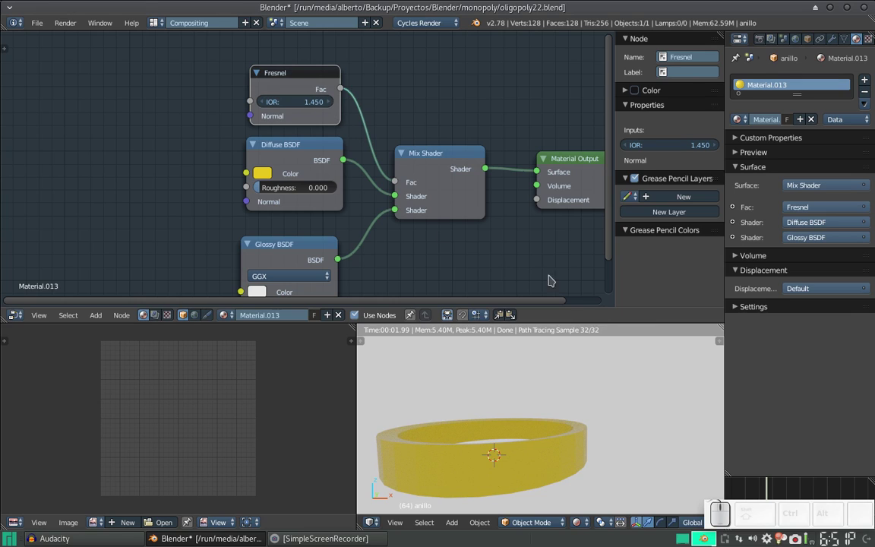
# - Compare the render with the Fresnel detached and reconnected, viewing the ring from the side
pyautogui.moveTo(525, 438); pyautogui.dragTo(522, 430)
pyautogui.scroll(3)
pyautogui.moveTo(544, 423); pyautogui.dragTo(464, 431)
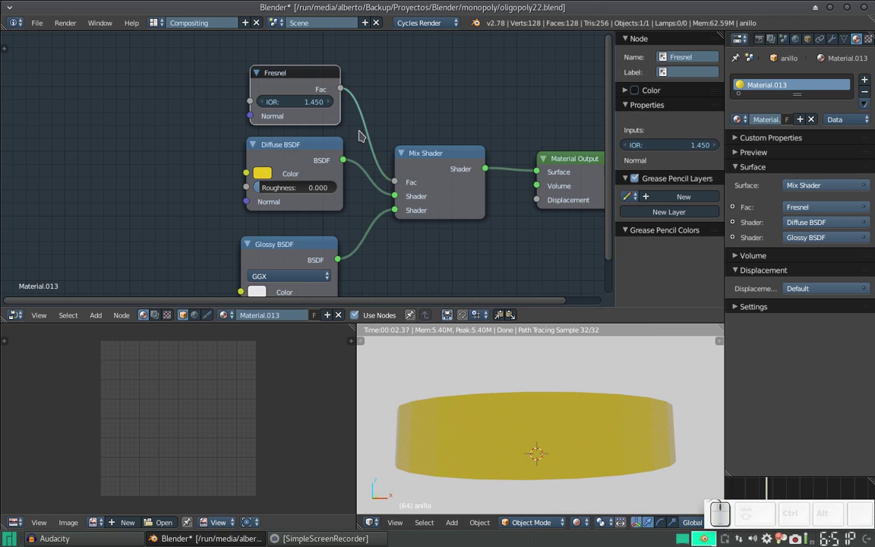
pyautogui.click(364, 132)
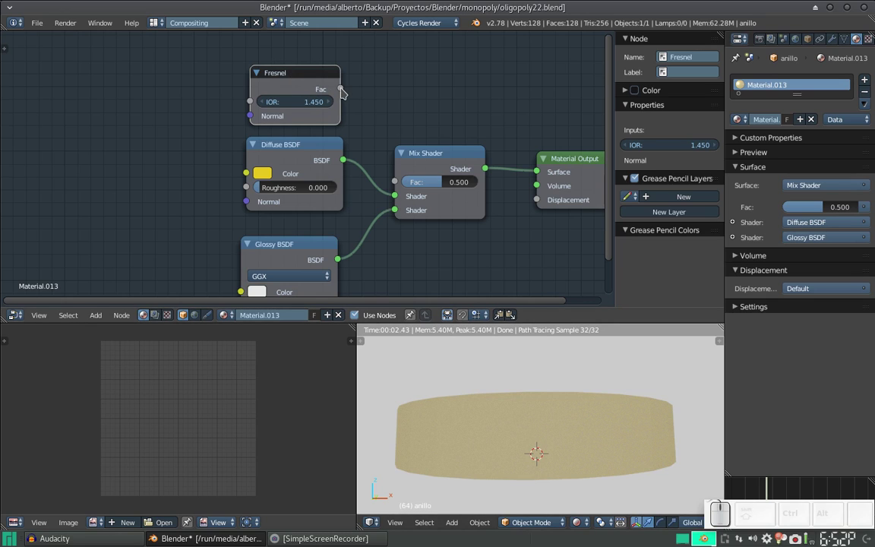
pyautogui.moveTo(348, 89); pyautogui.dragTo(398, 182)
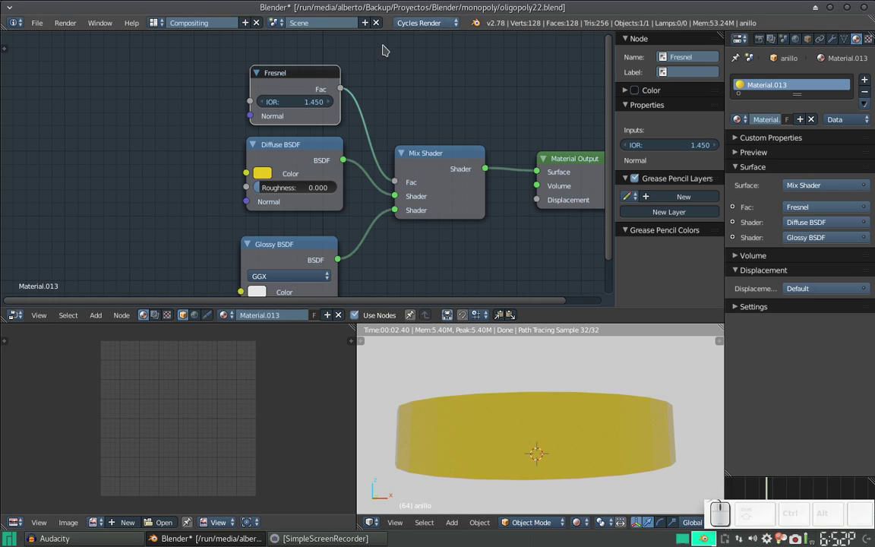
# - Try Fresnel IOR values up to about 3, then settle it at 1.250
pyautogui.click(334, 102)
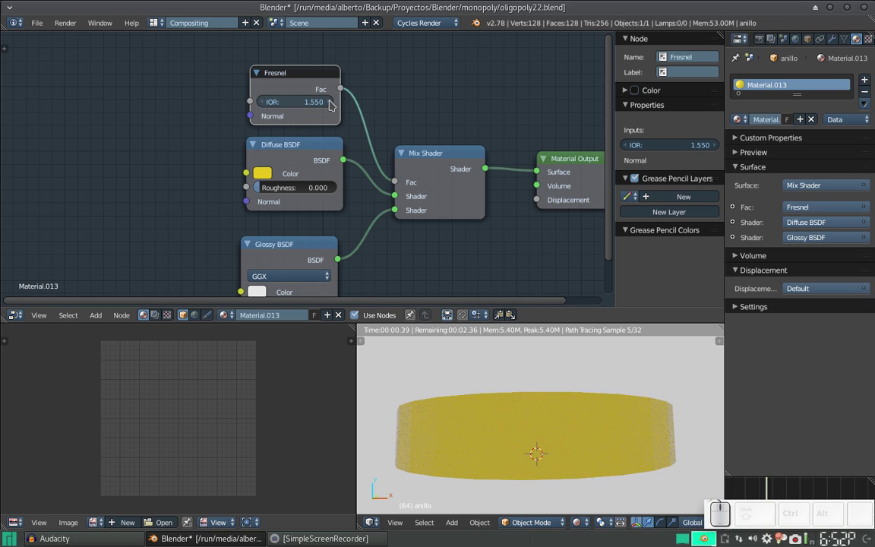
pyautogui.click(334, 101)
pyautogui.moveTo(334, 102); pyautogui.dragTo(334, 102)
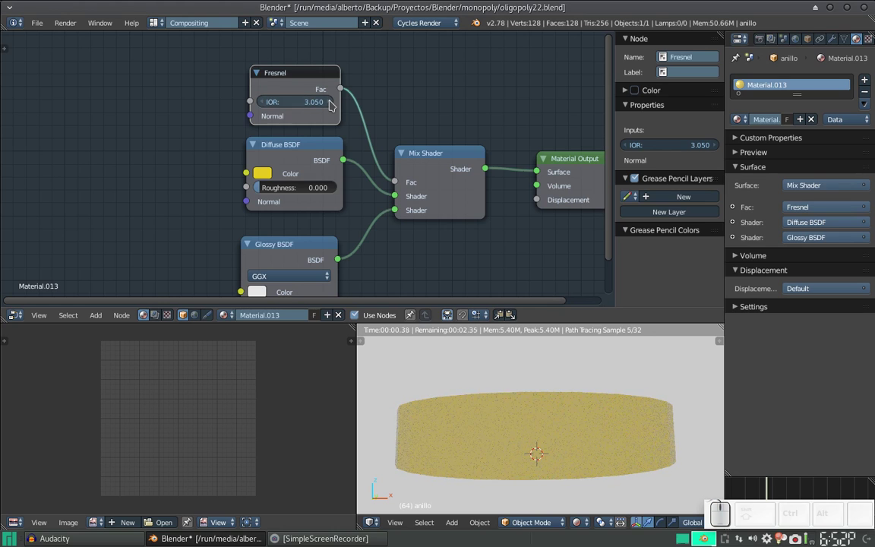
pyautogui.moveTo(263, 103); pyautogui.dragTo(265, 102)
pyautogui.click(265, 102)
pyautogui.click(335, 100)
pyautogui.click(335, 100)
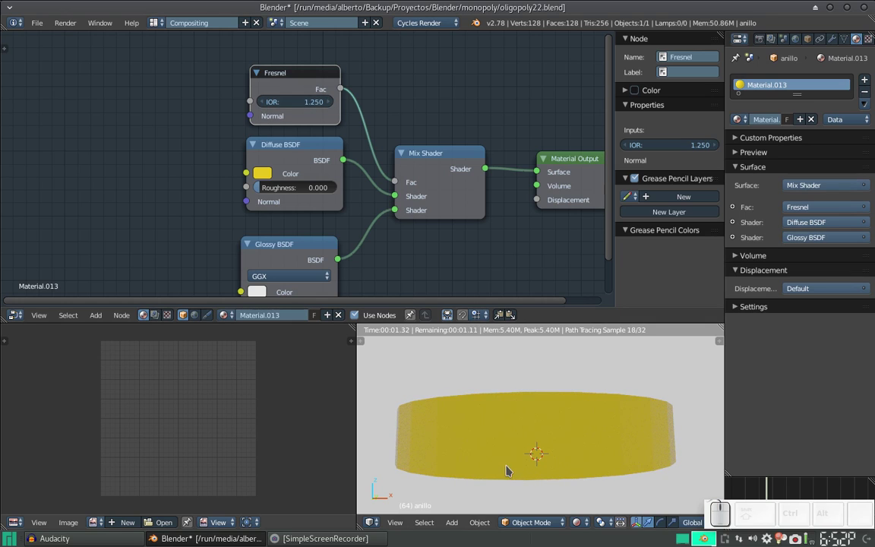
# - Orbit and zoom the rendered view to check the yellow ring band from above
pyautogui.scroll(-3)
pyautogui.moveTo(549, 410); pyautogui.dragTo(537, 439)
pyautogui.moveTo(540, 398); pyautogui.dragTo(548, 395)
pyautogui.scroll(-3)
pyautogui.click(548, 402)
pyautogui.scroll(3)
pyautogui.scroll(-3)
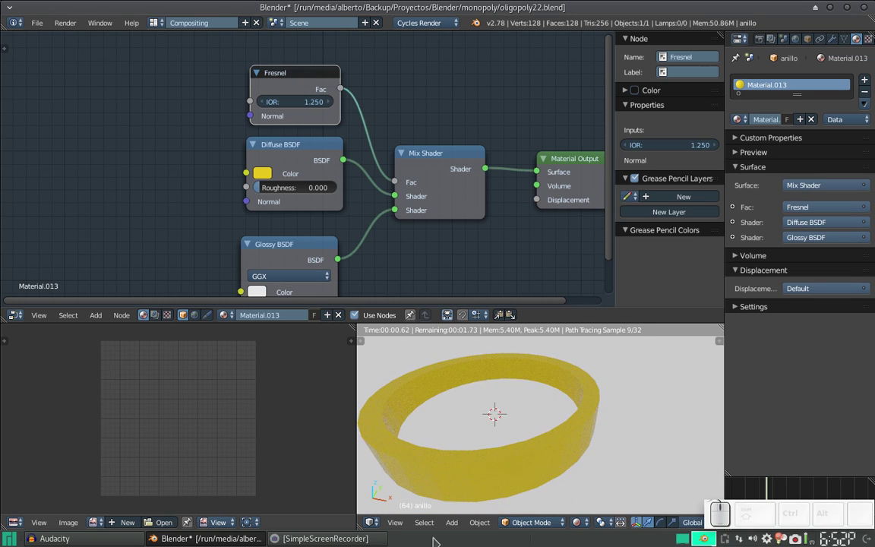
pyautogui.click(584, 521)
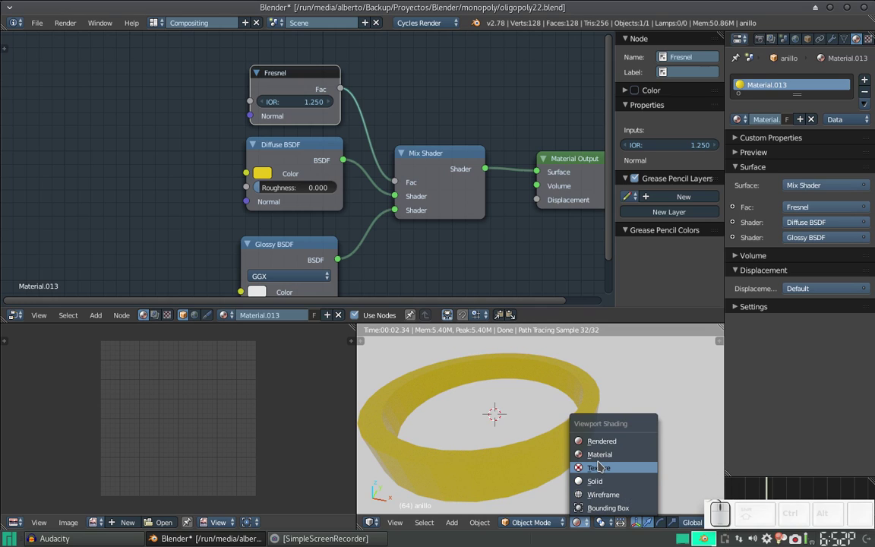
# - Show the ring in Solid shading and flip through the screen layouts back to Compositing
pyautogui.click(601, 466)
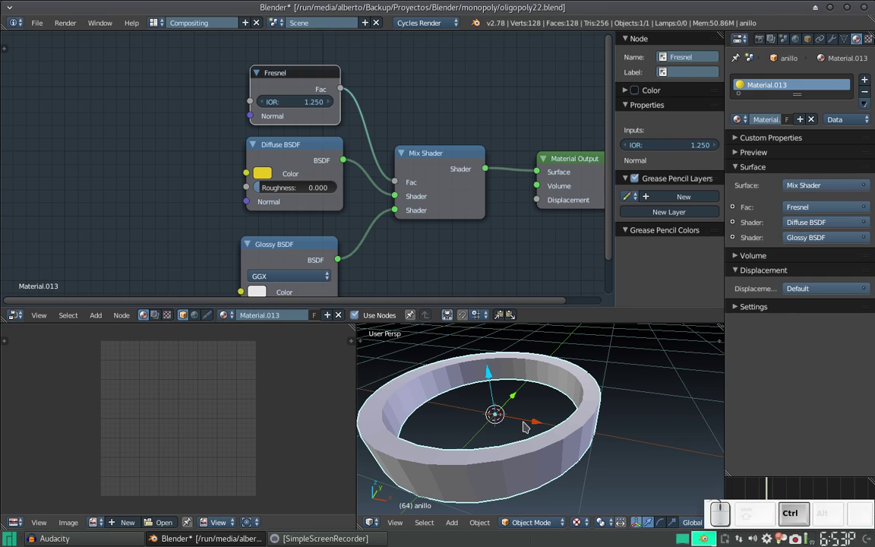
pyautogui.press('ctrl+Right')
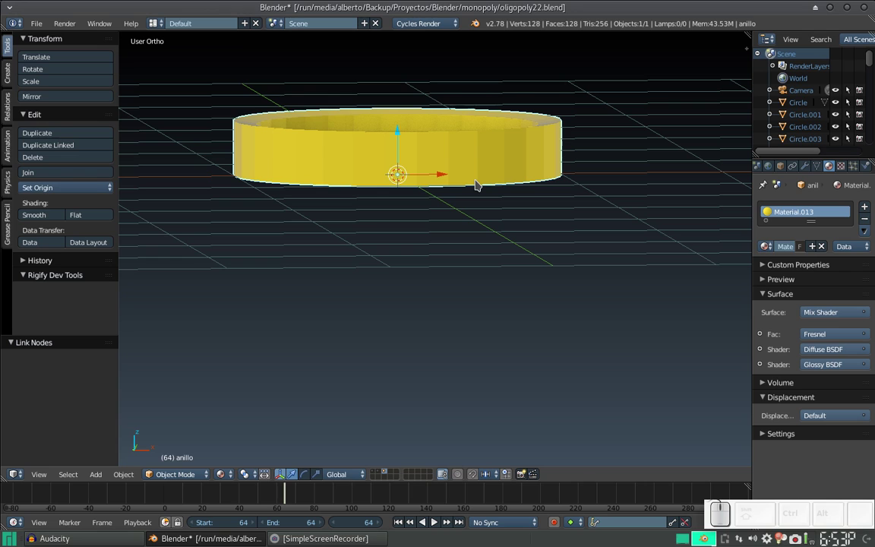
pyautogui.press('ctrl+Left')
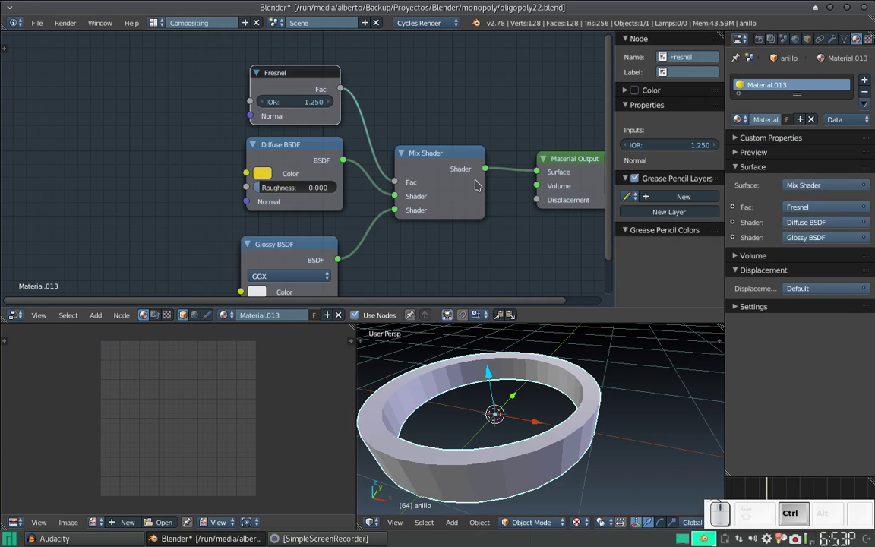
# - Zoom out the node editor and move the Material Output node further right
pyautogui.click(472, 202)
pyautogui.scroll(-3)
pyautogui.click(380, 191)
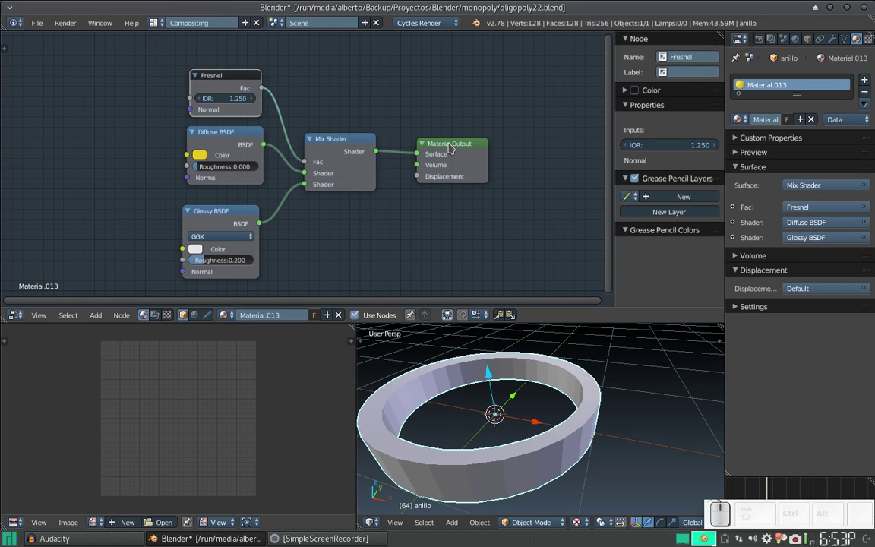
pyautogui.click(453, 141)
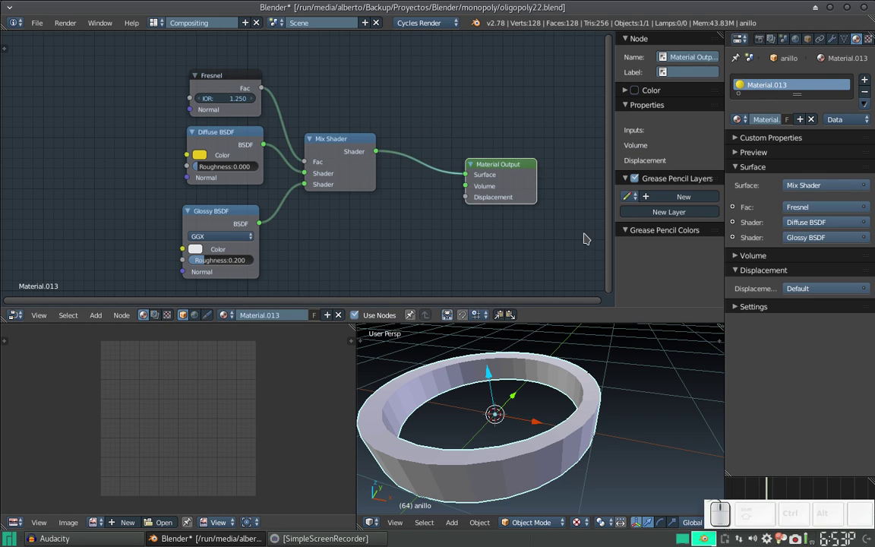
pyautogui.moveTo(864, 38); pyautogui.dragTo(819, 39)
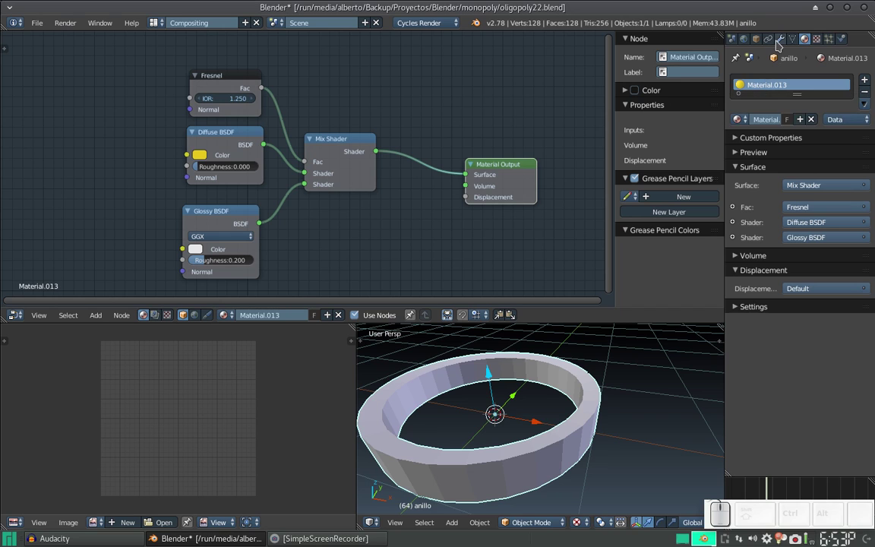
# - Add a Displace modifier to the anillo ring
pyautogui.click(780, 41)
pyautogui.click(769, 84)
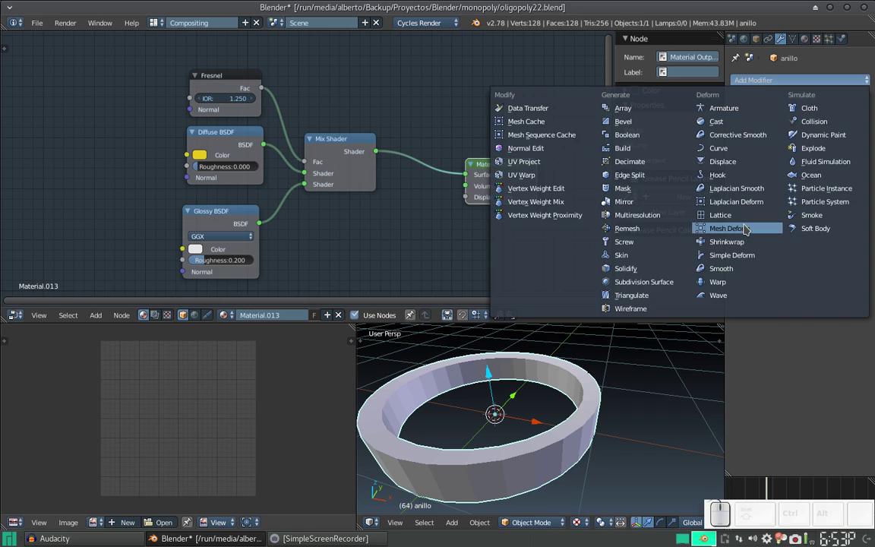
pyautogui.click(726, 166)
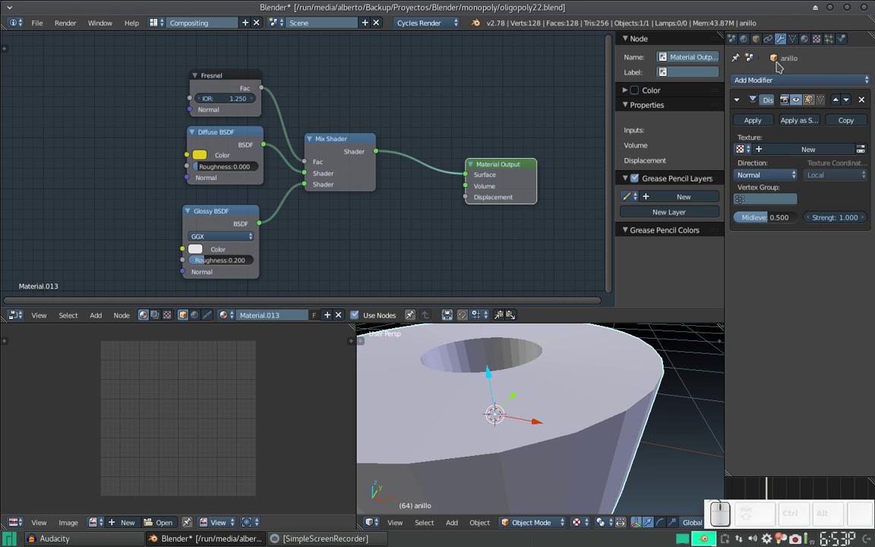
# - Give the displacement a new Image or Movie texture loaded with the TexturesCom metal scratches BUMP png
pyautogui.click(826, 38)
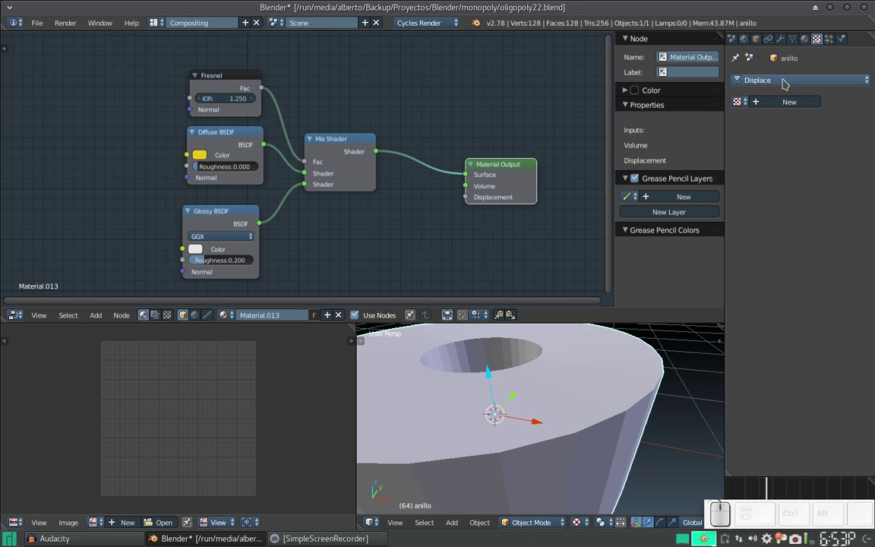
pyautogui.click(783, 105)
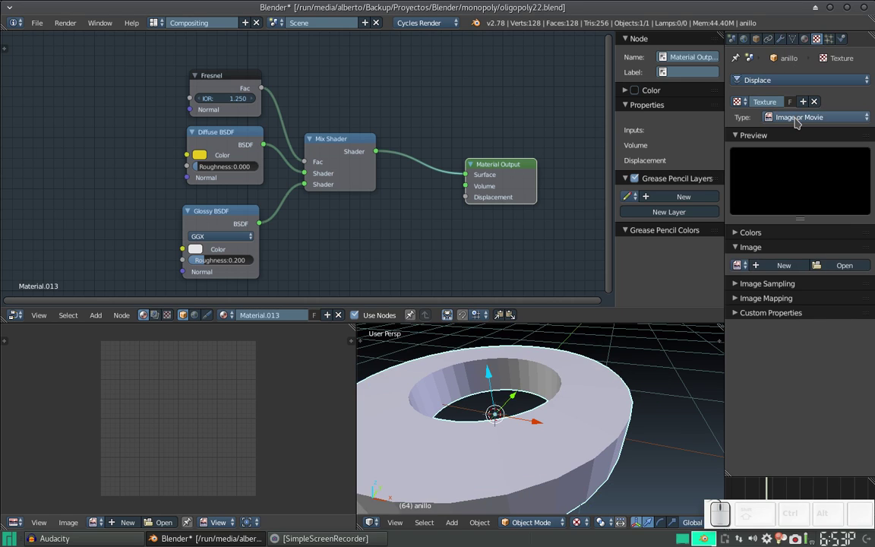
pyautogui.click(798, 119)
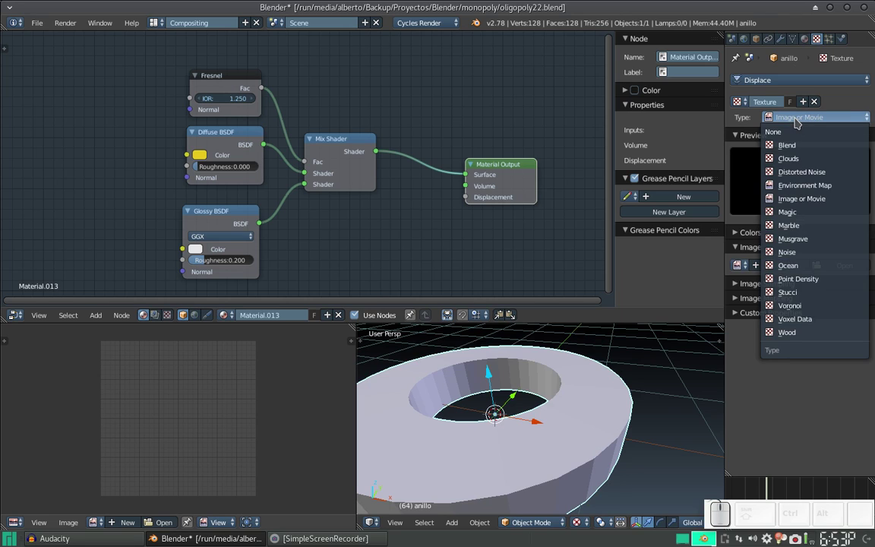
pyautogui.click(799, 119)
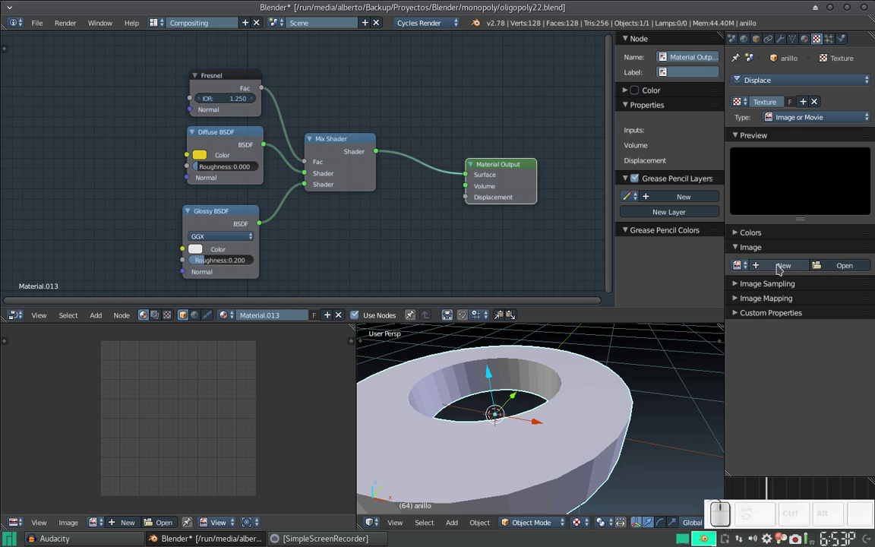
pyautogui.click(747, 269)
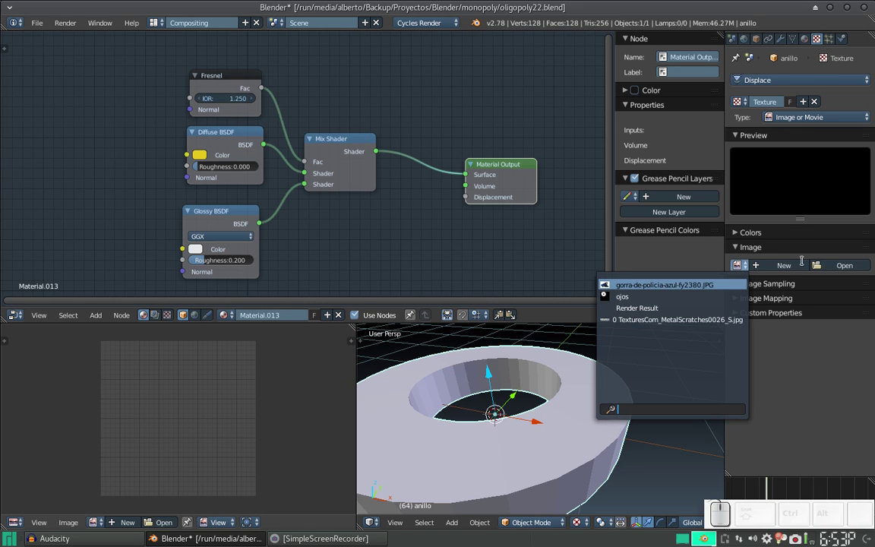
pyautogui.click(834, 265)
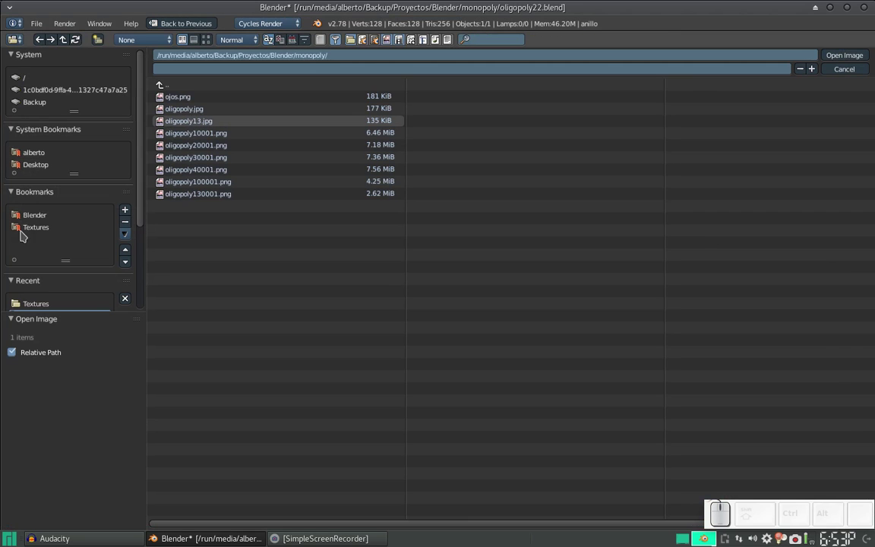
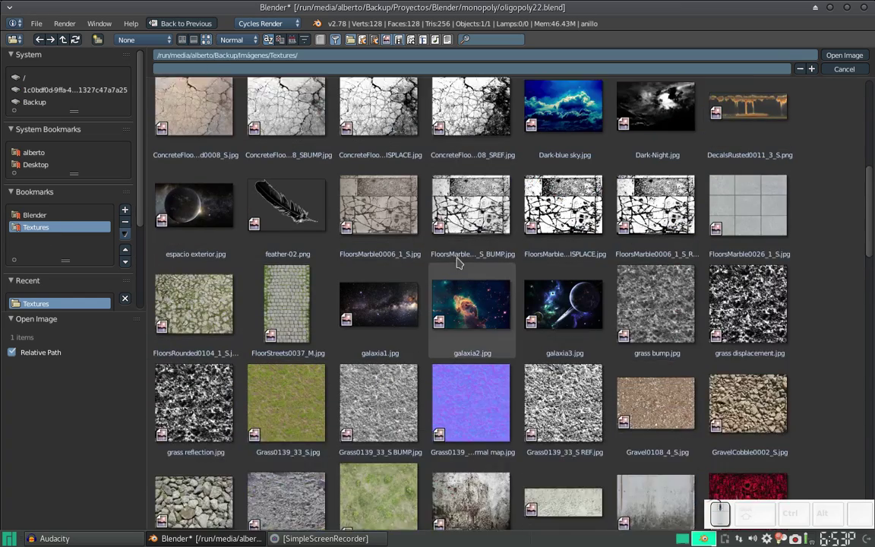
pyautogui.scroll(-3)
pyautogui.scroll(-3)
pyautogui.click(378, 411)
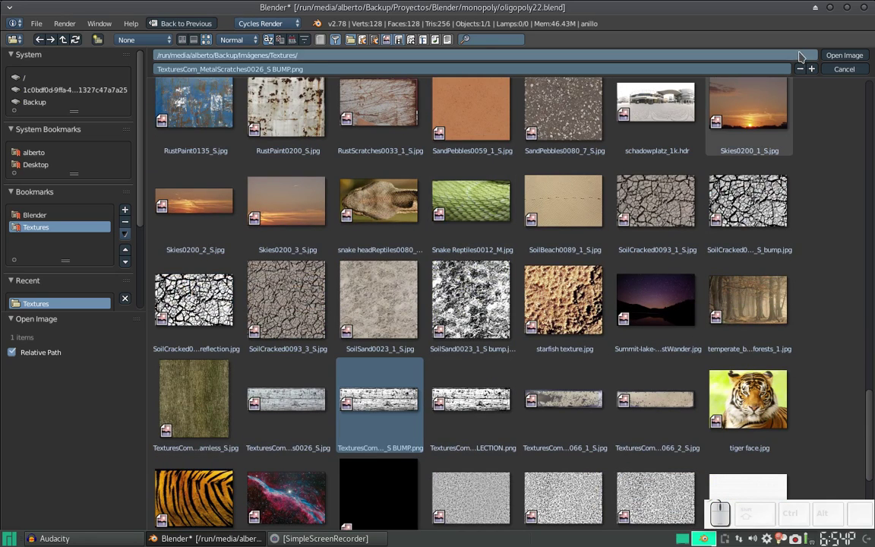
pyautogui.click(847, 56)
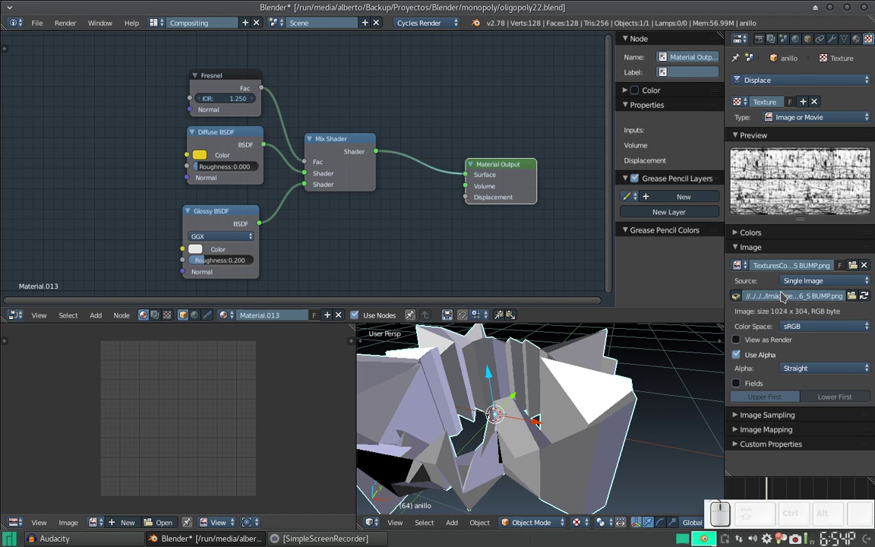
# - Orbit the view to inspect the ring's now jagged, spiky band
pyautogui.scroll(-3)
pyautogui.middleClick(528, 416)
pyautogui.scroll(3)
pyautogui.click(519, 383)
pyautogui.scroll(-3)
pyautogui.click(558, 404)
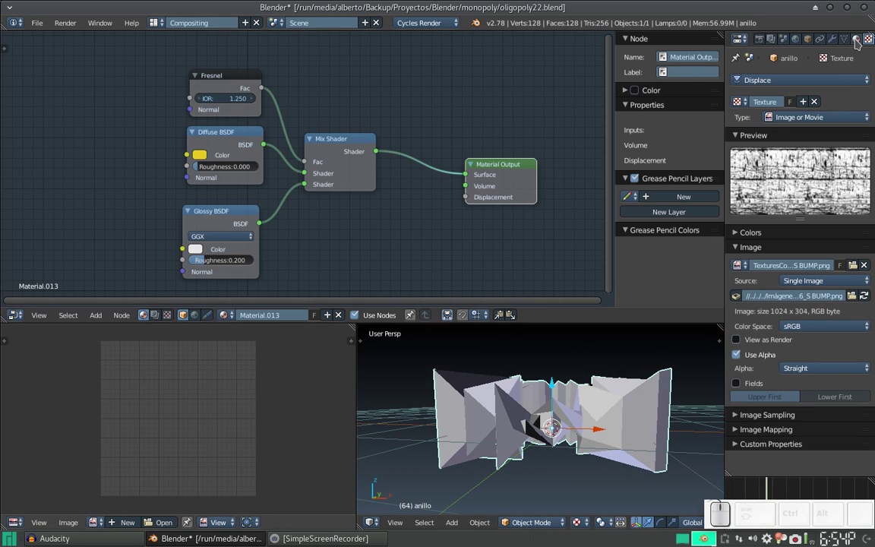
# - Keep the Displace direction Normal and map it with UV coordinates from UVMap
pyautogui.click(841, 42)
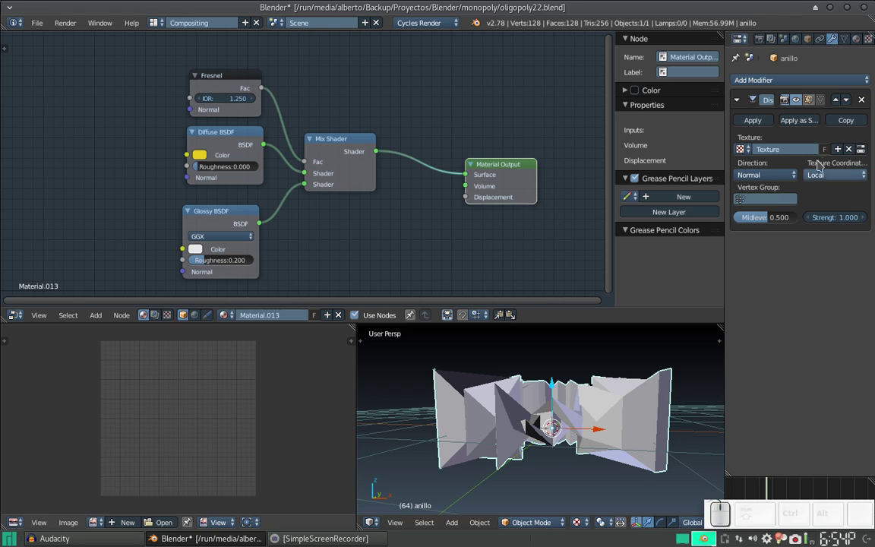
pyautogui.click(769, 177)
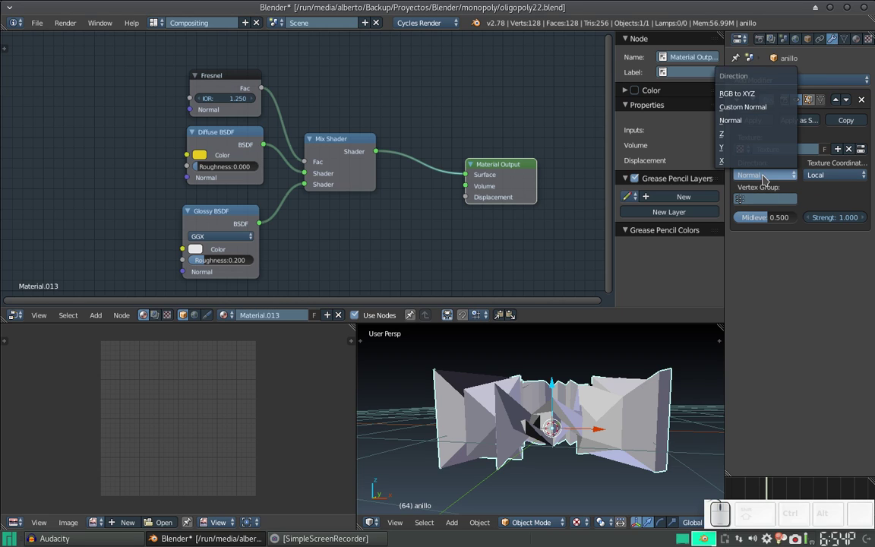
pyautogui.click(769, 177)
pyautogui.click(841, 173)
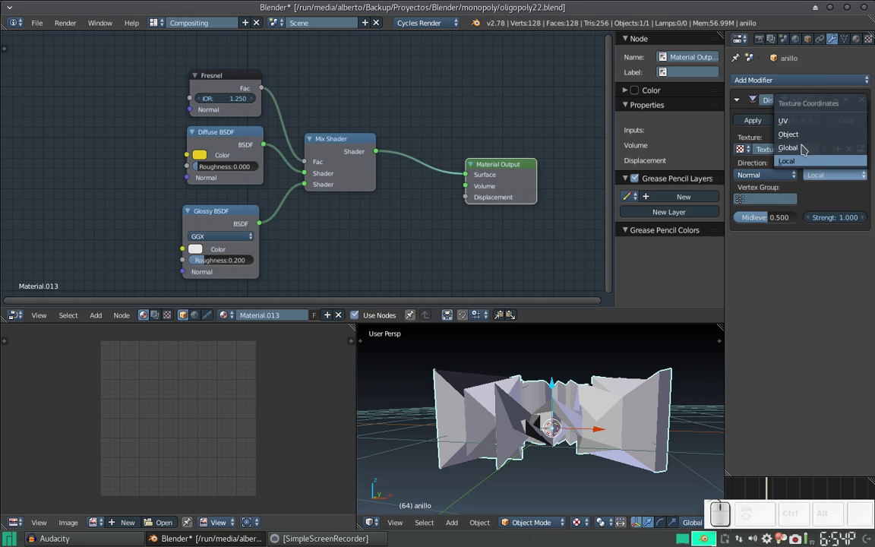
pyautogui.click(806, 122)
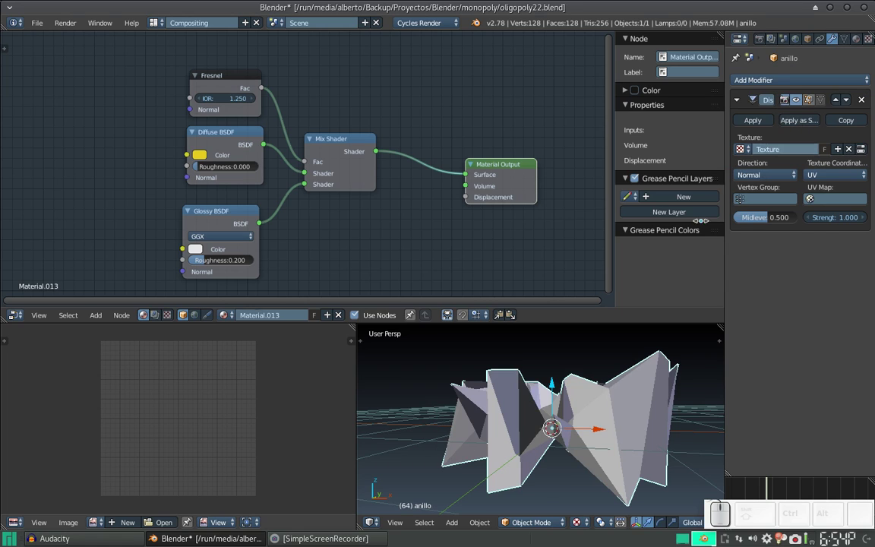
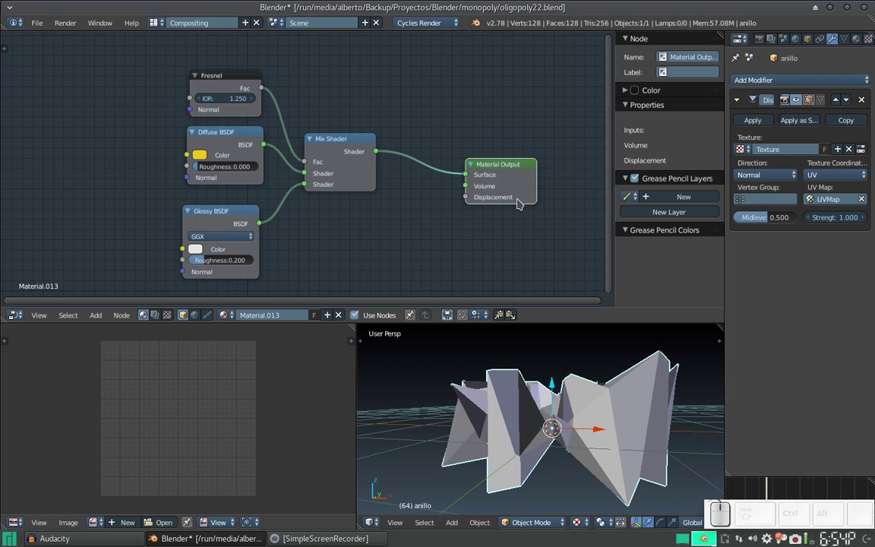
# - Shift the material node graph and bring up the texture node types to add
pyautogui.scroll(-3)
pyautogui.scroll(-3)
pyautogui.click(248, 233)
# - Add an Image Texture node using the scratched-metal BUMP image as Non-Color data
pyautogui.press('shift+a')
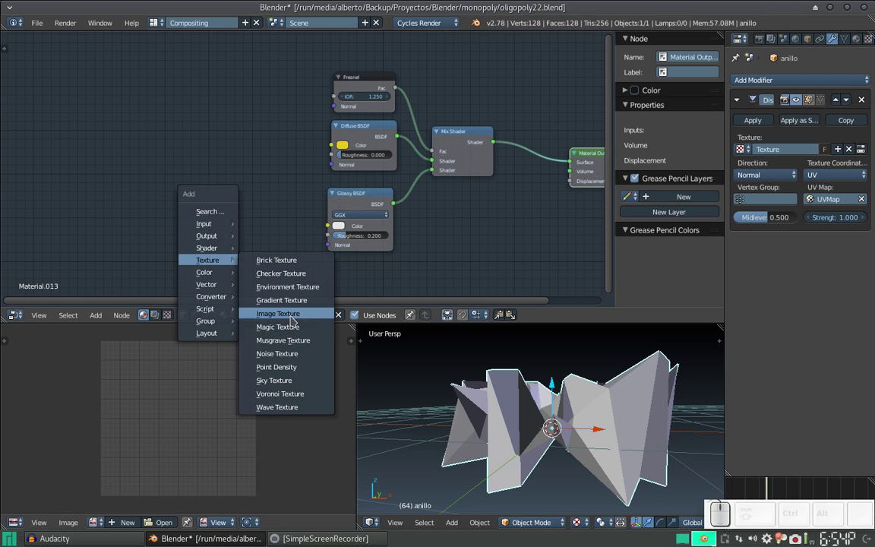
pyautogui.click(296, 315)
pyautogui.click(209, 149)
pyautogui.scroll(3)
pyautogui.click(160, 292)
pyautogui.click(269, 151)
pyautogui.click(277, 116)
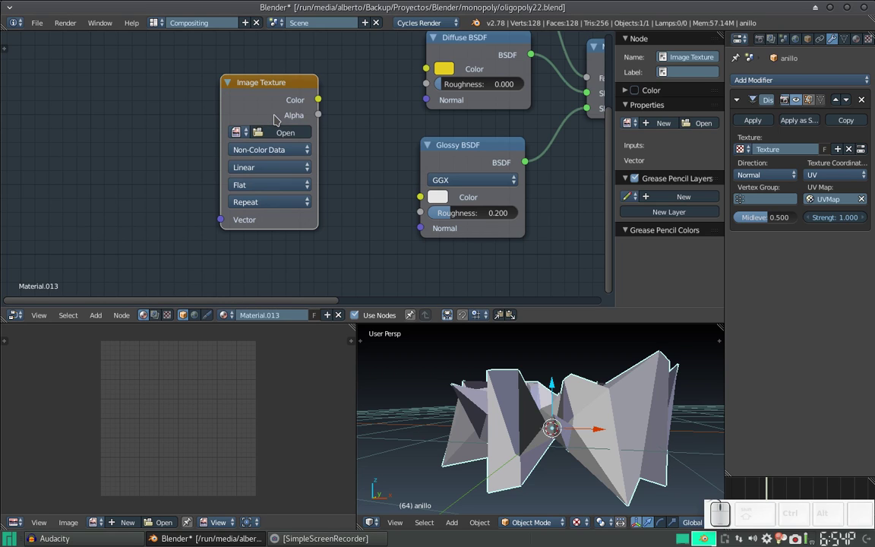
pyautogui.click(243, 136)
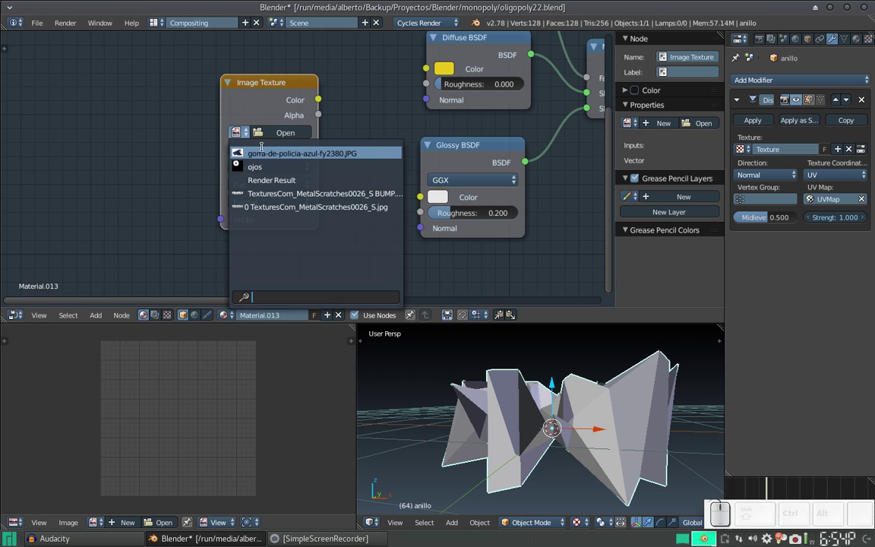
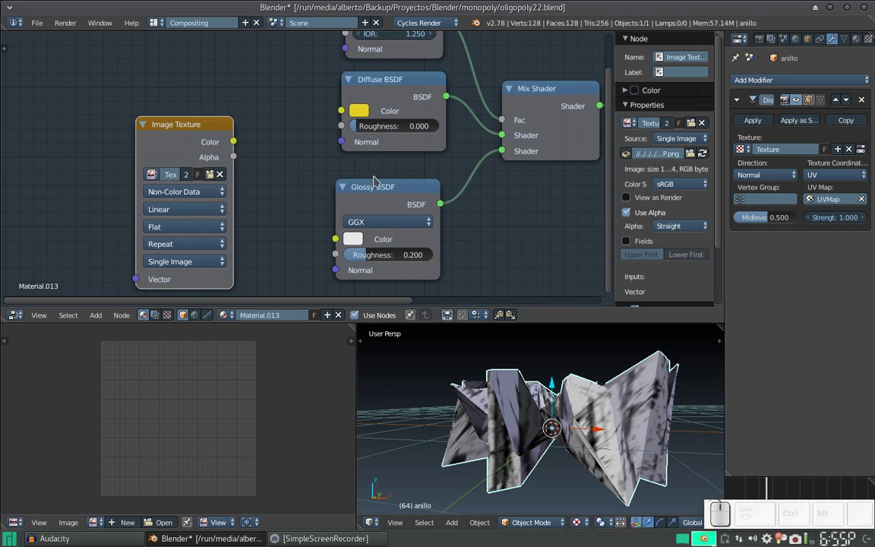
# - Link the image Color to the Diffuse Normal and the Material Output Displacement
pyautogui.moveTo(237, 142); pyautogui.dragTo(346, 144)
pyautogui.moveTo(410, 166); pyautogui.dragTo(182, 126)
pyautogui.moveTo(153, 122); pyautogui.dragTo(529, 152)
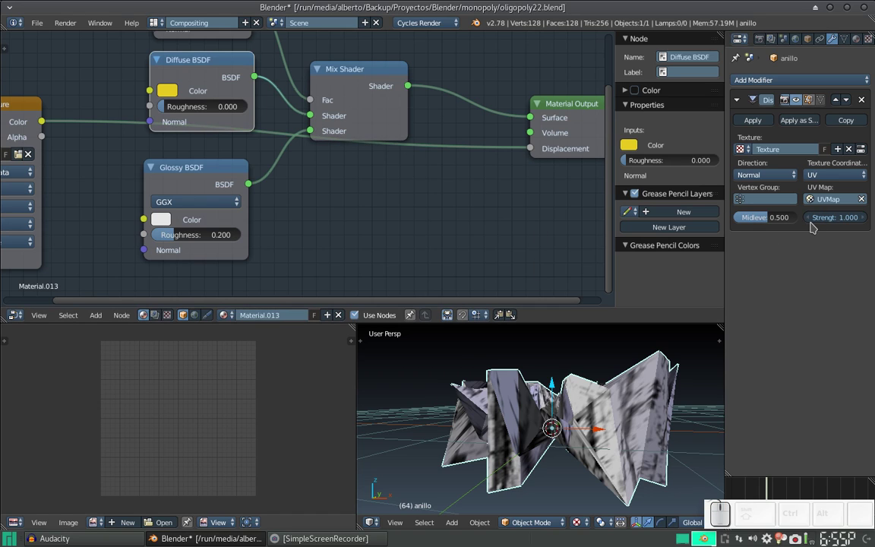
# - Lower the Displace strength to 0.1 and inspect the ring from inside and above
pyautogui.click(813, 217)
pyautogui.click(833, 216)
pyautogui.press('Right')
pyautogui.press('BackSpace')
pyautogui.press('KP_1')
pyautogui.press('KP_Enter')
pyautogui.scroll(3)
pyautogui.middleClick(555, 447)
pyautogui.moveTo(563, 382); pyautogui.dragTo(559, 438)
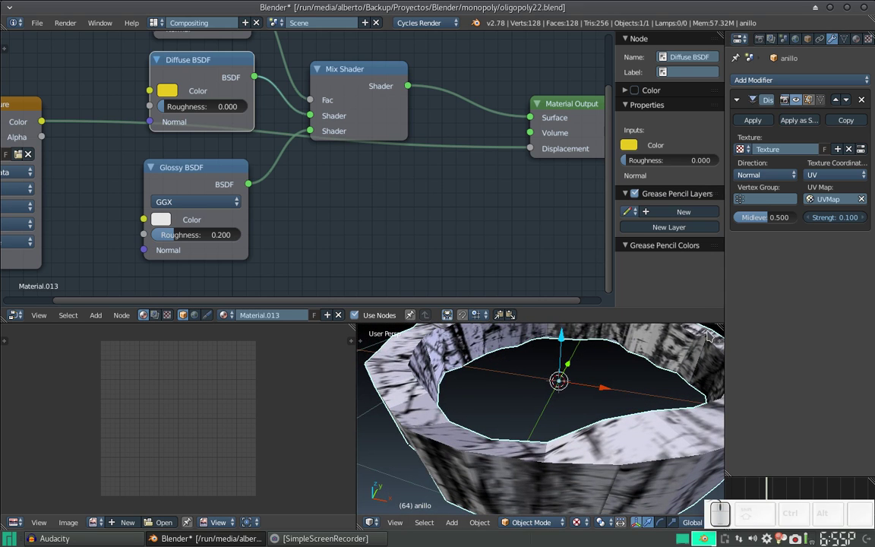
# - Reduce the Displace strength further to 0.020 for subtle bumps
pyautogui.click(842, 221)
pyautogui.press('End')
pyautogui.press('BackSpace')
pyautogui.press('KP_0')
pyautogui.press('KP_5')
pyautogui.press('KP_Enter')
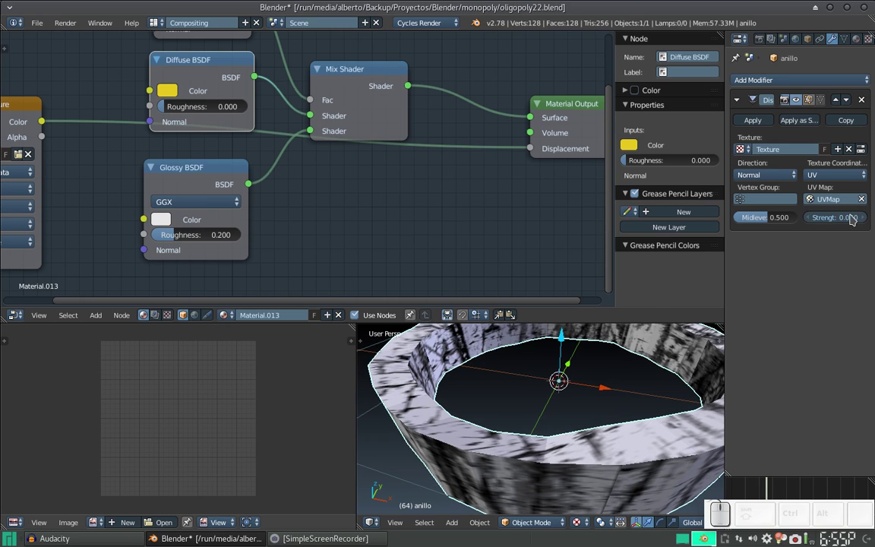
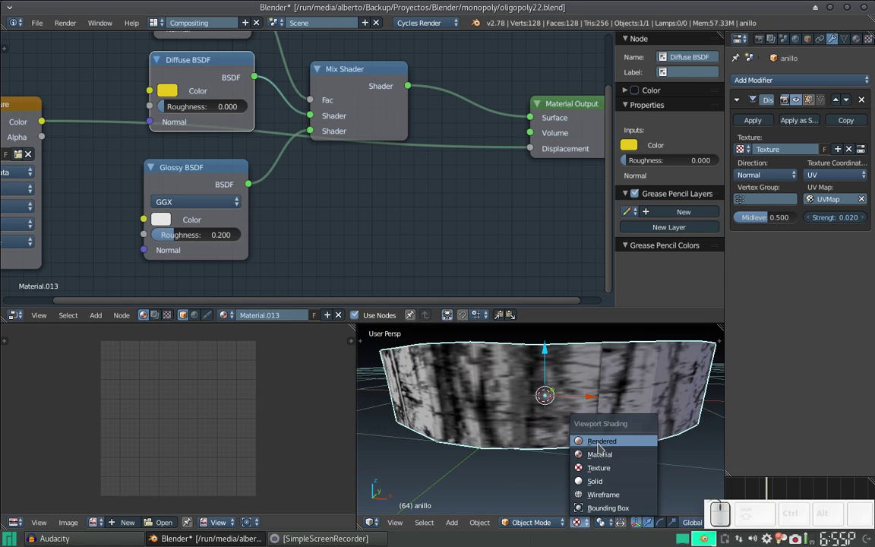
# - Switch the viewport to Rendered shading and orbit the Cycles preview of the ring
pyautogui.click(603, 442)
pyautogui.scroll(-3)
pyautogui.middleClick(598, 403)
pyautogui.scroll(3)
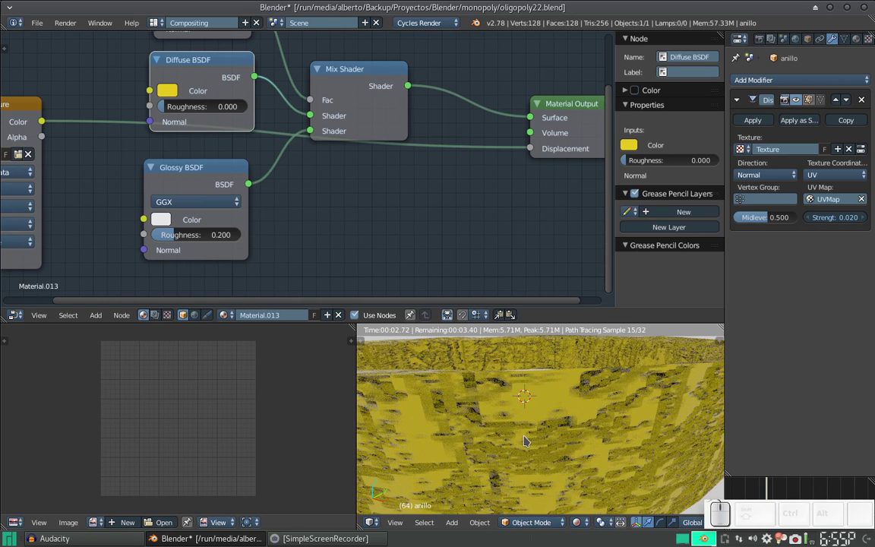
pyautogui.scroll(-3)
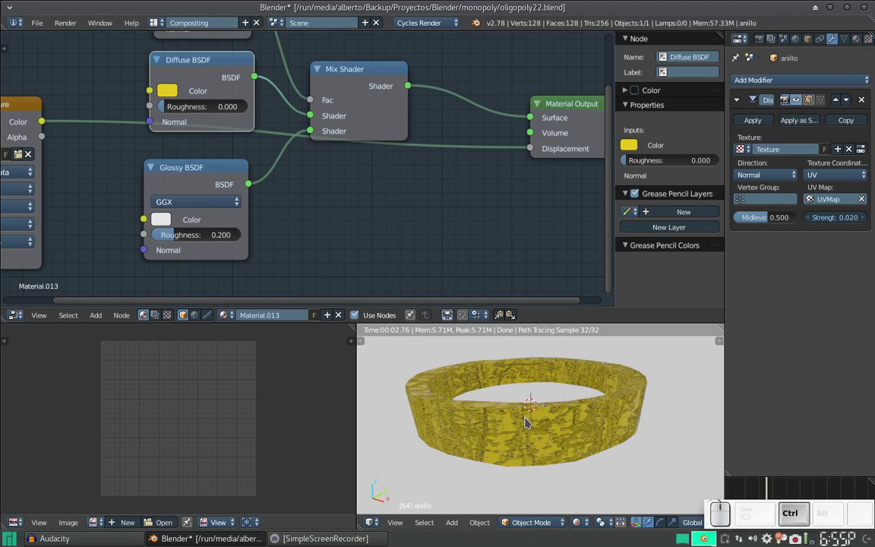
# - Add a two-level Subsurf (Ctrl+2), test it above Displace, then keep it below and view the ring edge-on
pyautogui.press('ctrl+2')
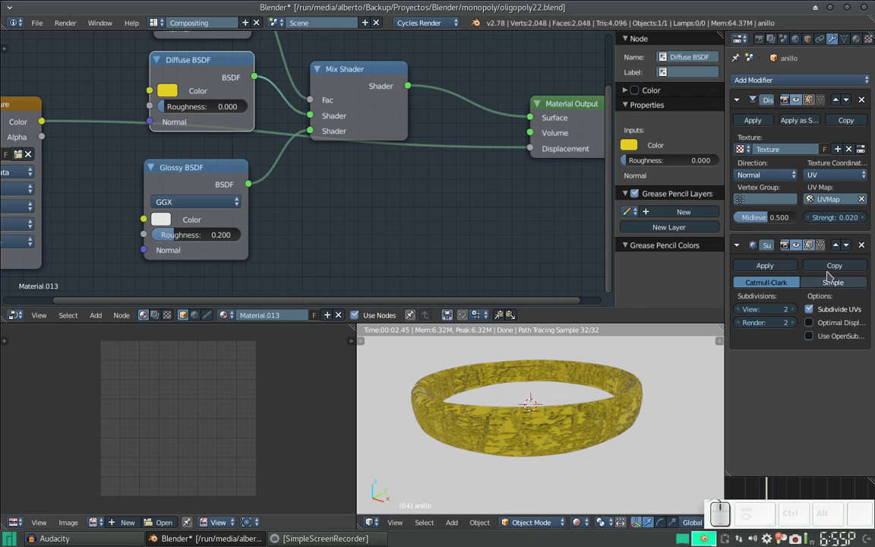
pyautogui.click(842, 244)
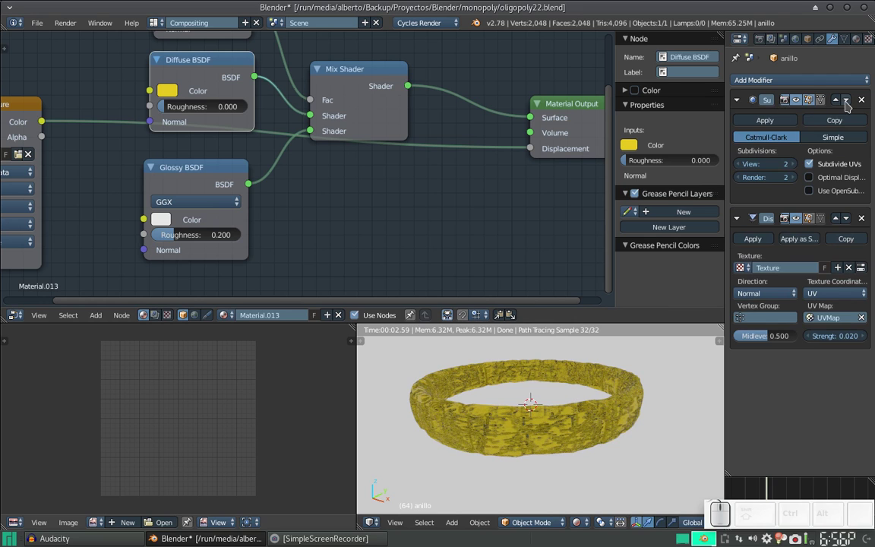
pyautogui.click(848, 103)
pyautogui.scroll(3)
pyautogui.scroll(-3)
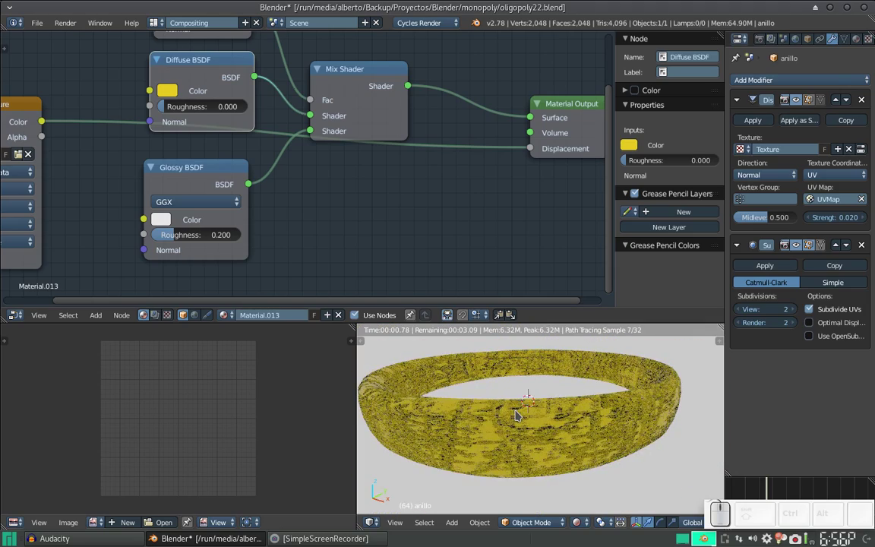
pyautogui.moveTo(519, 411); pyautogui.dragTo(507, 418)
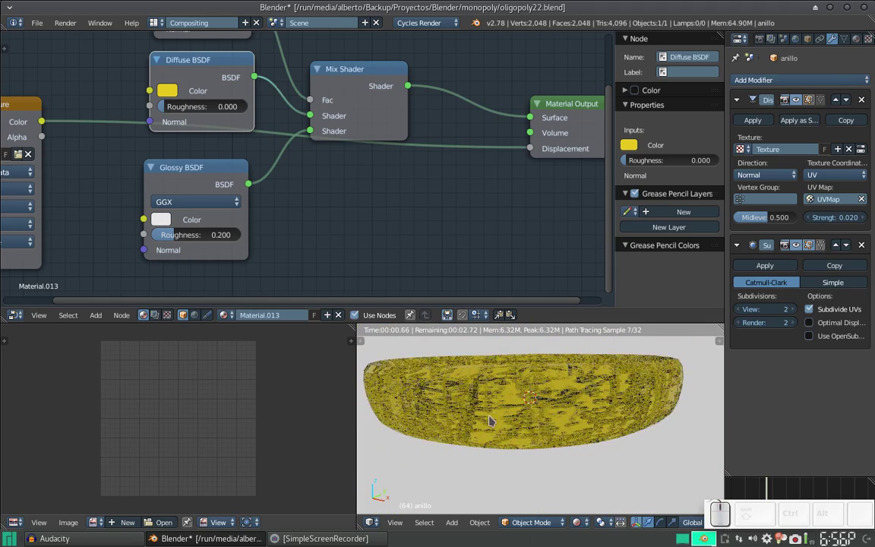
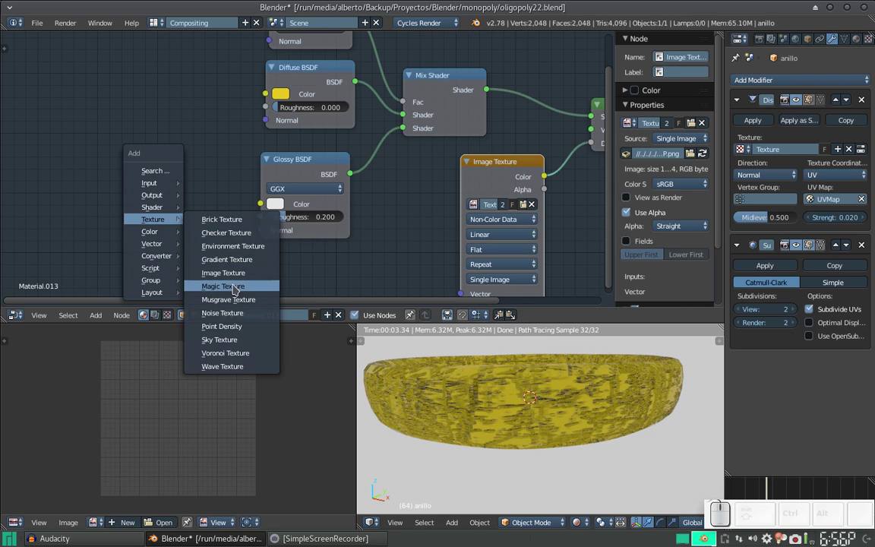
# - Add a second Image Texture node loaded with the reflection png from the Textures folder
pyautogui.click(240, 274)
pyautogui.click(128, 140)
pyautogui.click(143, 192)
pyautogui.click(145, 193)
pyautogui.click(181, 191)
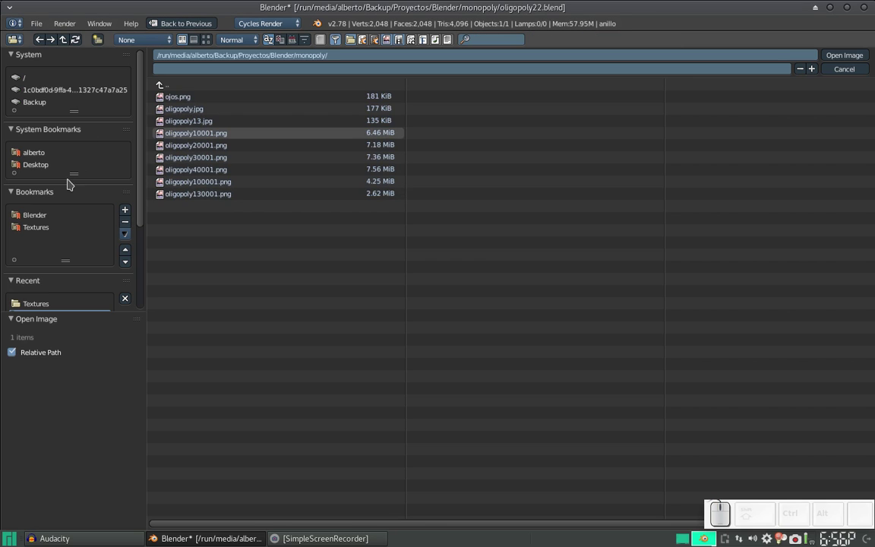
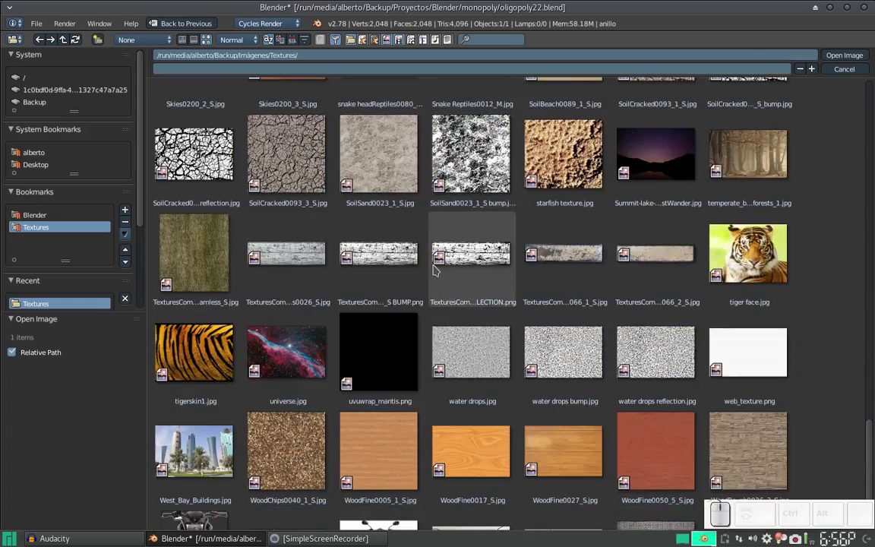
pyautogui.click(462, 265)
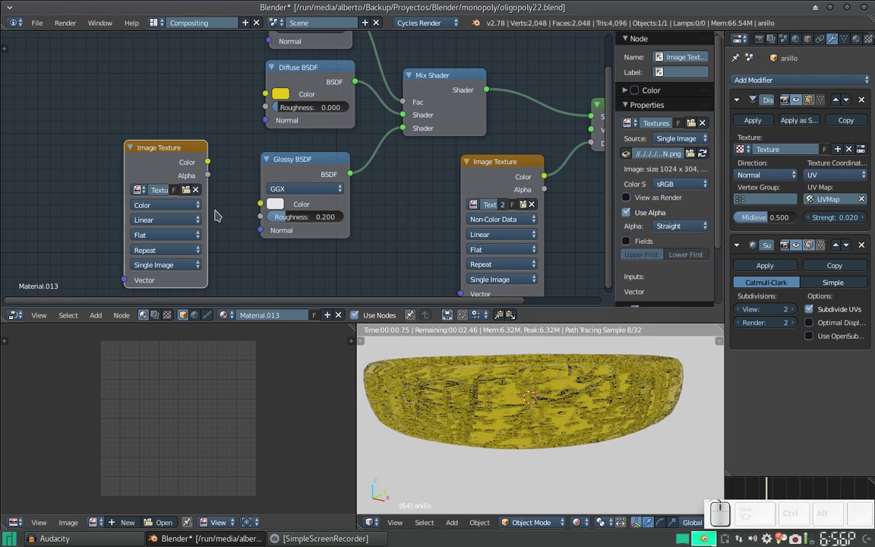
# - Set the image to Non-Color Data and feed its Color into the Glossy BSDF colour
pyautogui.click(155, 205)
pyautogui.click(161, 180)
pyautogui.moveTo(213, 159); pyautogui.dragTo(270, 204)
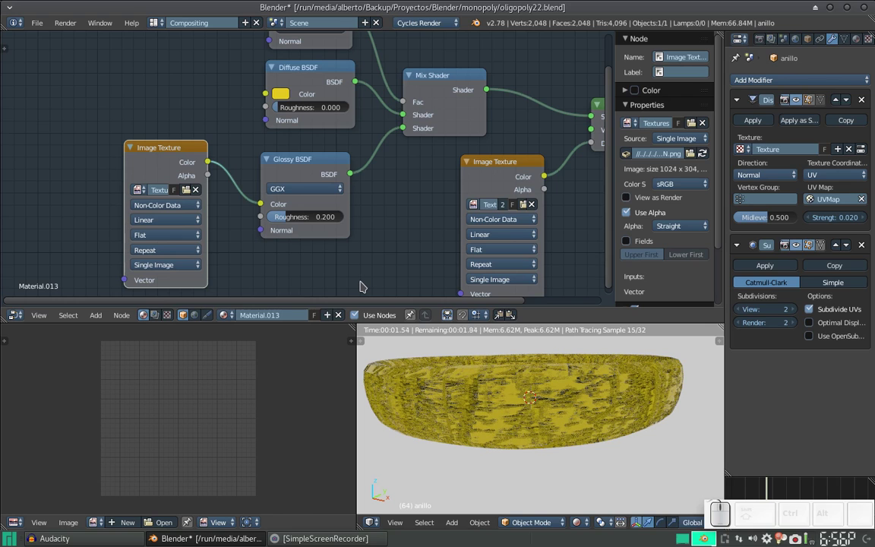
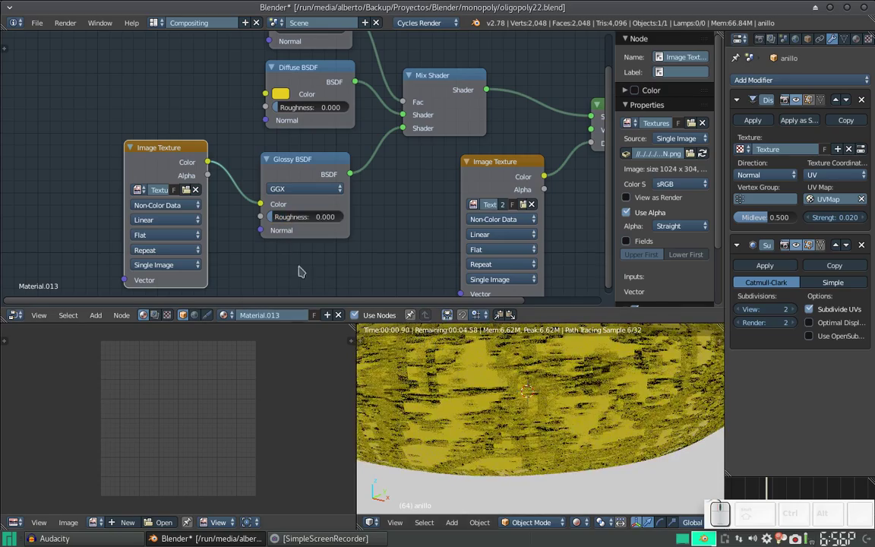
# - Zoom the rendered ring, then switch to the Default screen layout
pyautogui.scroll(-3)
pyautogui.scroll(3)
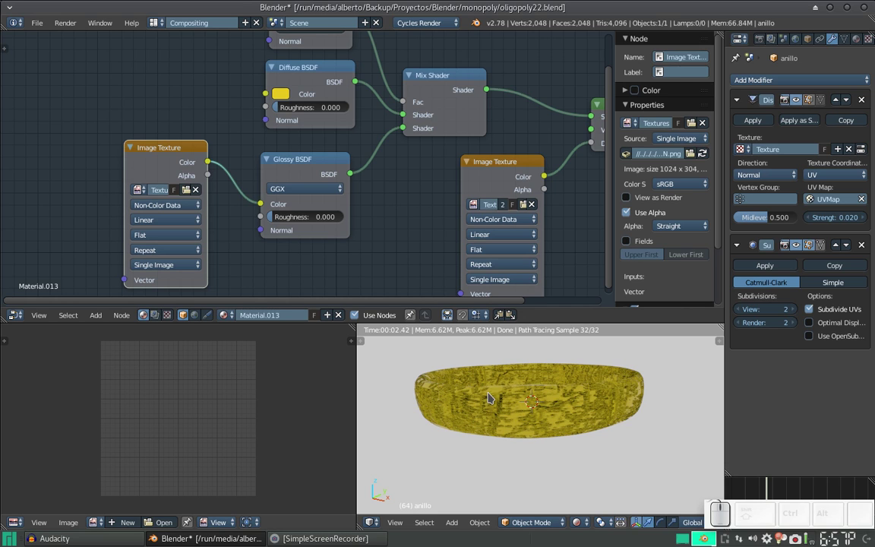
pyautogui.scroll(3)
pyautogui.scroll(-3)
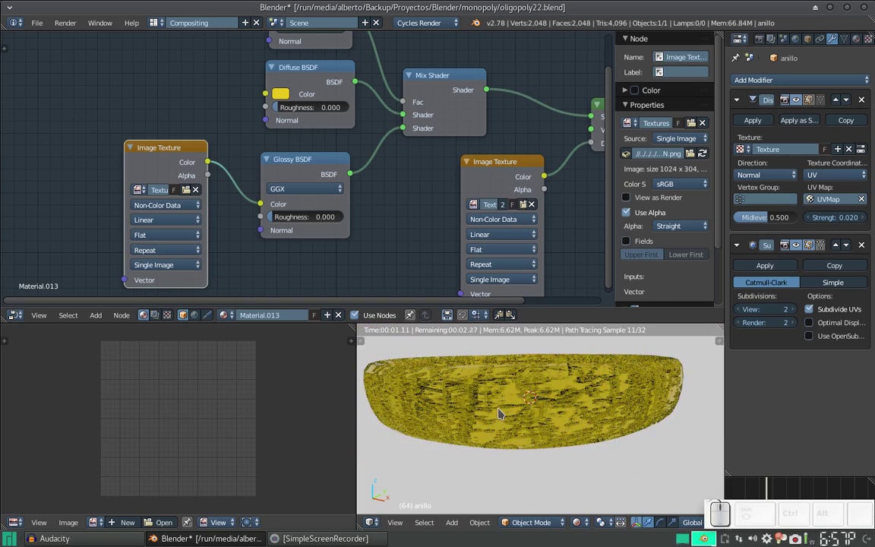
pyautogui.press('ctrl+Right')
# - Save over oligopoly22.blend and orbit the close-up render of the ring
pyautogui.click(460, 174)
pyautogui.click(294, 308)
pyautogui.scroll(3)
pyautogui.middleClick(337, 293)
pyautogui.scroll(3)
pyautogui.press('ctrl+s')
pyautogui.click(447, 265)
pyautogui.click(234, 478)
pyautogui.click(255, 391)
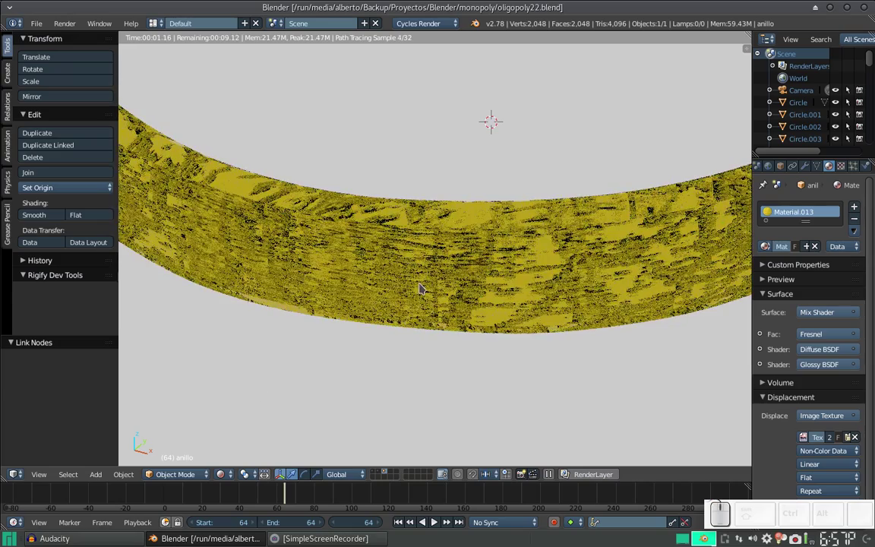
pyautogui.scroll(-3)
pyautogui.click(451, 274)
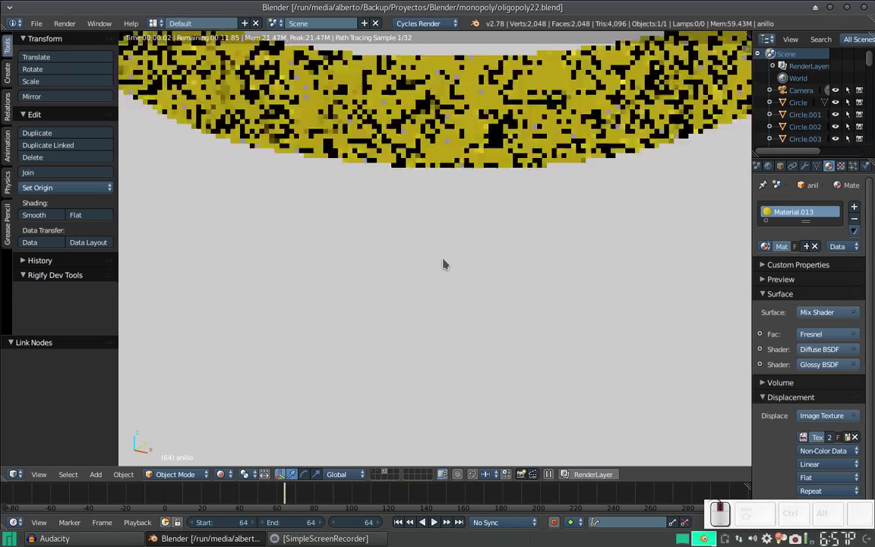
pyautogui.moveTo(447, 172); pyautogui.dragTo(373, 163)
pyautogui.scroll(3)
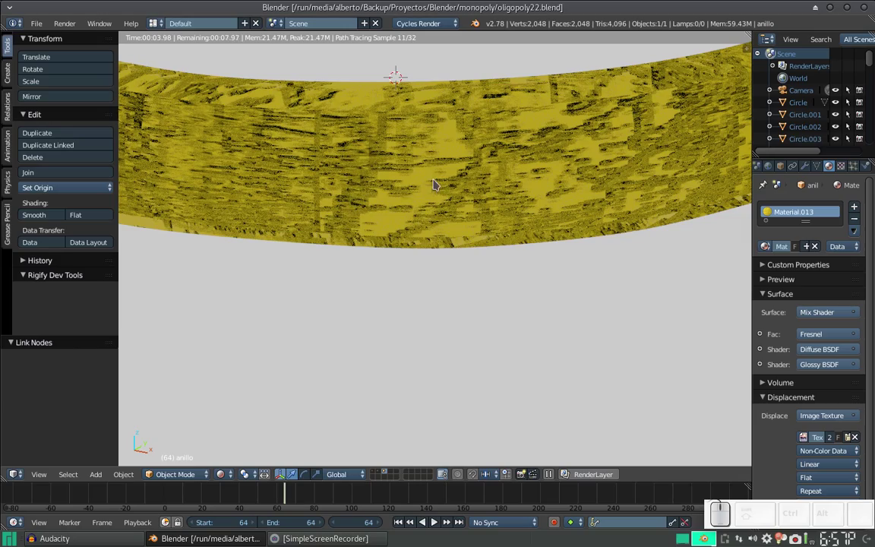
pyautogui.scroll(-3)
pyautogui.scroll(-3)
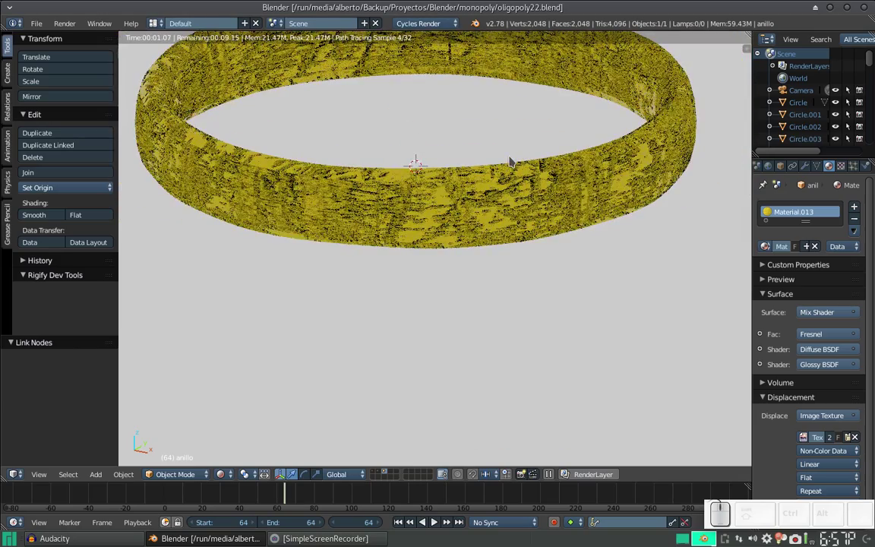
# - In the node layout, step the Fresnel IOR down to 0.750 and back up to 0.950
pyautogui.press('ctrl+Left')
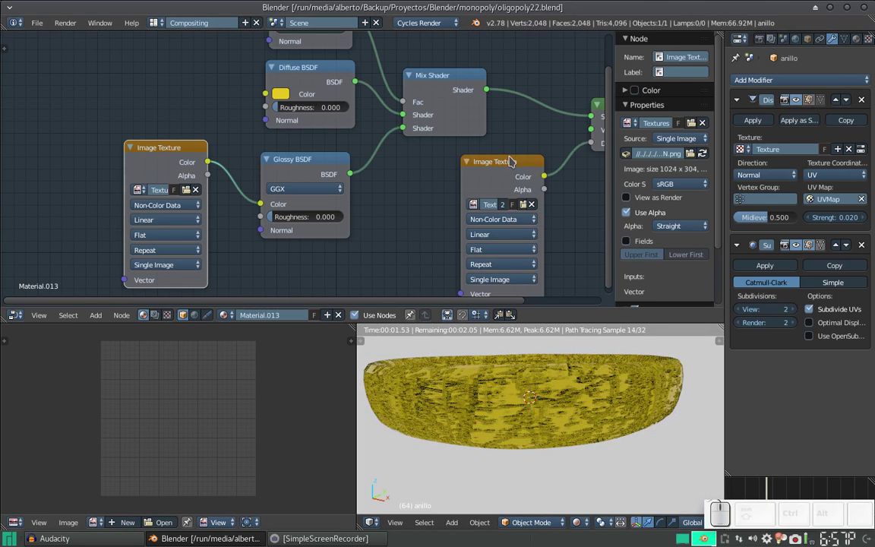
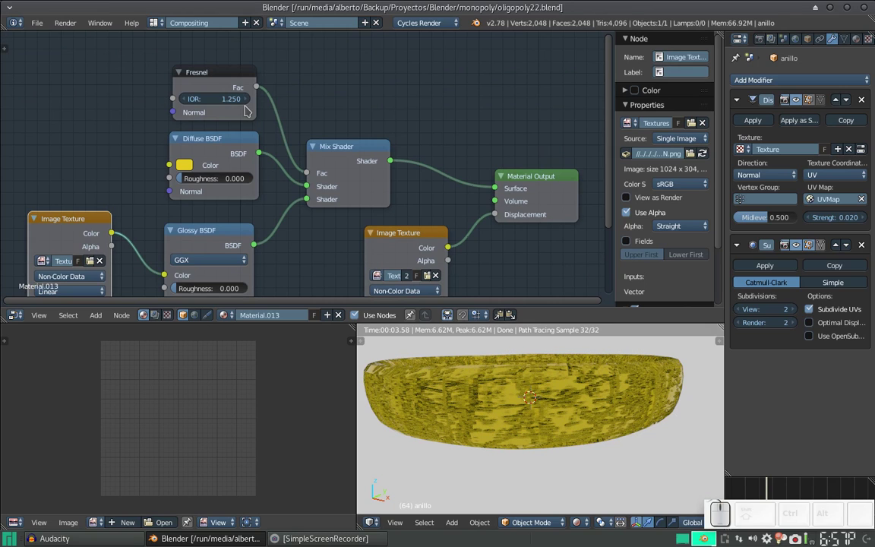
pyautogui.click(187, 100)
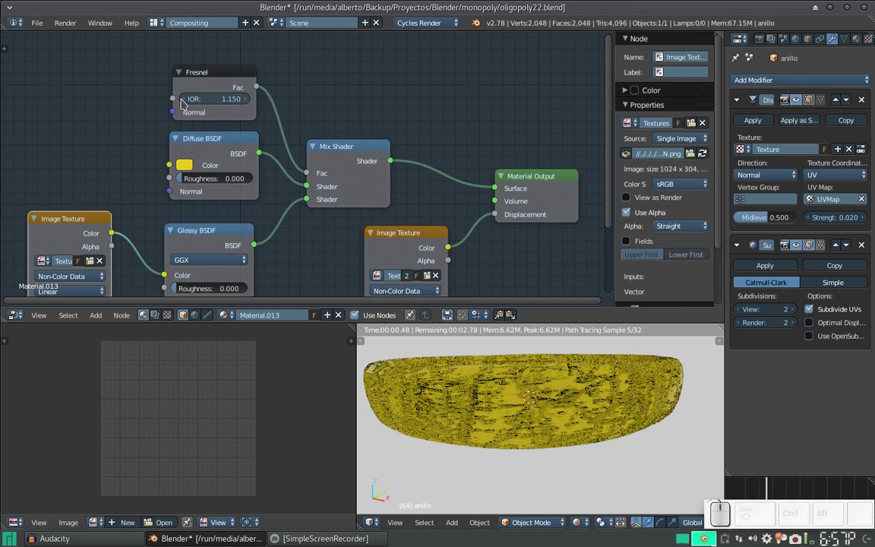
pyautogui.click(185, 100)
pyautogui.click(185, 101)
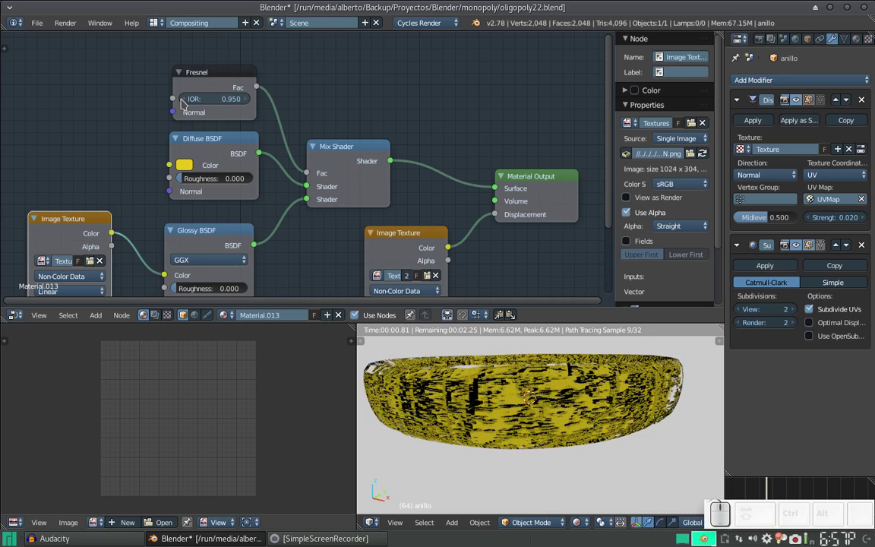
pyautogui.click(185, 100)
pyautogui.click(185, 101)
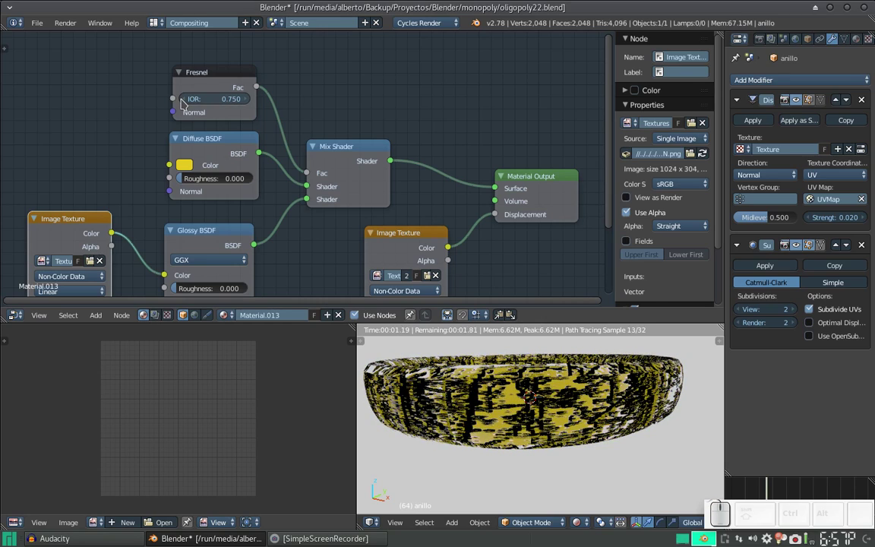
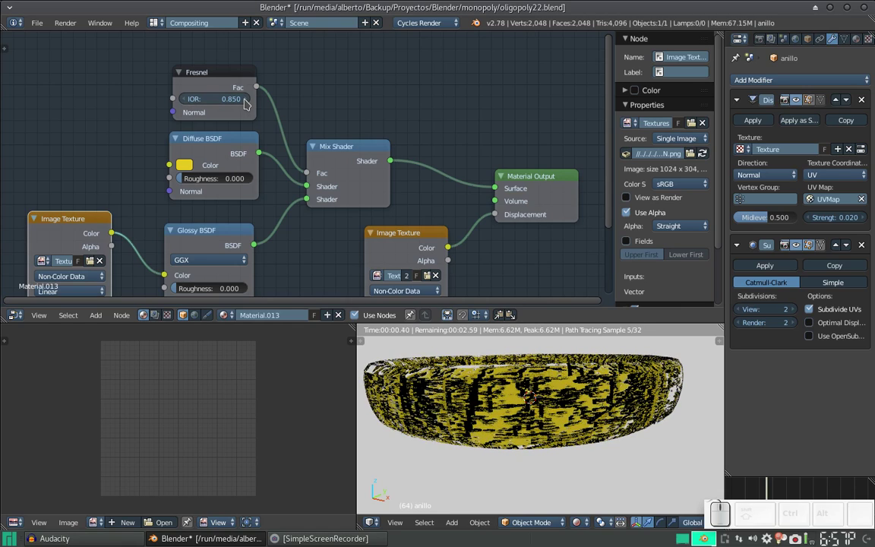
pyautogui.click(249, 100)
pyautogui.click(275, 190)
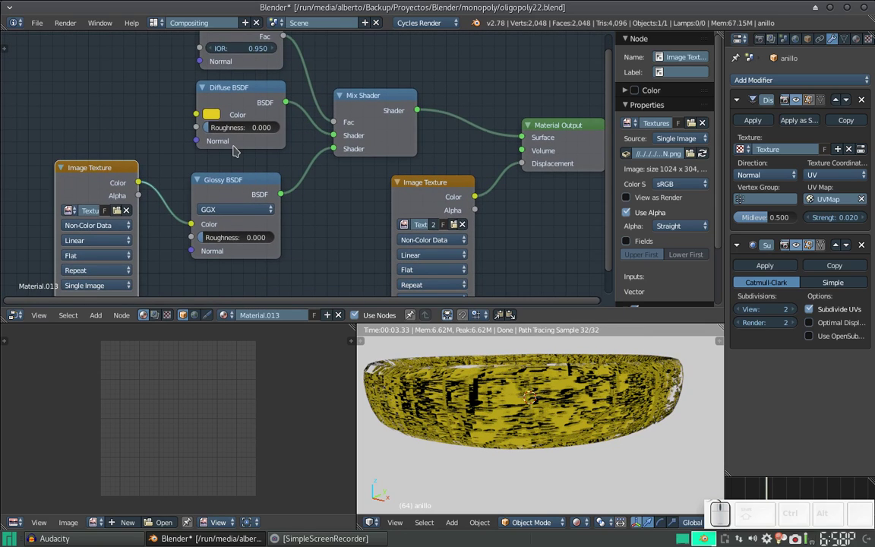
# - Set the Diffuse BSDF roughness to 0.100
pyautogui.click(232, 130)
pyautogui.press('Right')
pyautogui.press('BackSpace')
pyautogui.press('KP_1')
pyautogui.press('KP_Enter')
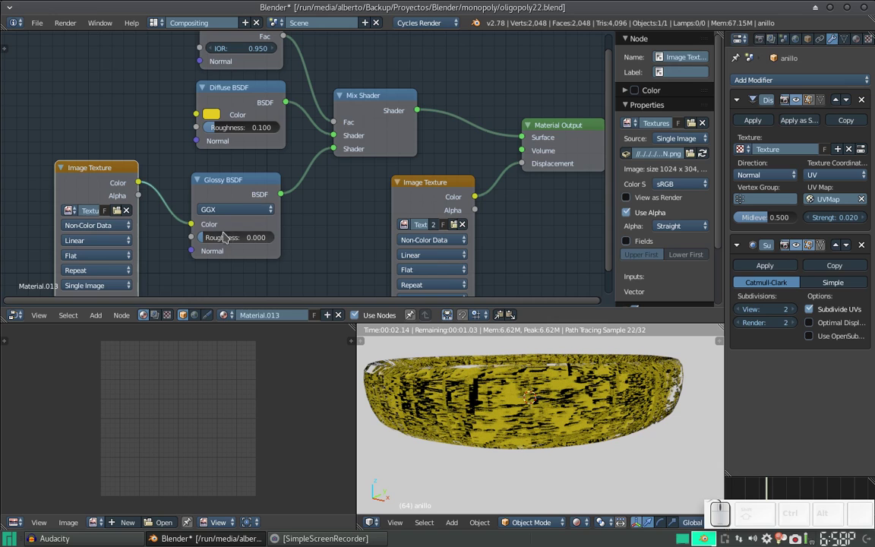
# - Set the Glossy BSDF roughness to 0.005 and return to the Default layout's rendered view
pyautogui.click(227, 242)
pyautogui.press('End')
pyautogui.press('KP_0')
pyautogui.press('KP_5')
pyautogui.press('KP_Enter')
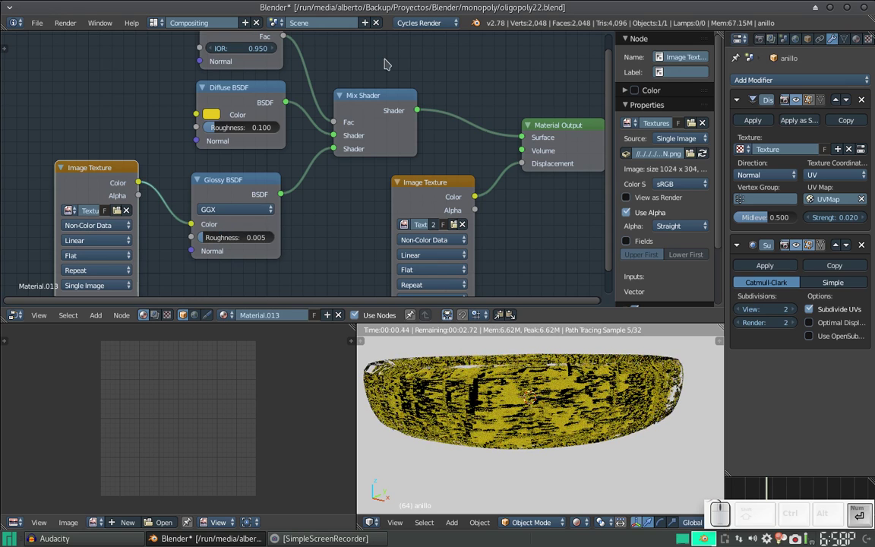
pyautogui.press('ctrl+Right')
# - Switch viewport shading to Texture and orbit the ring in textured display
pyautogui.scroll(-3)
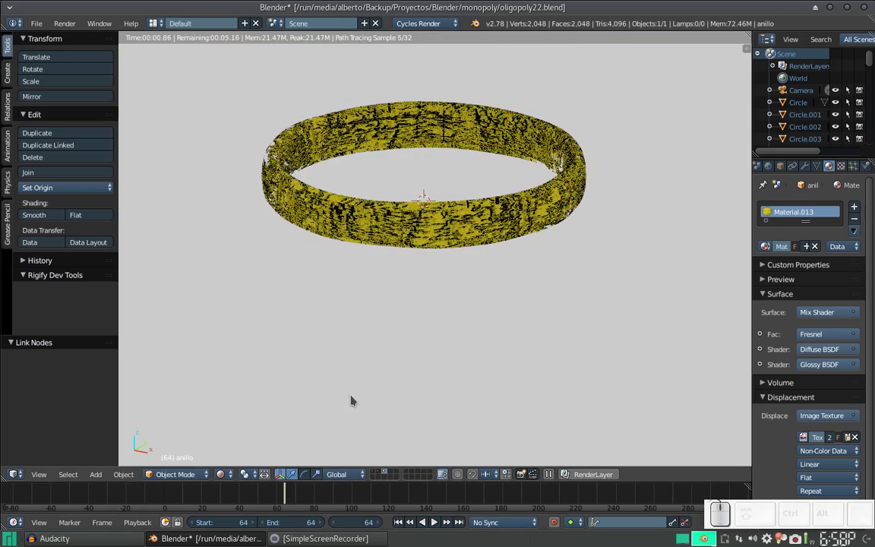
pyautogui.click(234, 475)
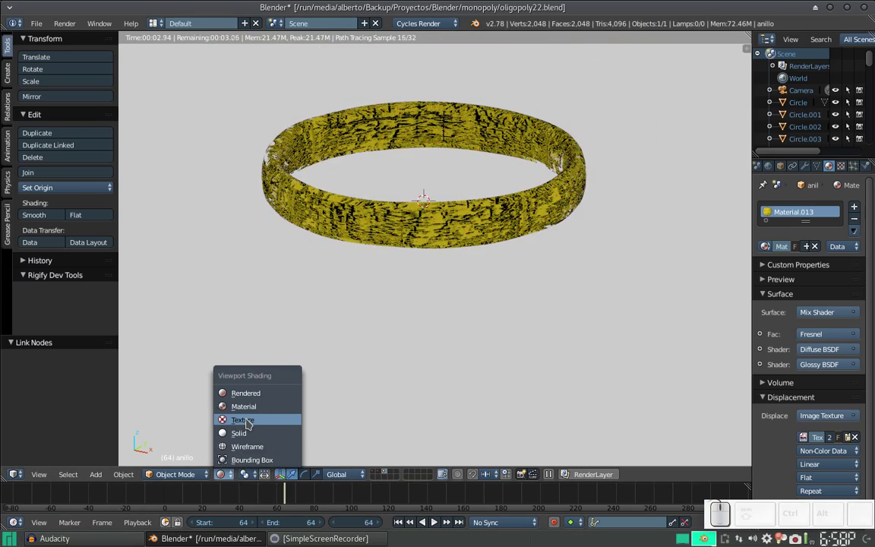
pyautogui.click(254, 407)
pyautogui.moveTo(381, 233); pyautogui.dragTo(435, 157)
pyautogui.scroll(3)
pyautogui.middleClick(446, 142)
pyautogui.moveTo(443, 291); pyautogui.dragTo(446, 321)
pyautogui.scroll(-3)
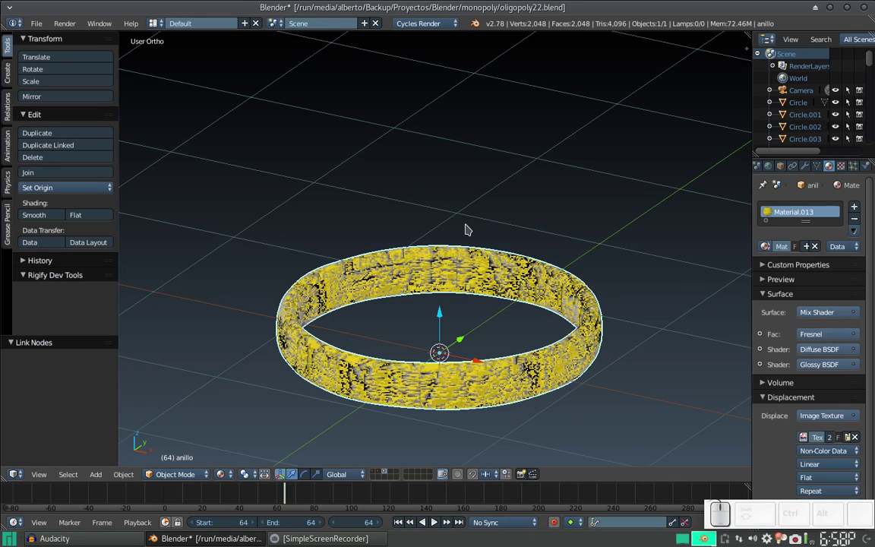
pyautogui.press('shift+a')
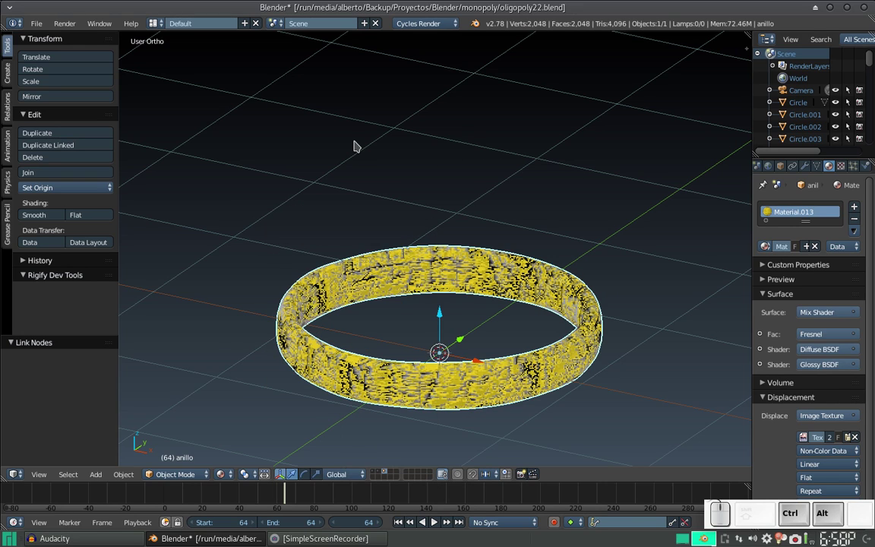
# - In User Preferences, search the add-ons for 'object' and enable Add Mesh: Extra Objects
pyautogui.press('ctrl+alt+u')
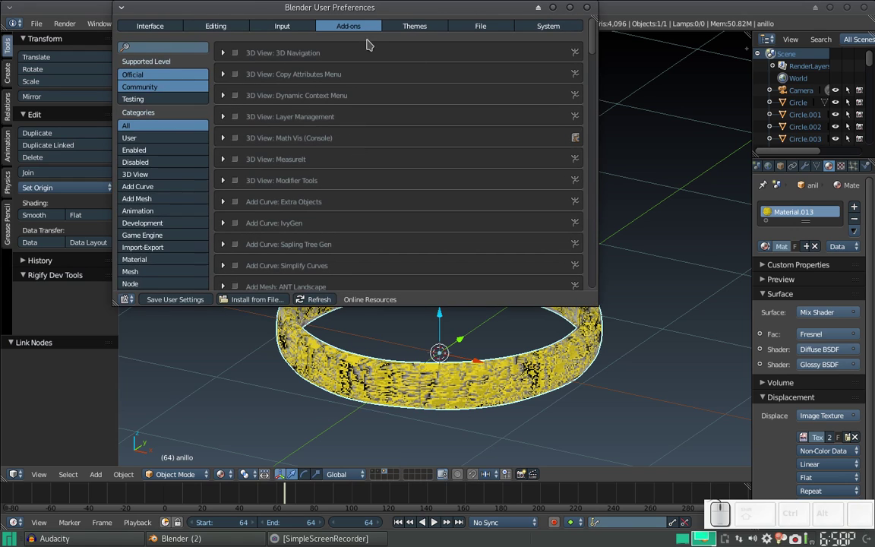
pyautogui.click(169, 50)
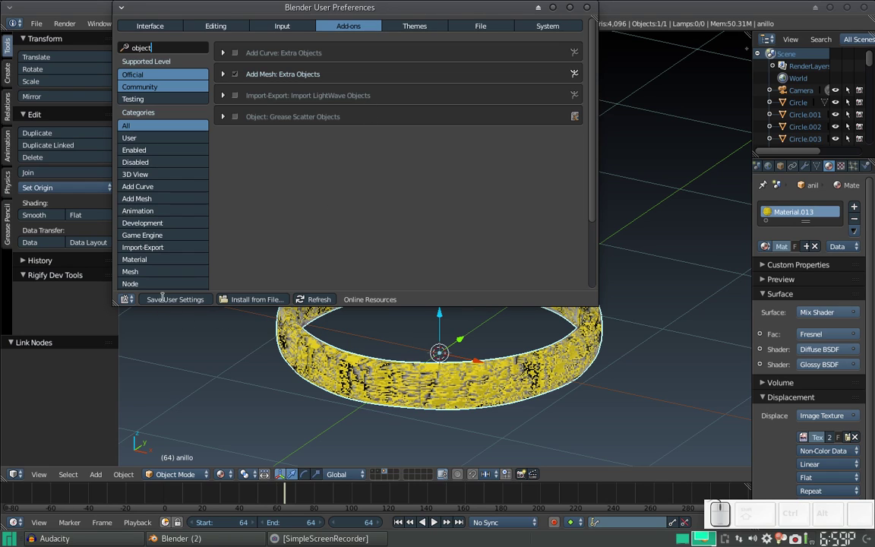
pyautogui.press('Escape')
pyautogui.press('Escape')
# - Close the preferences and orbit to look down onto the ring
pyautogui.click(594, 10)
pyautogui.scroll(3)
pyautogui.scroll(-3)
pyautogui.click(415, 278)
pyautogui.scroll(3)
pyautogui.scroll(-3)
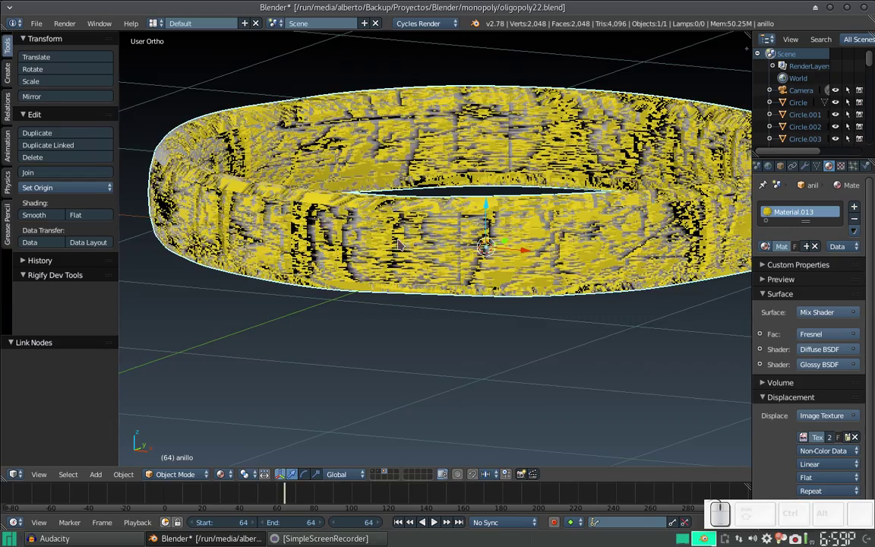
pyautogui.scroll(-3)
pyautogui.middleClick(445, 224)
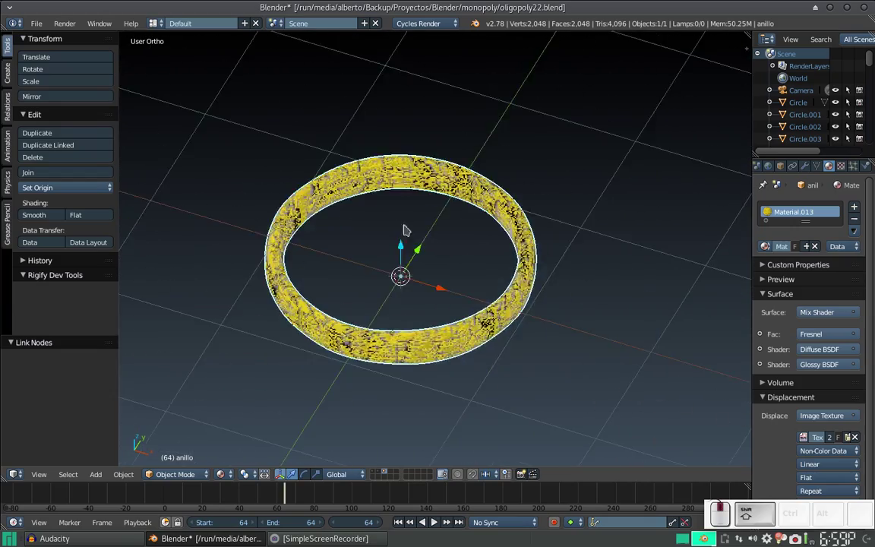
pyautogui.middleClick(439, 254)
pyautogui.scroll(3)
# - Bring up the Add menu at Mesh > Extras > Diamonds
pyautogui.press('shift+a')
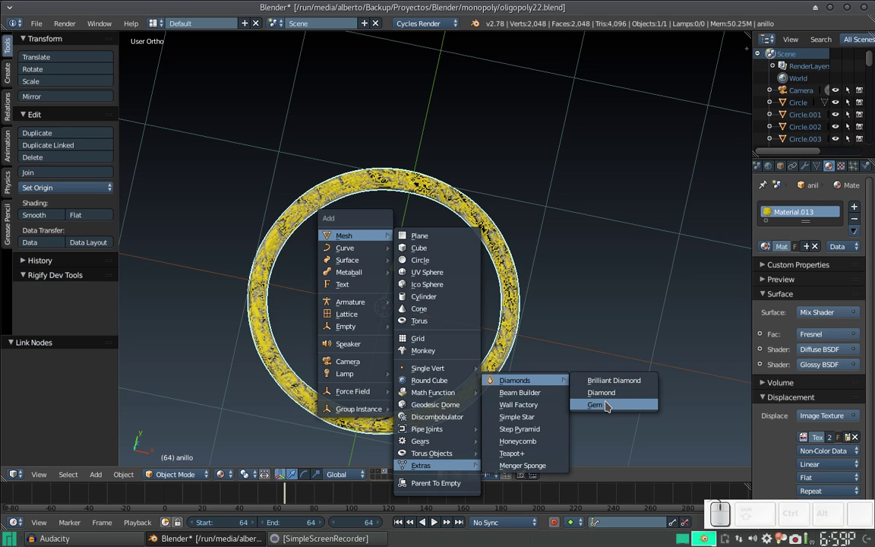
# - Add a Brilliant Diamond centred on the ring and inspect it from the side
pyautogui.click(616, 380)
pyautogui.scroll(-3)
pyautogui.moveTo(465, 325); pyautogui.dragTo(452, 286)
pyautogui.scroll(3)
pyautogui.scroll(-3)
pyautogui.moveTo(436, 283); pyautogui.dragTo(434, 260)
pyautogui.scroll(3)
pyautogui.scroll(-3)
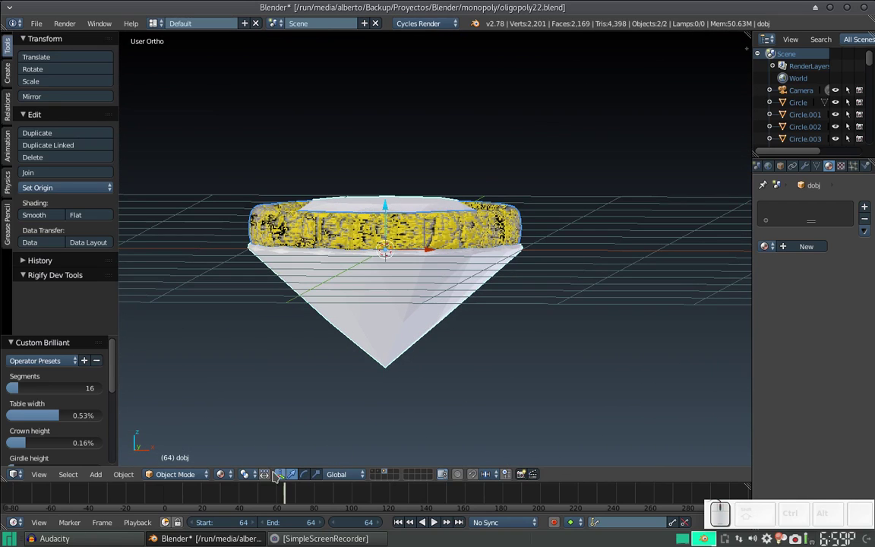
# - Preview ring and diamond in Rendered shading, return to Solid, and reopen the Diamonds add list
pyautogui.click(233, 473)
pyautogui.click(256, 391)
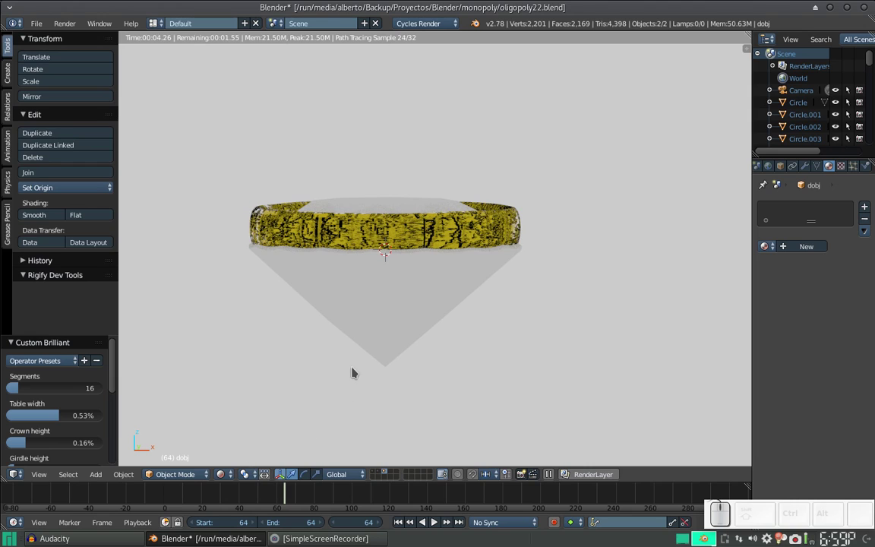
pyautogui.click(229, 470)
pyautogui.click(253, 438)
pyautogui.rightClick(391, 273)
pyautogui.middleClick(412, 283)
pyautogui.scroll(3)
pyautogui.scroll(-3)
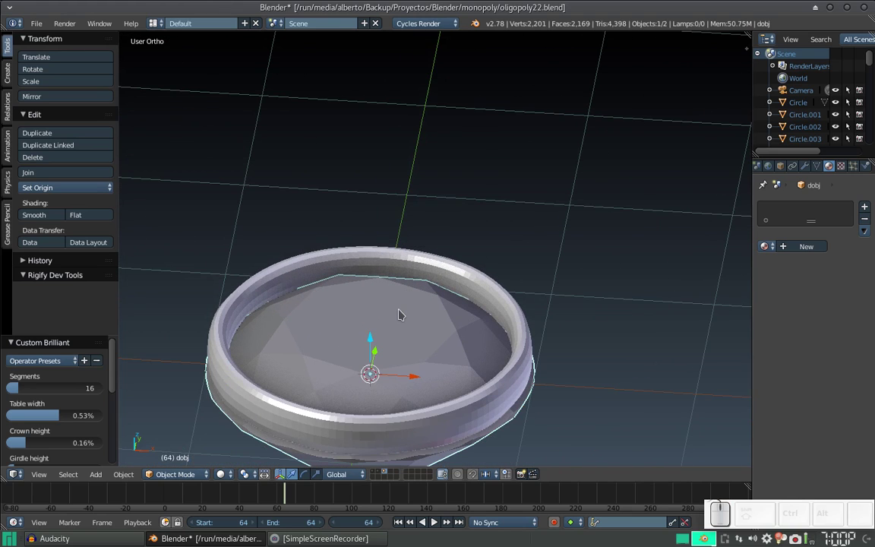
pyautogui.press('ctrl+shift+a')
pyautogui.press('shift+a')
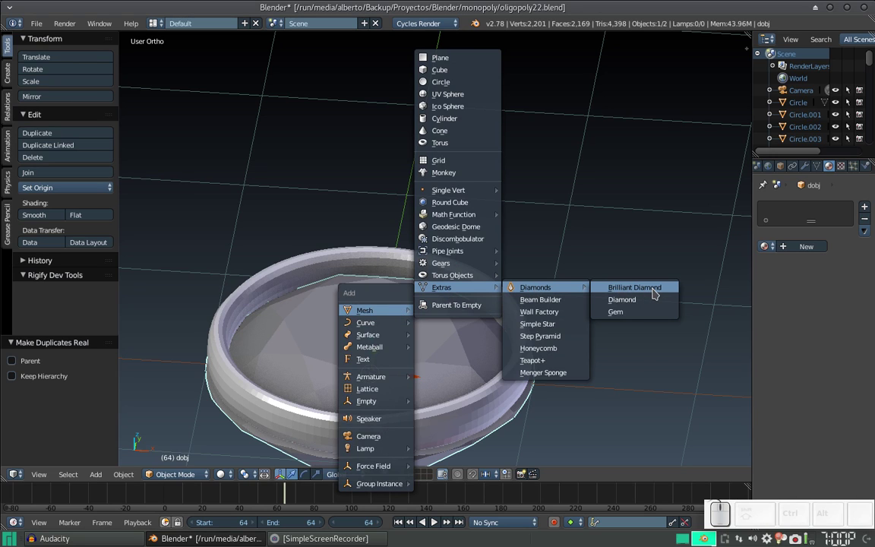
# - Add a Gem mesh, inspect it from the side, then delete it again
pyautogui.click(634, 314)
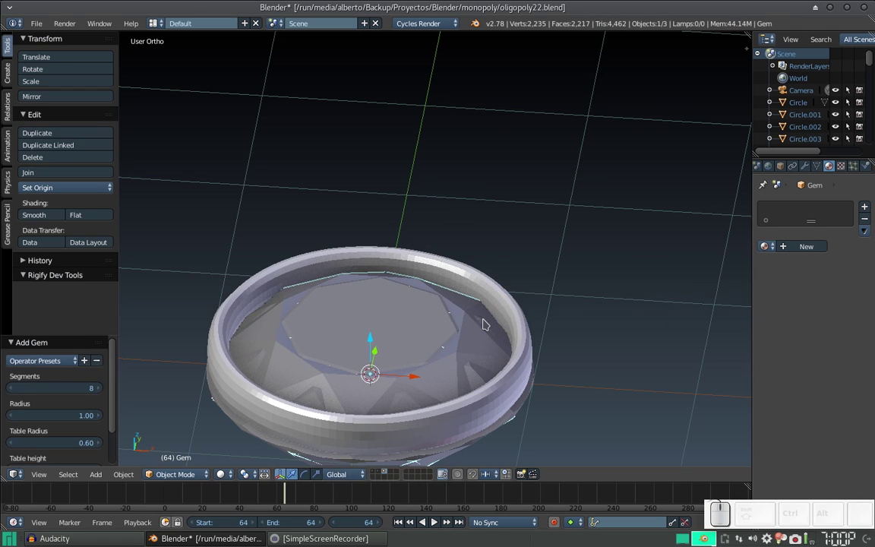
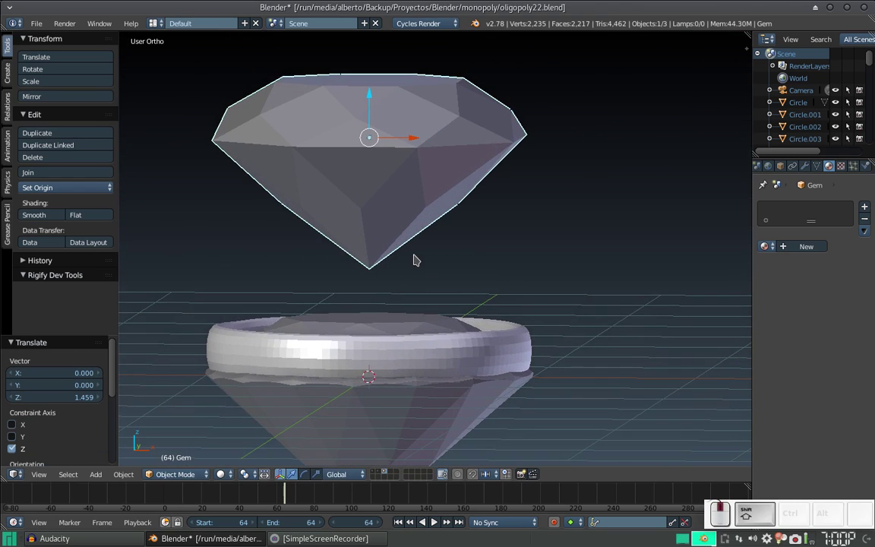
pyautogui.middleClick(437, 250)
pyautogui.middleClick(430, 194)
pyautogui.rightClick(389, 379)
pyautogui.moveTo(369, 331); pyautogui.dragTo(202, 368)
pyautogui.rightClick(347, 124)
pyautogui.press('x')
pyautogui.click(348, 123)
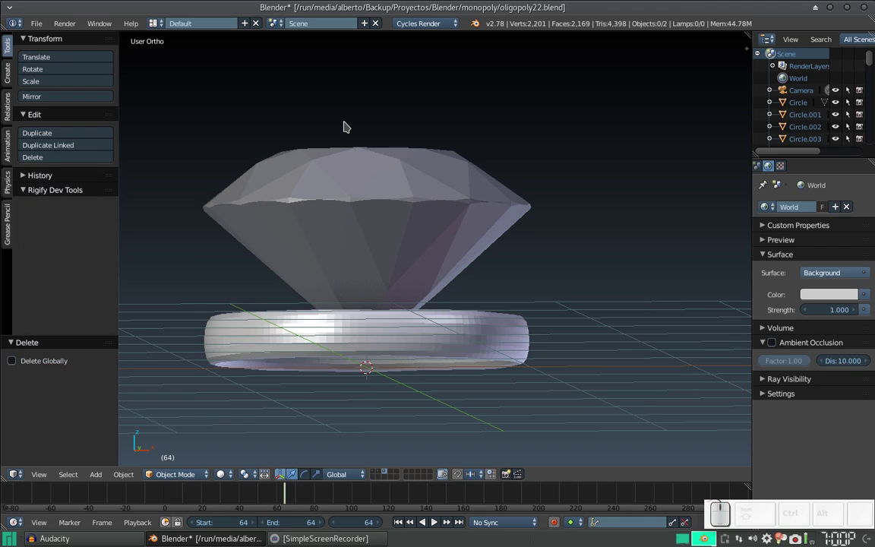
# - Rotate the ring 90 degrees about Y so it stands upright
pyautogui.scroll(-3)
pyautogui.middleClick(394, 211)
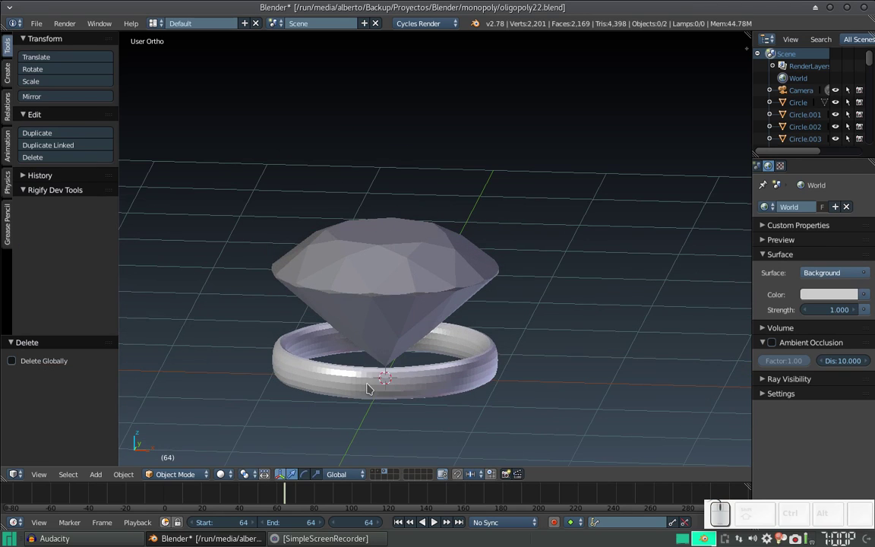
pyautogui.rightClick(373, 387)
pyautogui.click(39, 219)
pyautogui.scroll(3)
pyautogui.middleClick(387, 263)
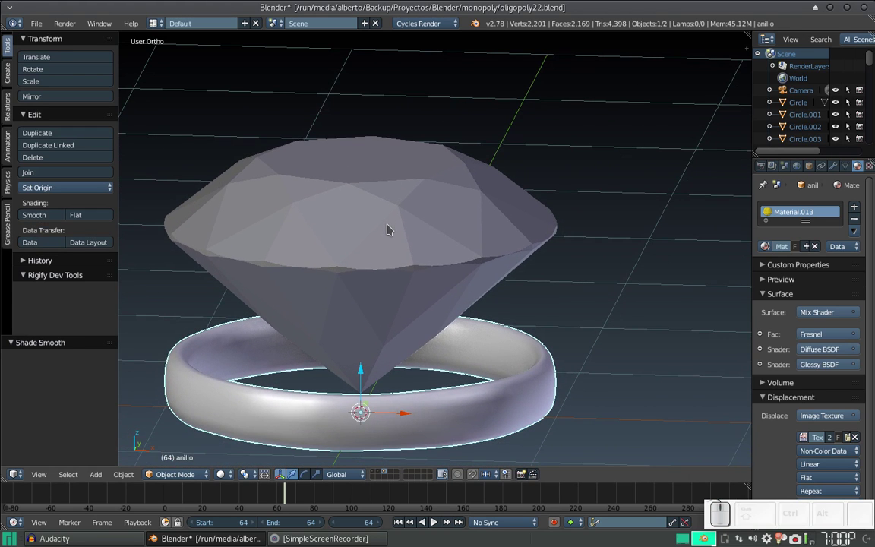
pyautogui.press('KP_9')
pyautogui.press('KP_0')
pyautogui.press('KP_Enter')
# - Scale the diamond down to about a third and raise it onto the top of the band
pyautogui.scroll(-3)
pyautogui.moveTo(426, 277); pyautogui.dragTo(299, 258)
pyautogui.click(300, 258)
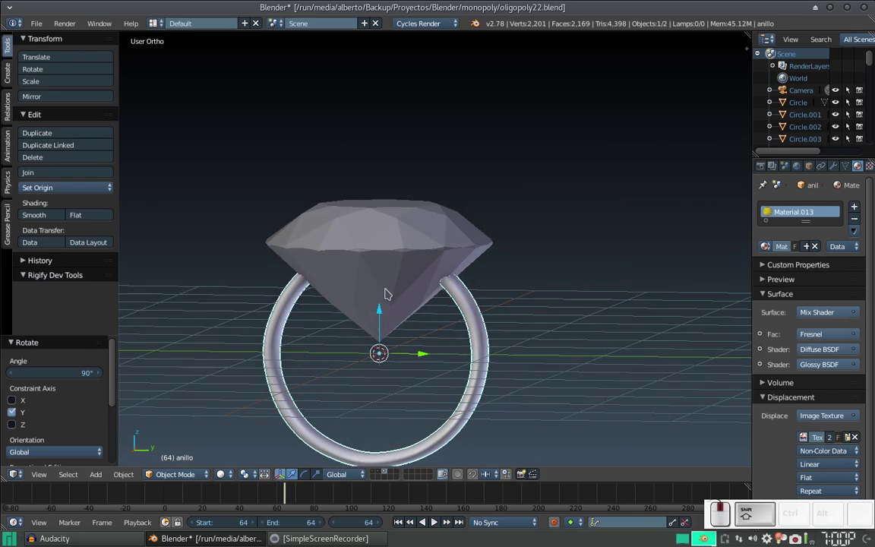
pyautogui.click(394, 282)
pyautogui.click(383, 296)
pyautogui.scroll(3)
pyautogui.rightClick(378, 267)
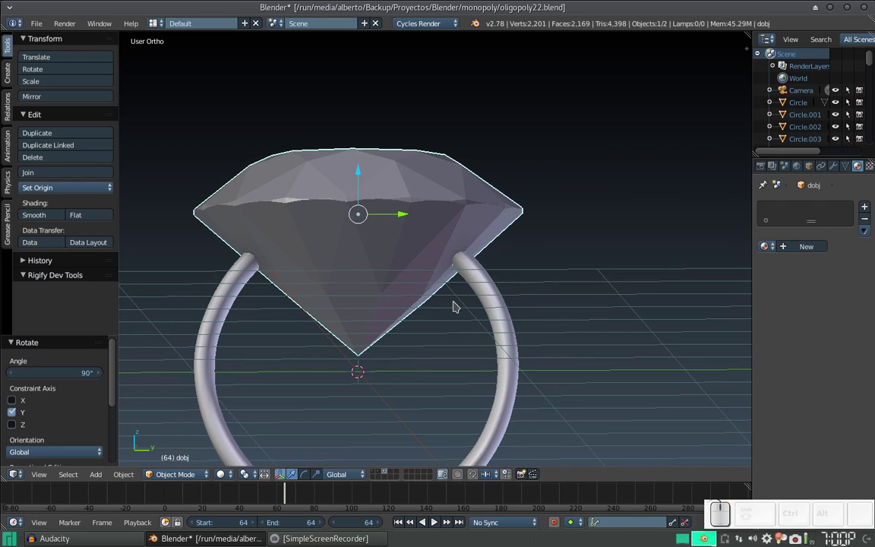
pyautogui.press('s')
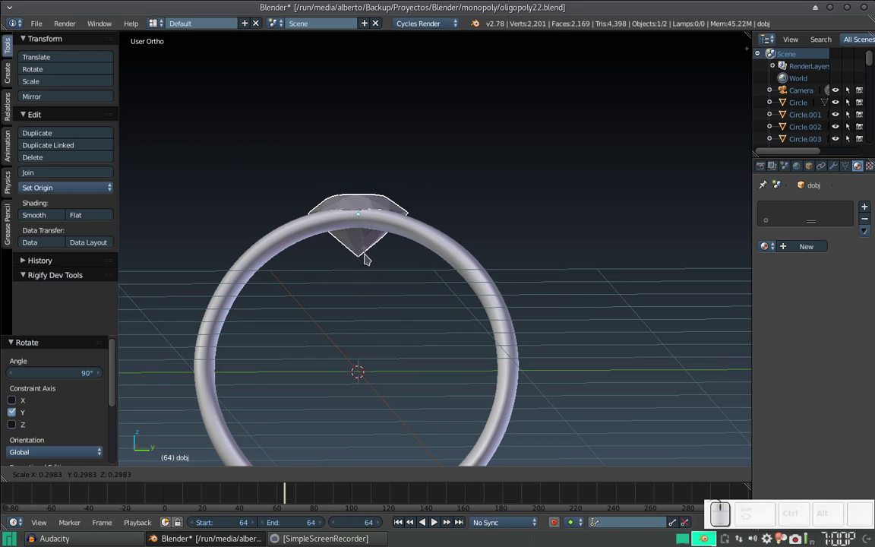
pyautogui.click(371, 256)
pyautogui.click(362, 171)
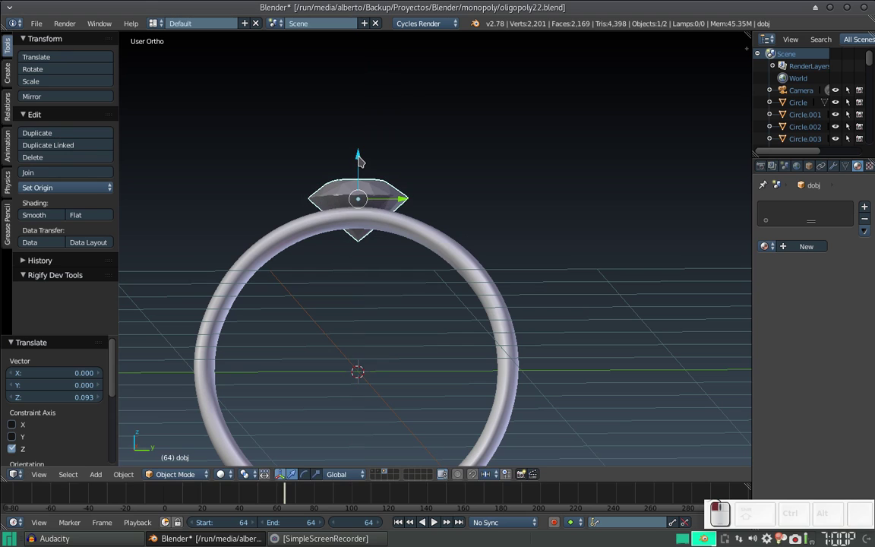
# - Switch to the layout with node editor and rendered preview
pyautogui.press('ctrl+Left')
pyautogui.scroll(-3)
# - Select the diamond in the preview and create a new material for it
pyautogui.moveTo(531, 384); pyautogui.dragTo(514, 371)
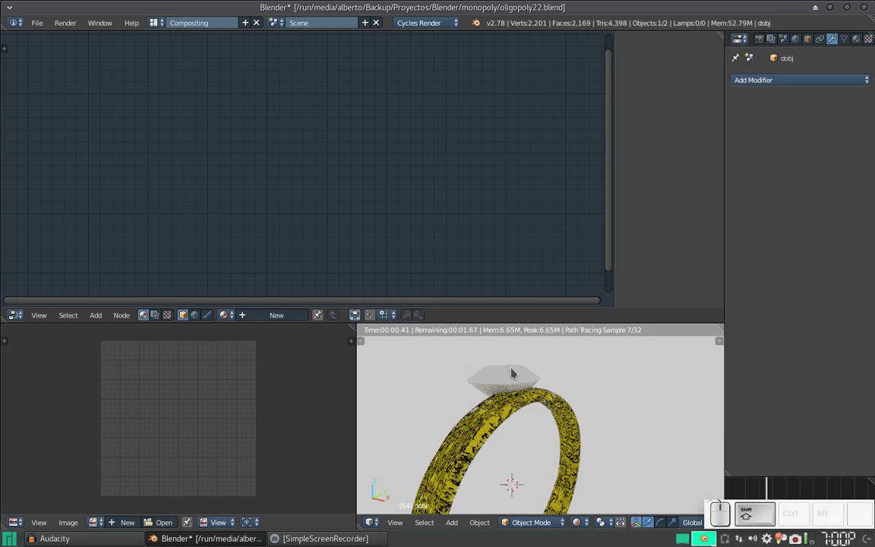
pyautogui.rightClick(513, 374)
pyautogui.moveTo(526, 385); pyautogui.dragTo(503, 383)
pyautogui.scroll(3)
pyautogui.moveTo(467, 395); pyautogui.dragTo(495, 447)
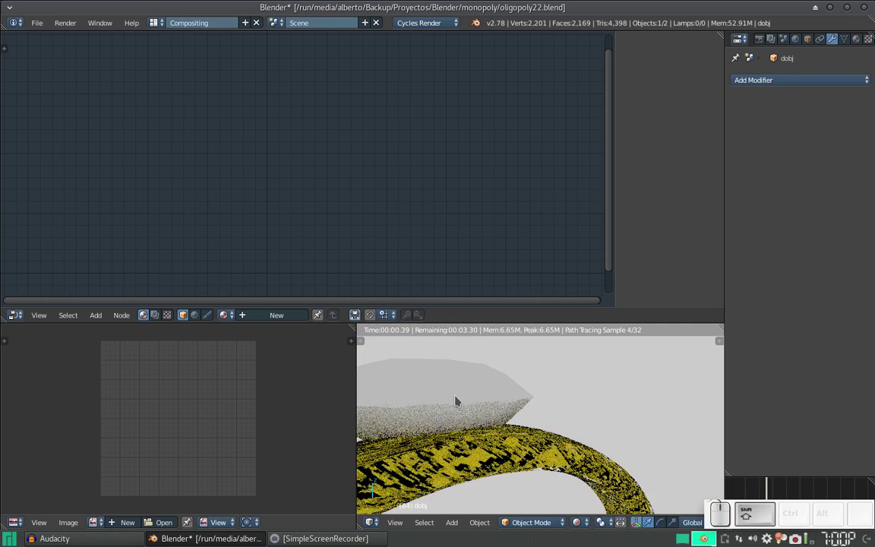
pyautogui.rightClick(457, 399)
pyautogui.click(259, 312)
pyautogui.moveTo(317, 99); pyautogui.dragTo(313, 85)
pyautogui.click(298, 101)
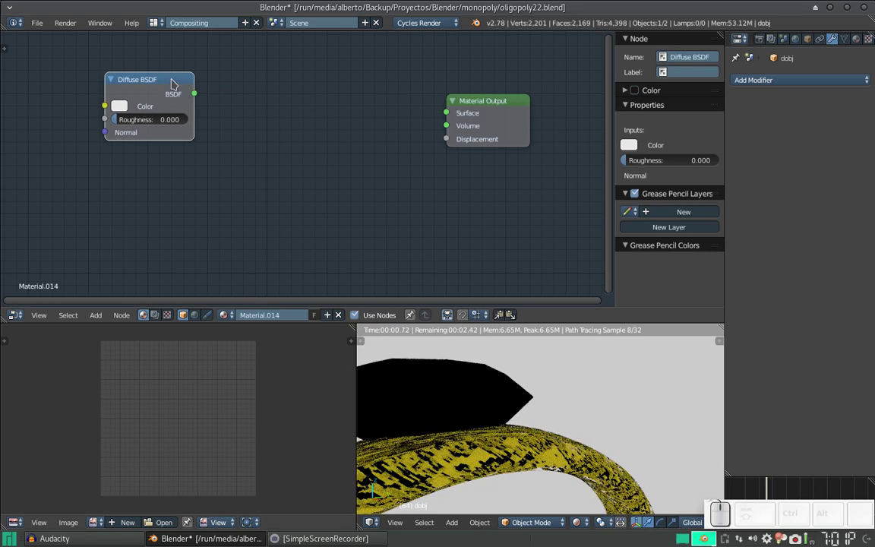
# - Delete the default Diffuse BSDF node from the diamond material
pyautogui.rightClick(154, 79)
pyautogui.press('x')
pyautogui.press('shift+a')
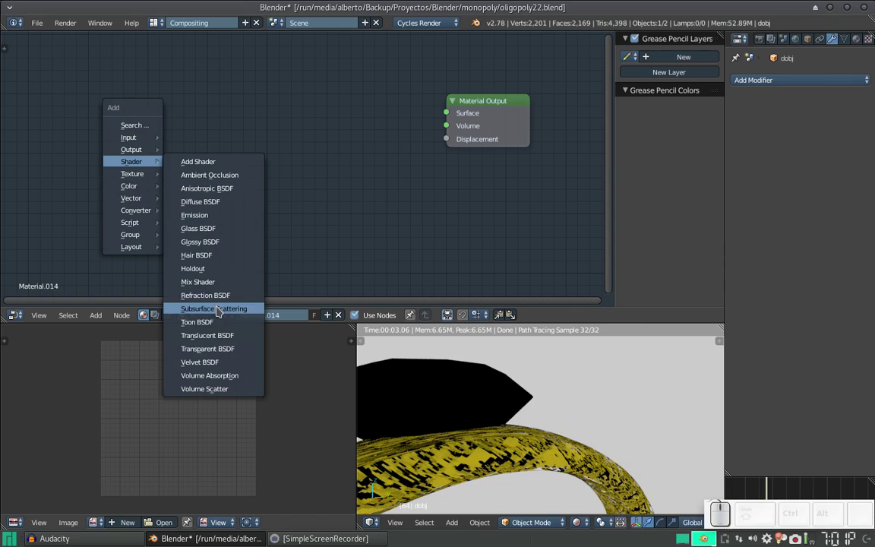
pyautogui.click(240, 353)
pyautogui.click(185, 89)
pyautogui.press('x')
# - Add a Glass BSDF node and a Glossy BSDF node below it
pyautogui.press('shift+a')
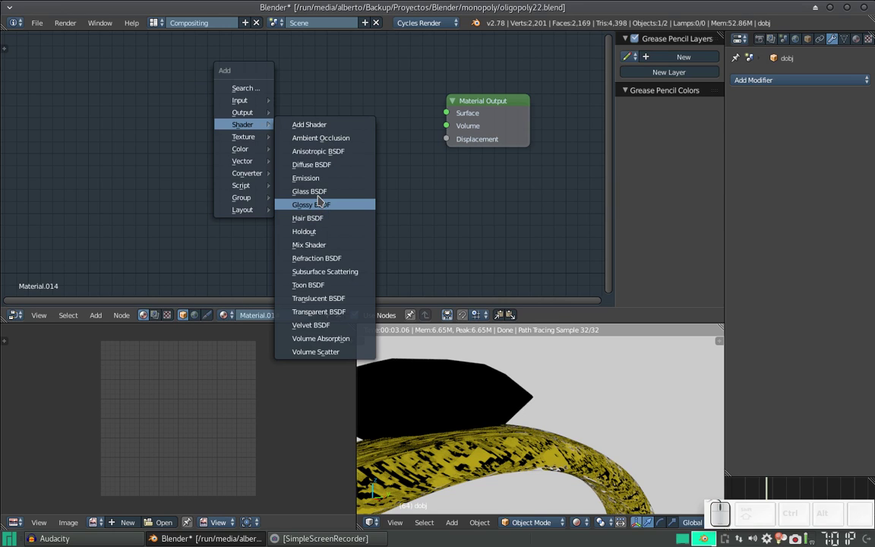
pyautogui.click(325, 193)
pyautogui.click(220, 71)
pyautogui.middleClick(370, 108)
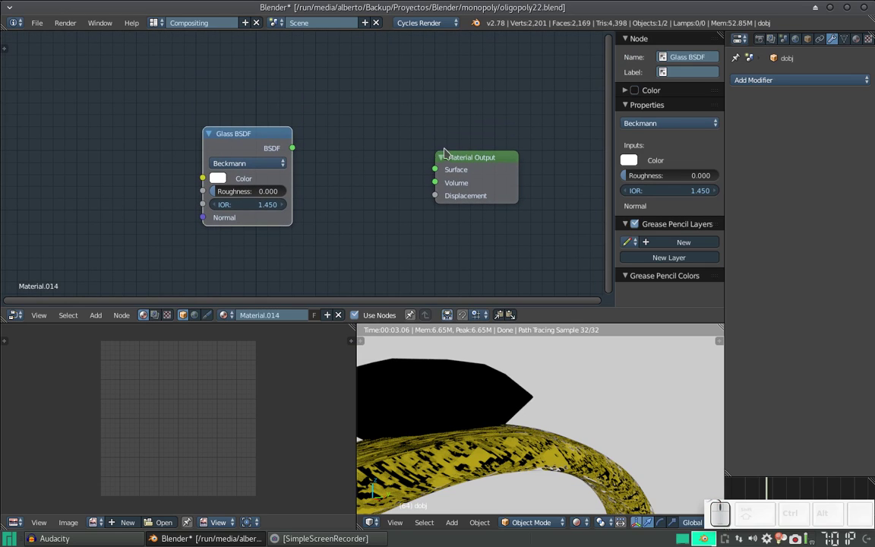
pyautogui.click(243, 133)
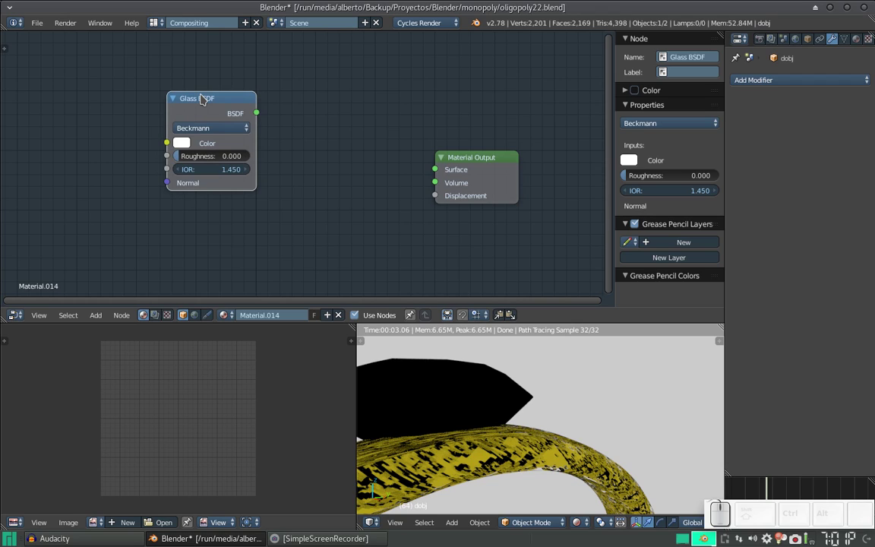
pyautogui.press('shift+a')
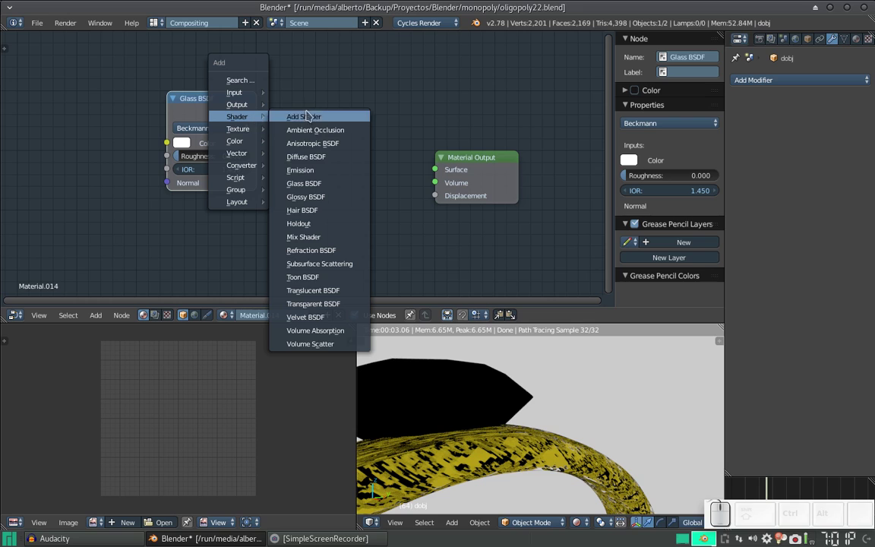
pyautogui.click(331, 196)
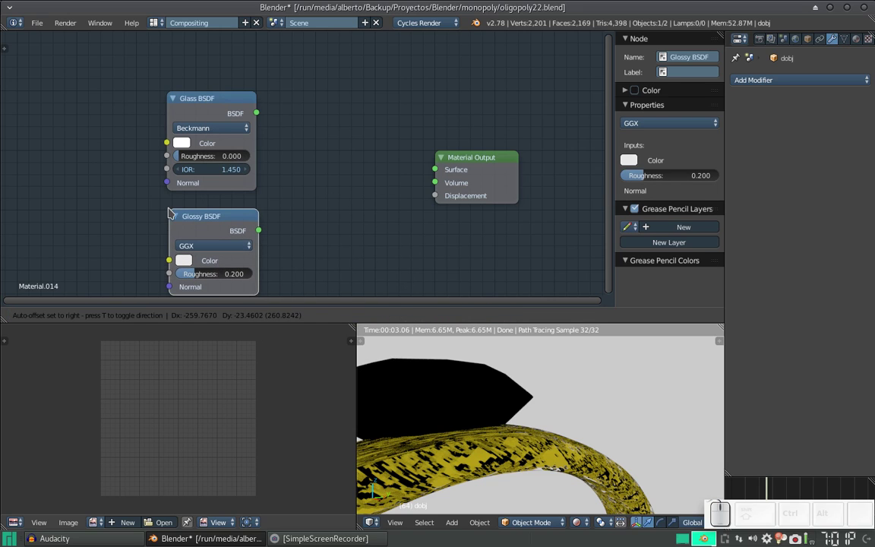
pyautogui.click(175, 210)
# - Add a Mix Shader combining Glass and Glossy, feeding Material Output Surface
pyautogui.press('shift+a')
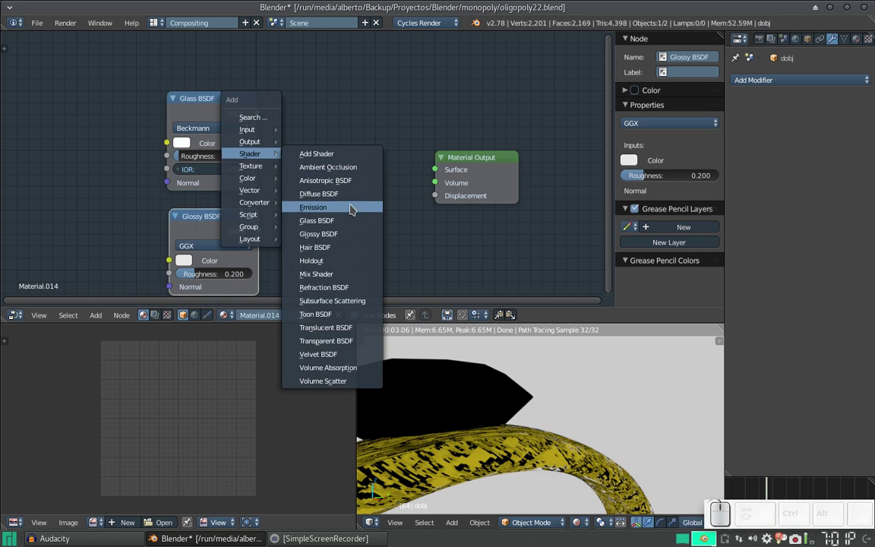
pyautogui.click(345, 273)
pyautogui.click(324, 124)
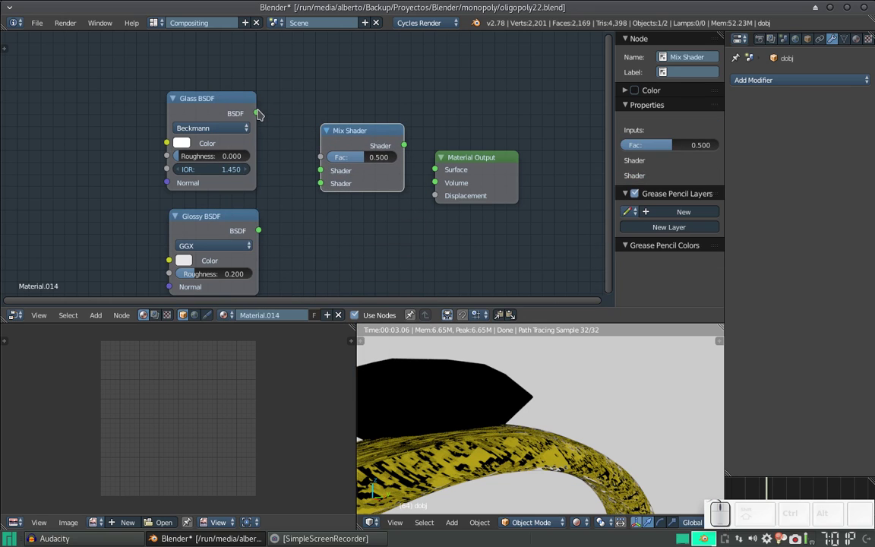
pyautogui.moveTo(261, 111); pyautogui.dragTo(270, 224)
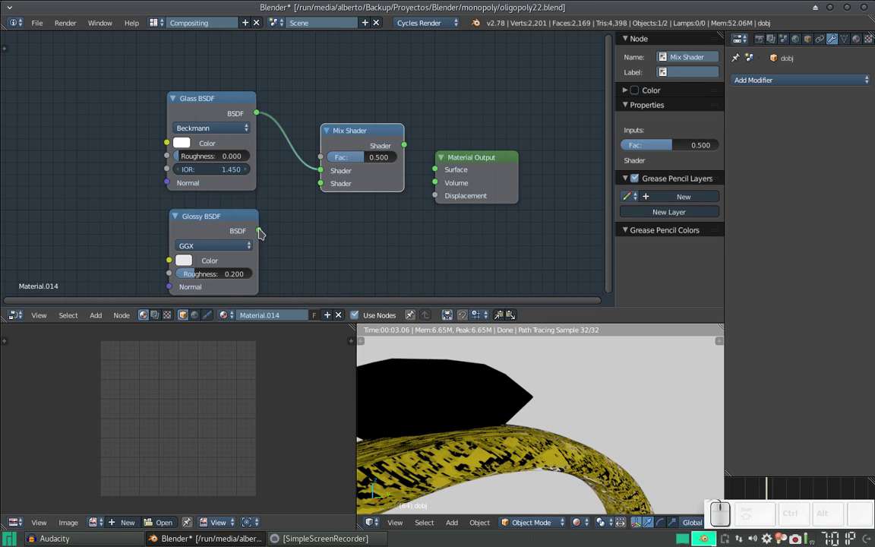
pyautogui.moveTo(265, 231); pyautogui.dragTo(412, 153)
pyautogui.moveTo(407, 141); pyautogui.dragTo(444, 173)
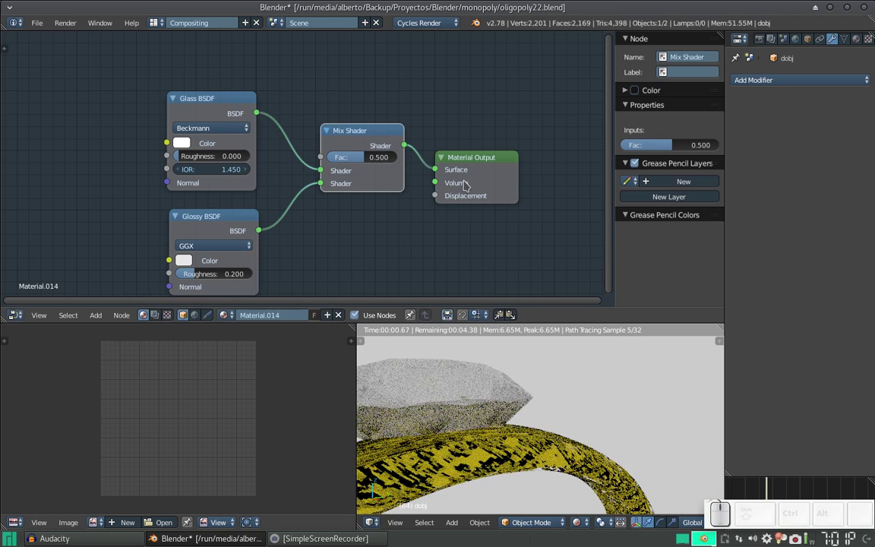
# - Orbit the rendered preview to inspect the glass diamond on the ring
pyautogui.scroll(-3)
pyautogui.scroll(-3)
pyautogui.moveTo(475, 388); pyautogui.dragTo(502, 386)
pyautogui.moveTo(498, 389); pyautogui.dragTo(479, 403)
pyautogui.middleClick(479, 403)
pyautogui.scroll(3)
pyautogui.scroll(-3)
pyautogui.moveTo(440, 411); pyautogui.dragTo(487, 390)
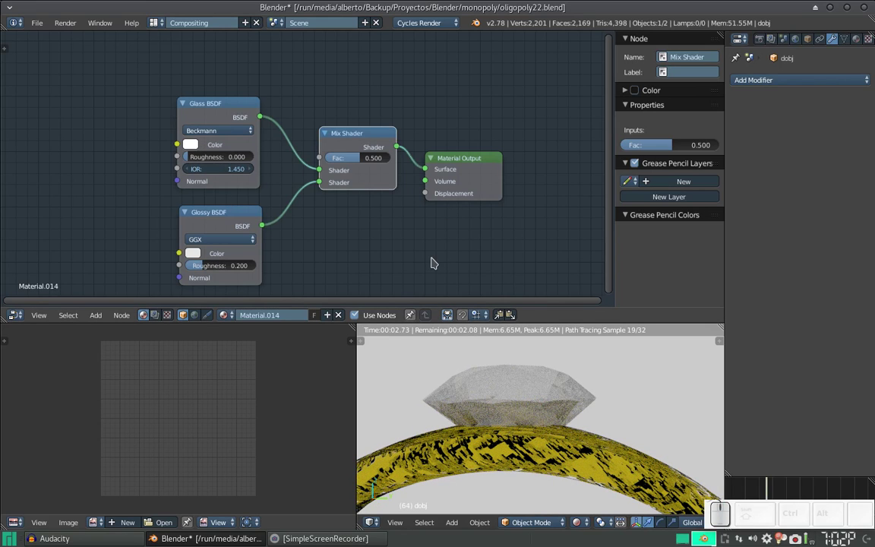
# - Add a Fresnel node driving the Mix Shader factor and set its IOR to 1.250
pyautogui.press('shift+a')
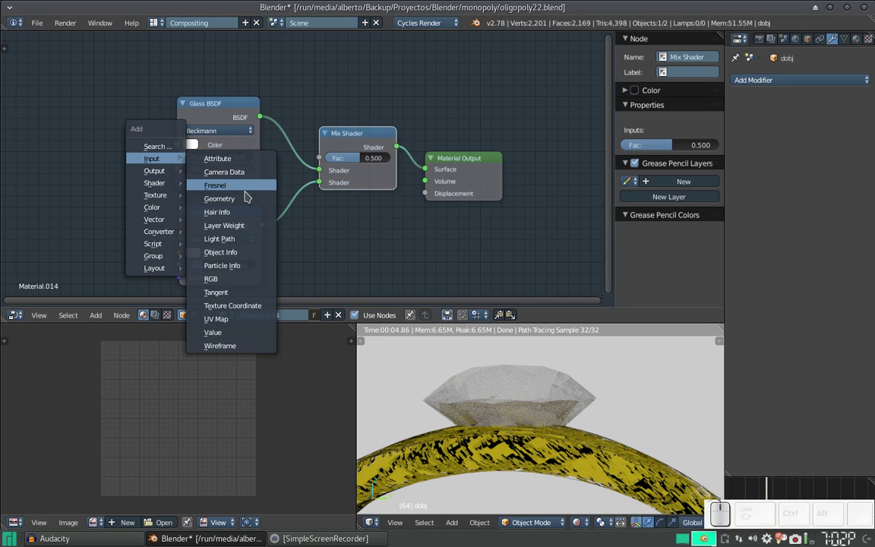
pyautogui.click(249, 187)
pyautogui.click(186, 41)
pyautogui.moveTo(264, 62); pyautogui.dragTo(328, 160)
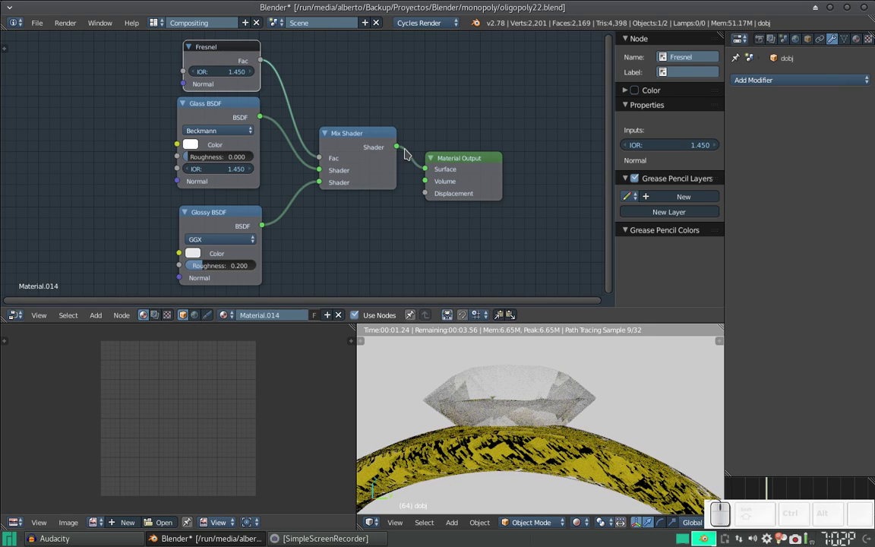
pyautogui.click(257, 74)
pyautogui.click(253, 74)
pyautogui.click(253, 74)
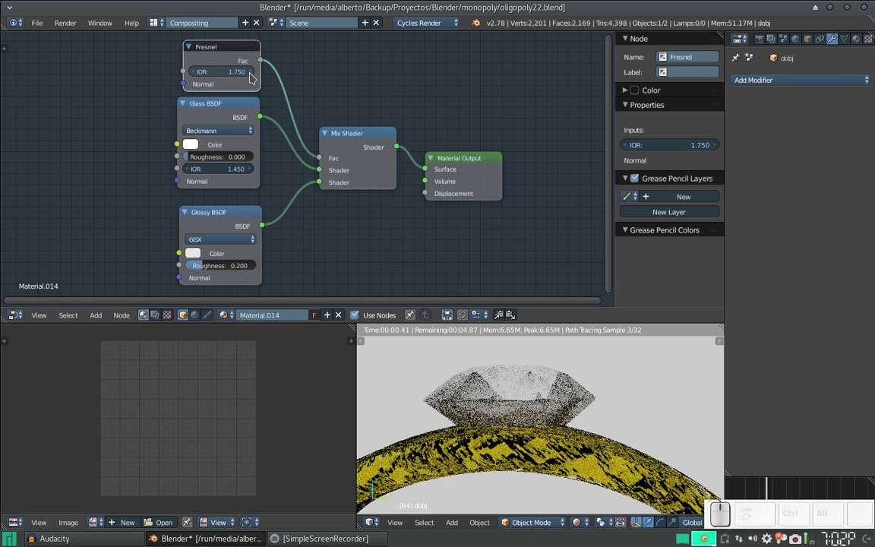
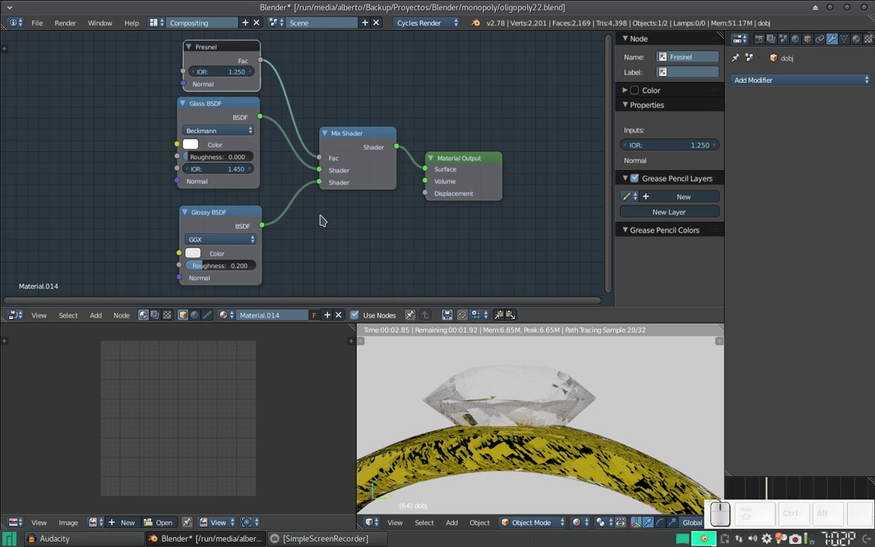
pyautogui.scroll(-3)
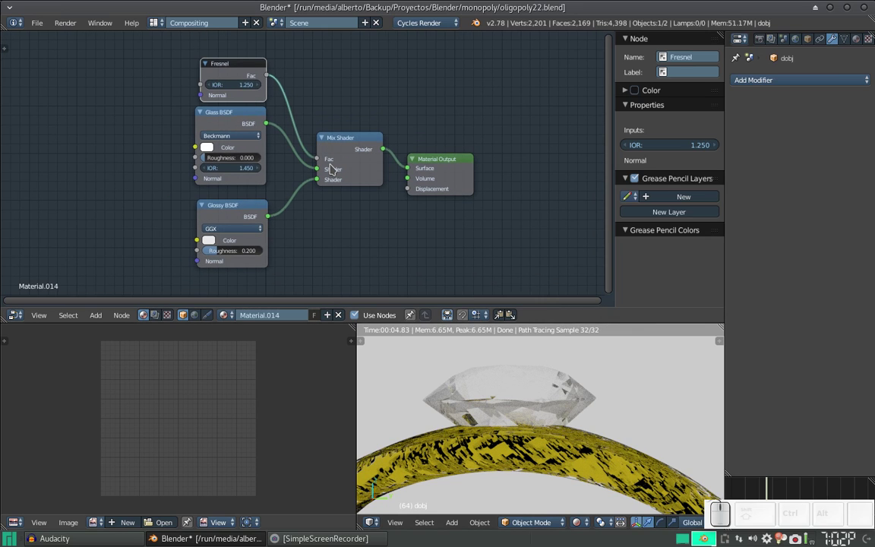
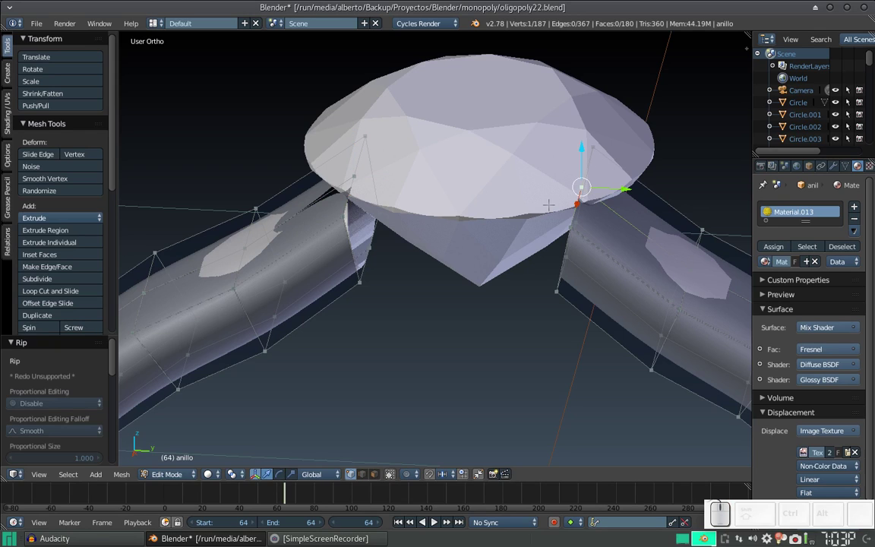
# - Start a vertex rip on the ring mesh and cancel it
pyautogui.press('v')
pyautogui.press('Escape')
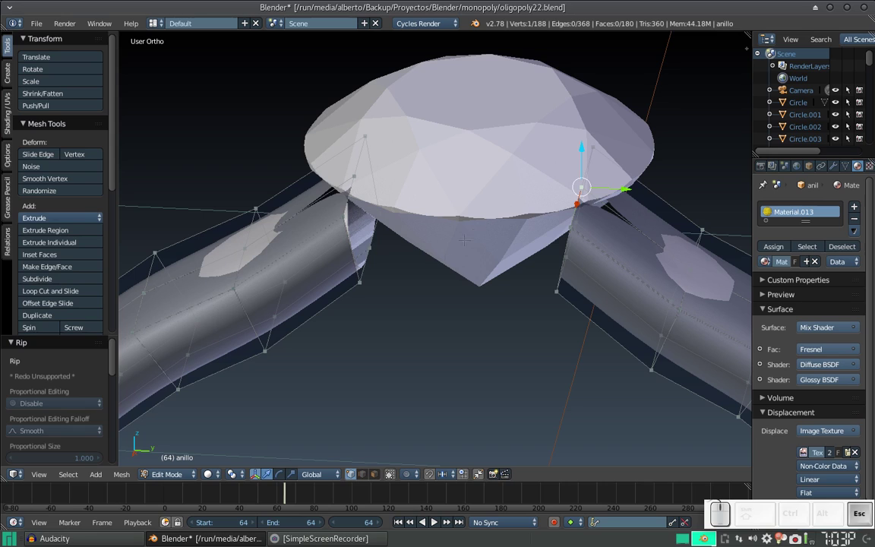
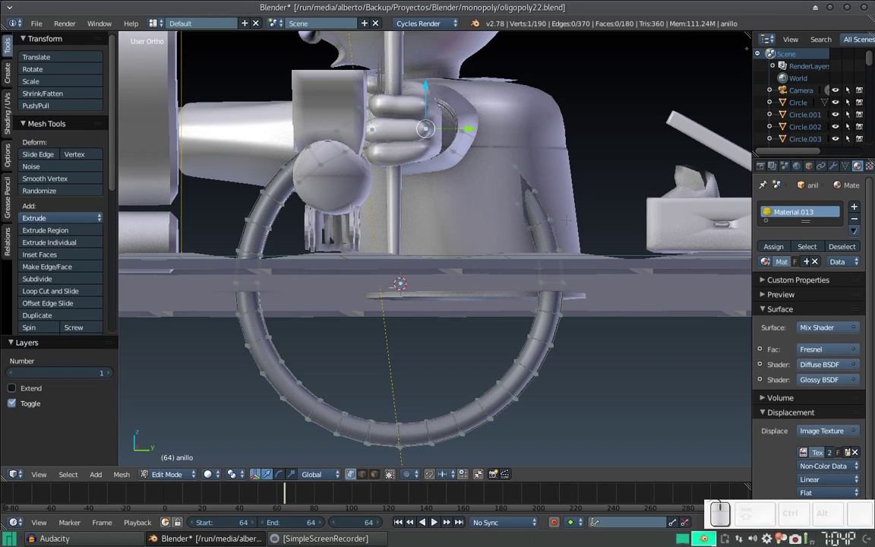
# - Leave Edit Mode on the ring and view it in Front Ortho with occlude-geometry toggled
pyautogui.scroll(-3)
pyautogui.scroll(3)
pyautogui.scroll(-3)
pyautogui.press('Tab')
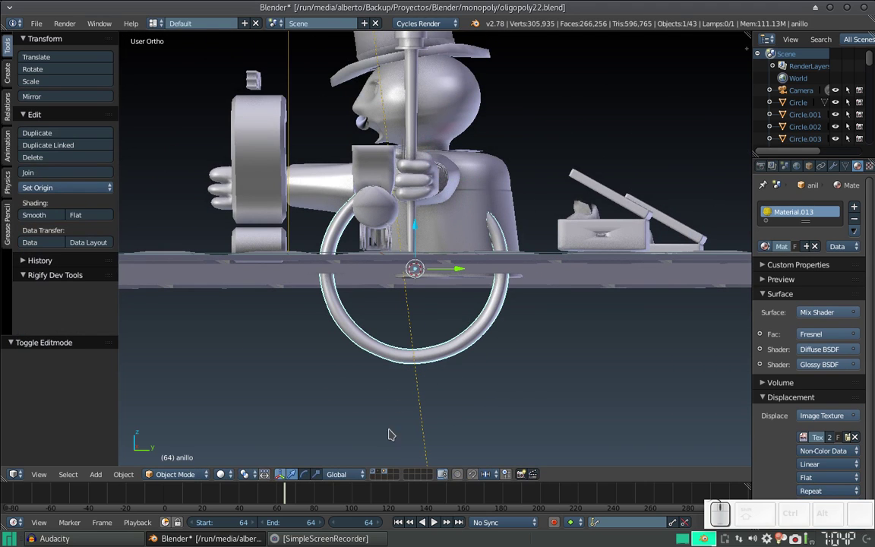
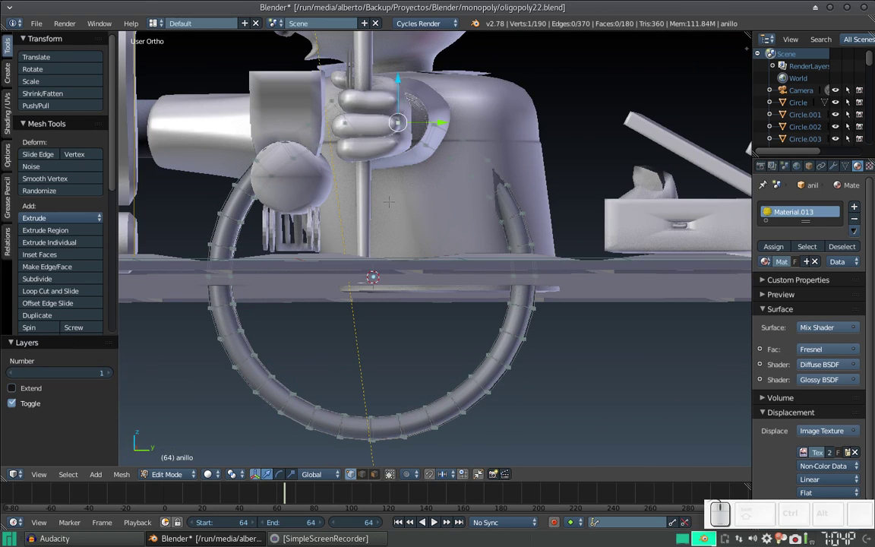
pyautogui.press('KP_1')
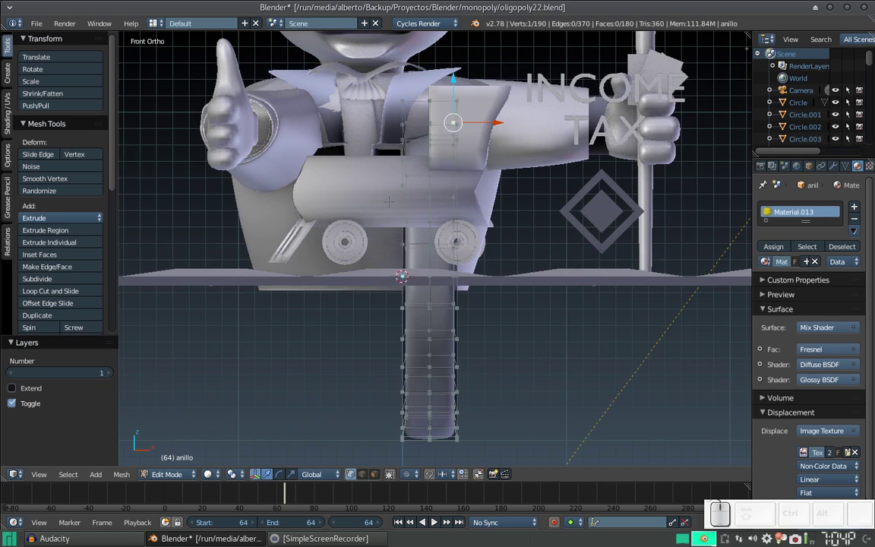
pyautogui.click(356, 474)
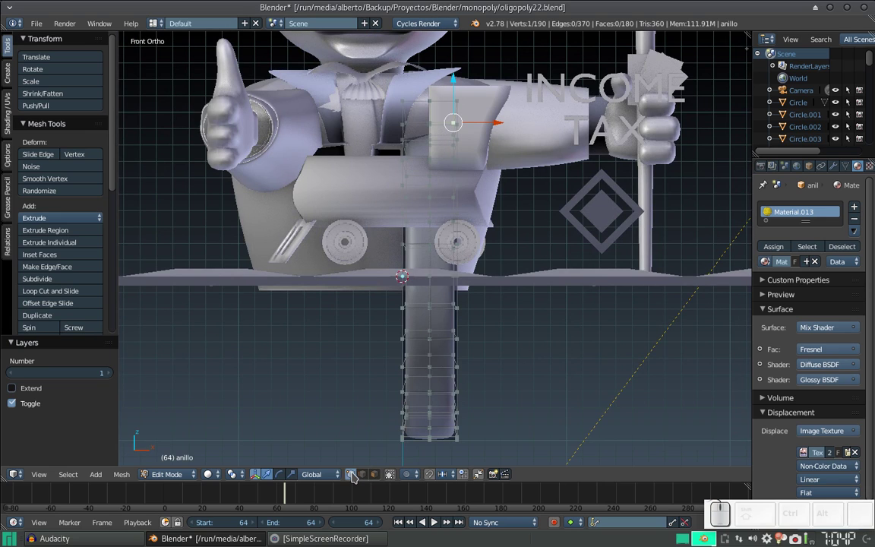
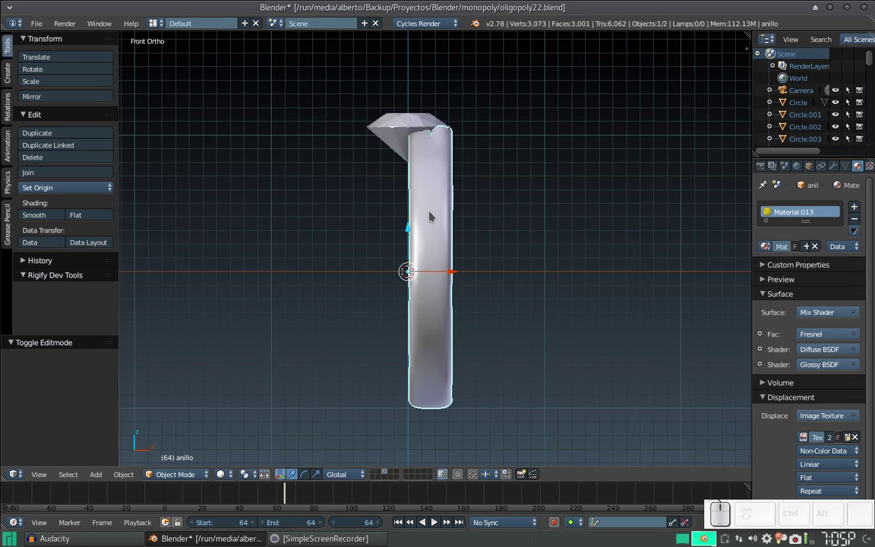
# - From the Right view, delete the faces of one half of the ring for mirroring
pyautogui.press('KP_3')
pyautogui.scroll(3)
pyautogui.middleClick(413, 193)
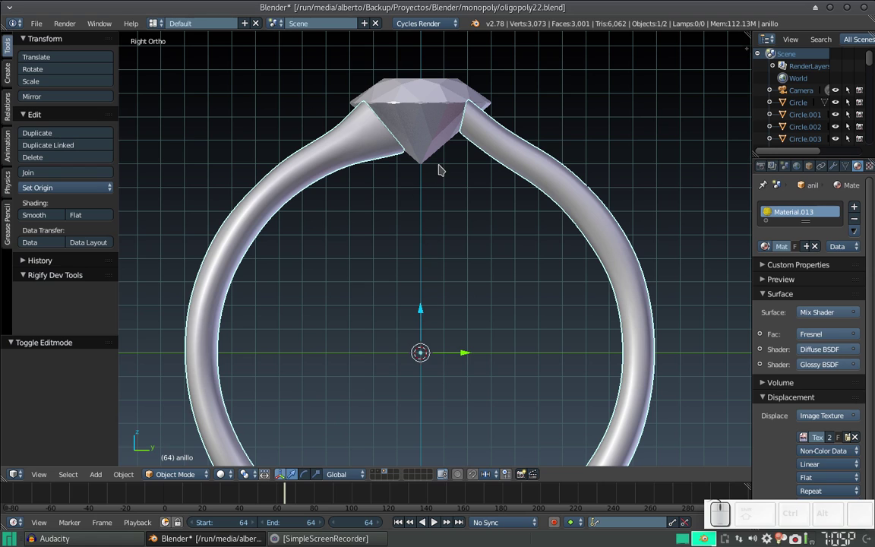
pyautogui.scroll(-3)
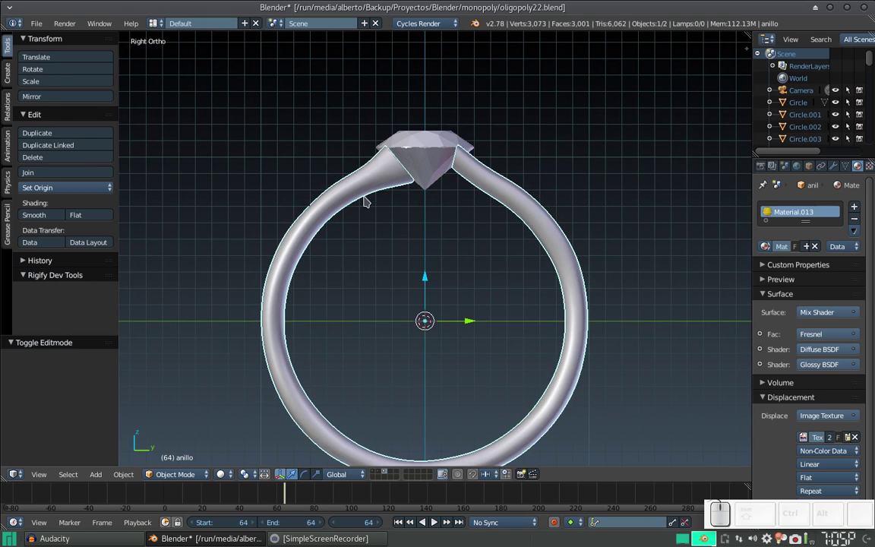
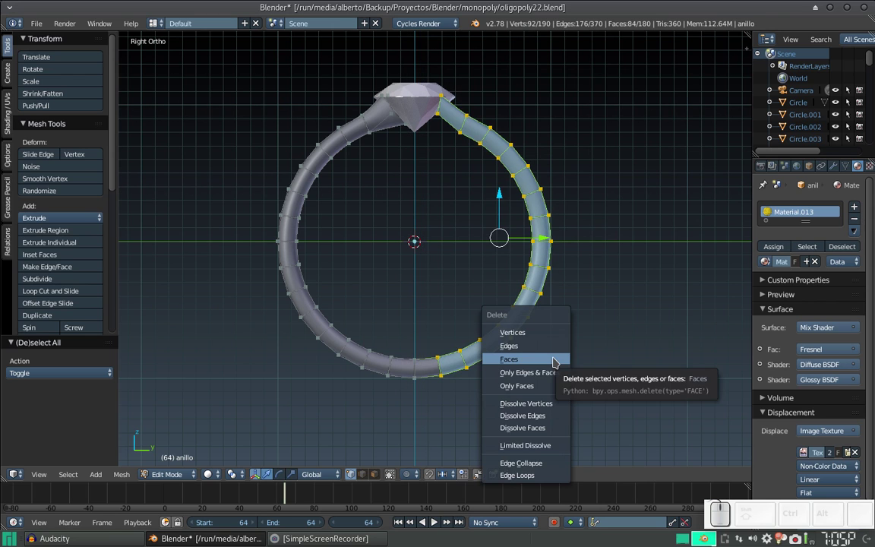
pyautogui.click(551, 336)
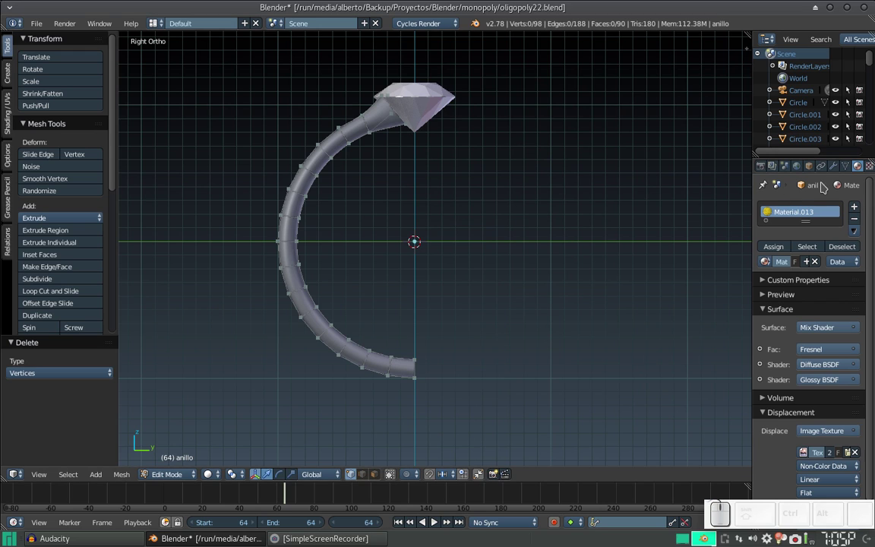
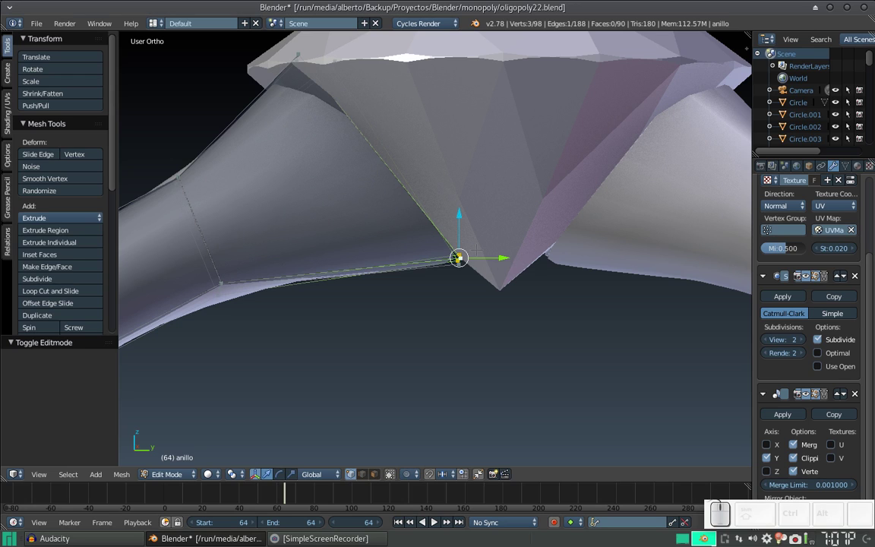
# - Extrude the selected edge below the diamond, constrained to the Y axis
pyautogui.press('e')
pyautogui.press('y')
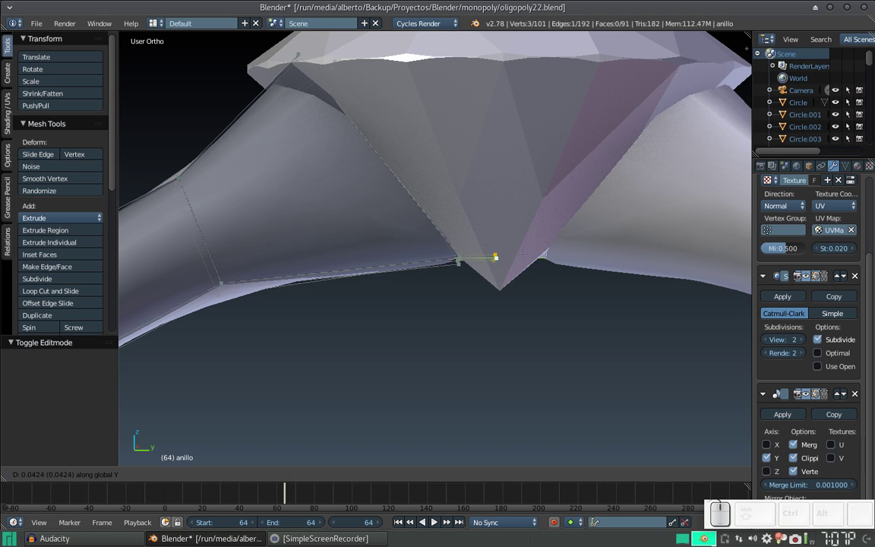
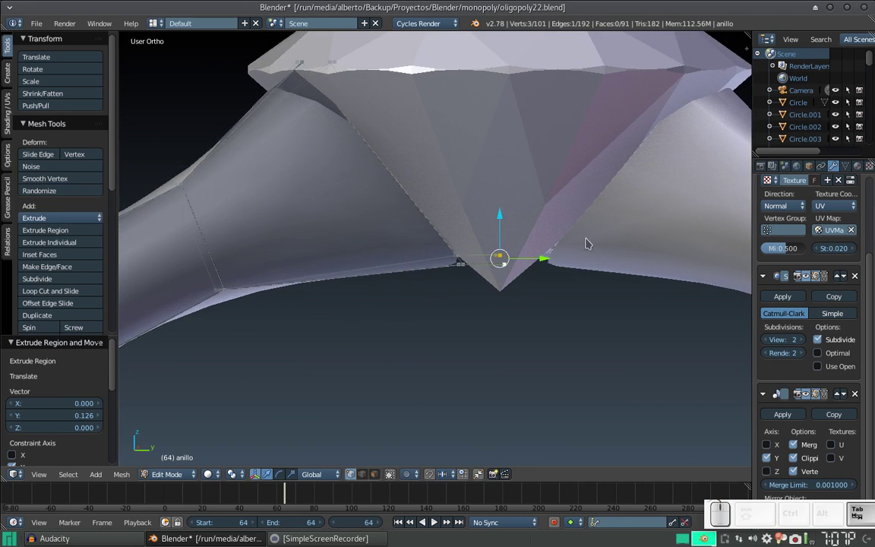
# - Select the diamond and nudge it upward along Z by about 0.028 above the ring
pyautogui.rightClick(525, 167)
pyautogui.middleClick(528, 243)
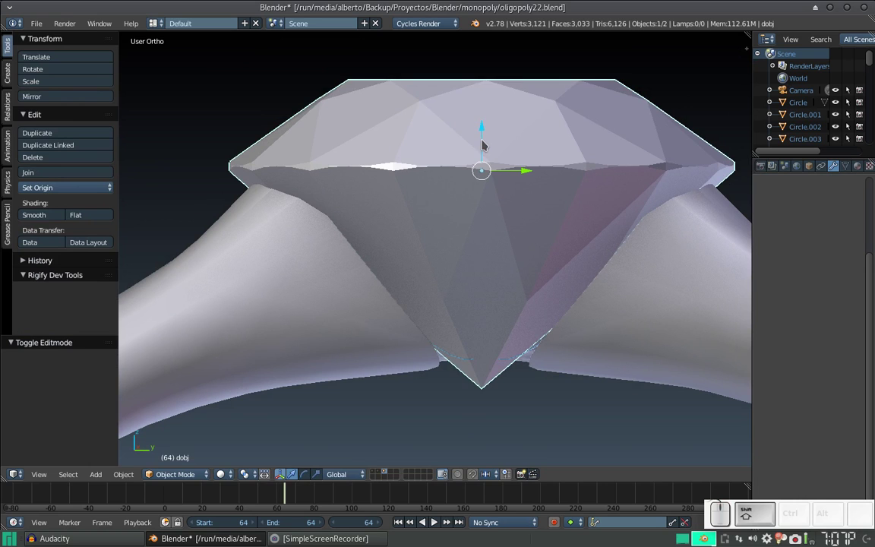
pyautogui.moveTo(484, 141); pyautogui.dragTo(484, 271)
pyautogui.moveTo(490, 236); pyautogui.dragTo(493, 213)
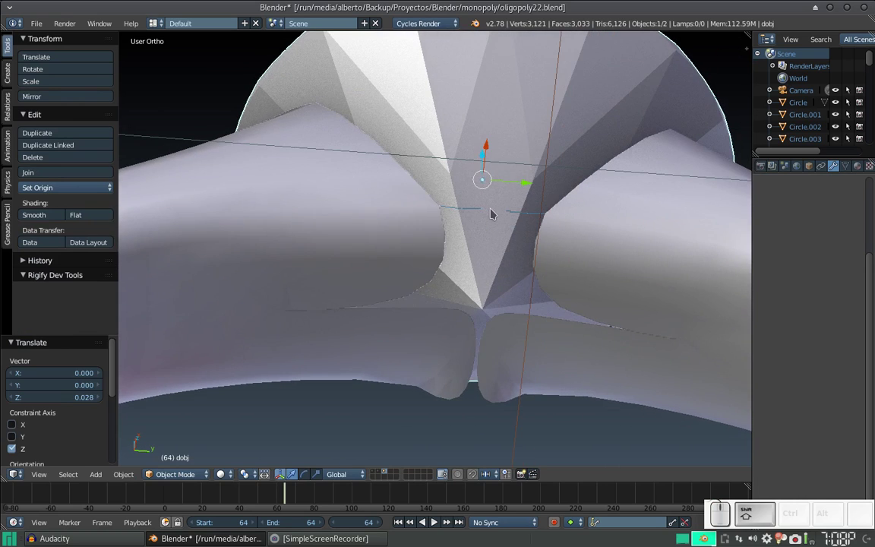
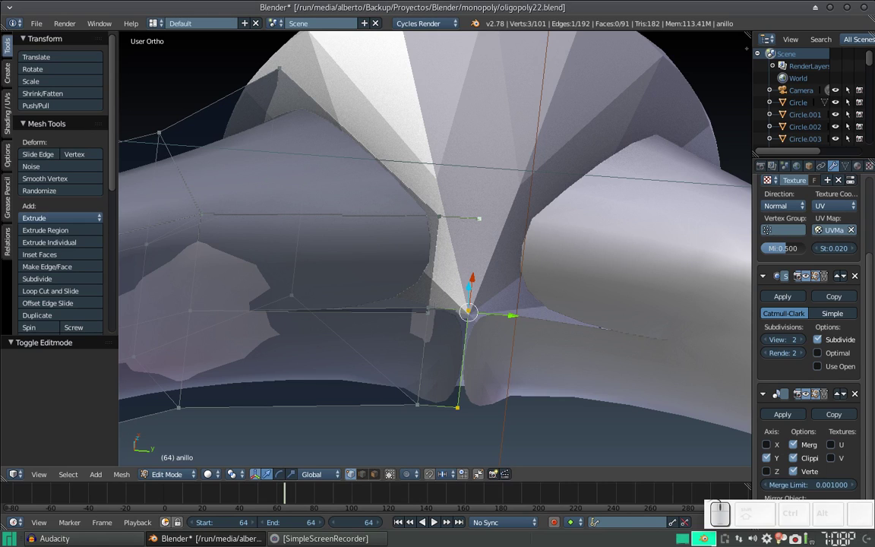
# - Undo the edge extension and merge the two vertices beneath the diamond tip at their centre
pyautogui.press('ctrl+z')
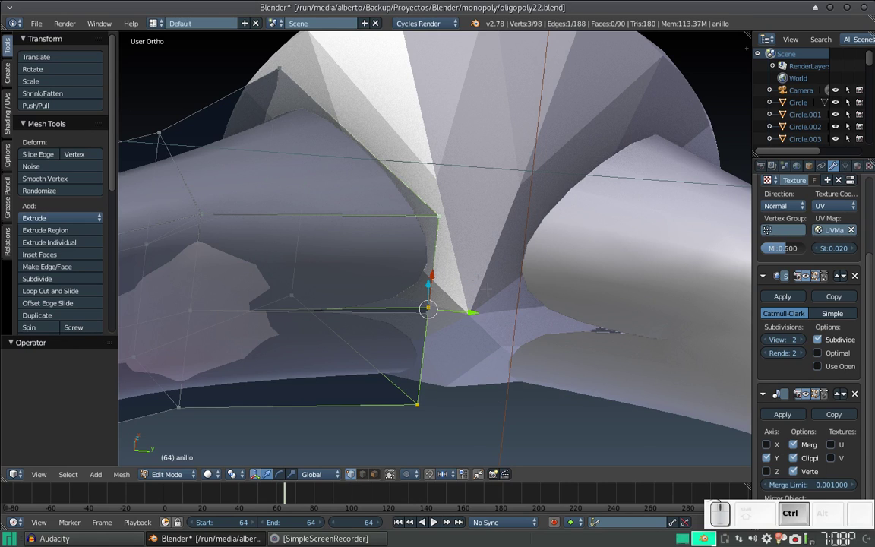
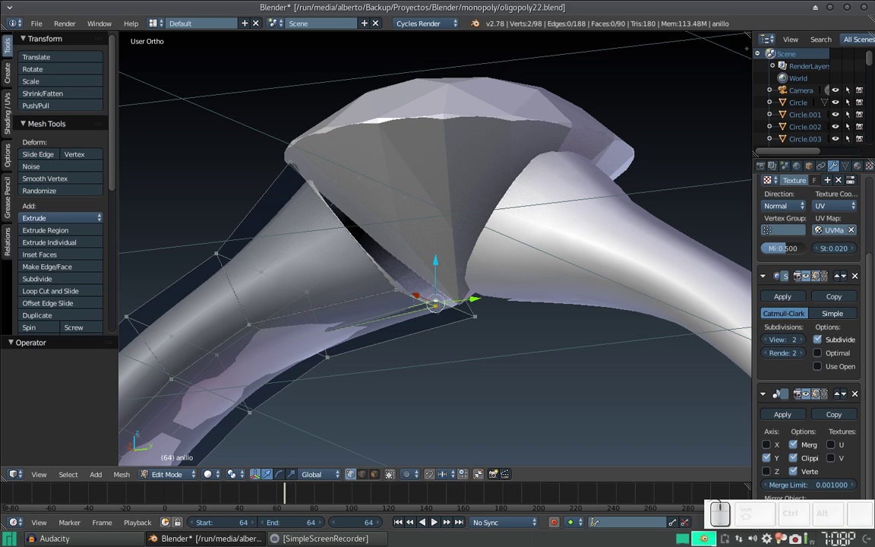
pyautogui.press('alt+m')
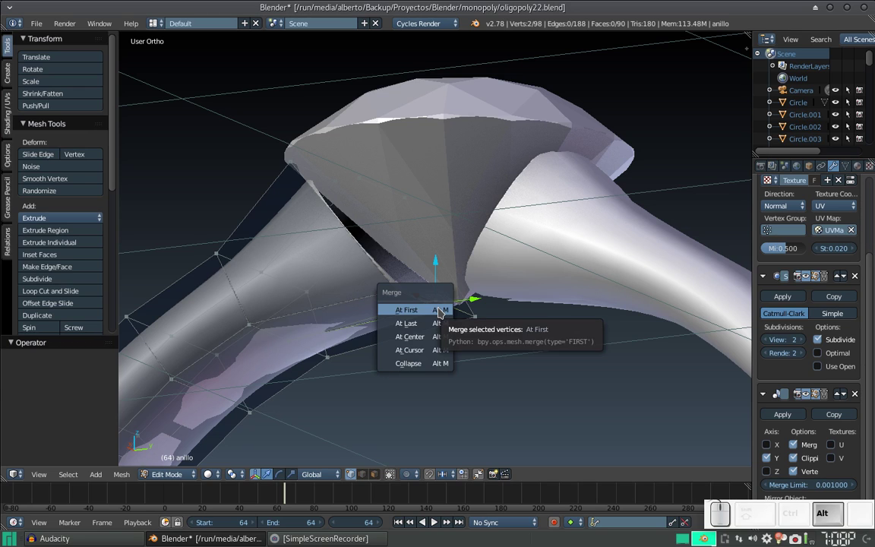
pyautogui.click(442, 333)
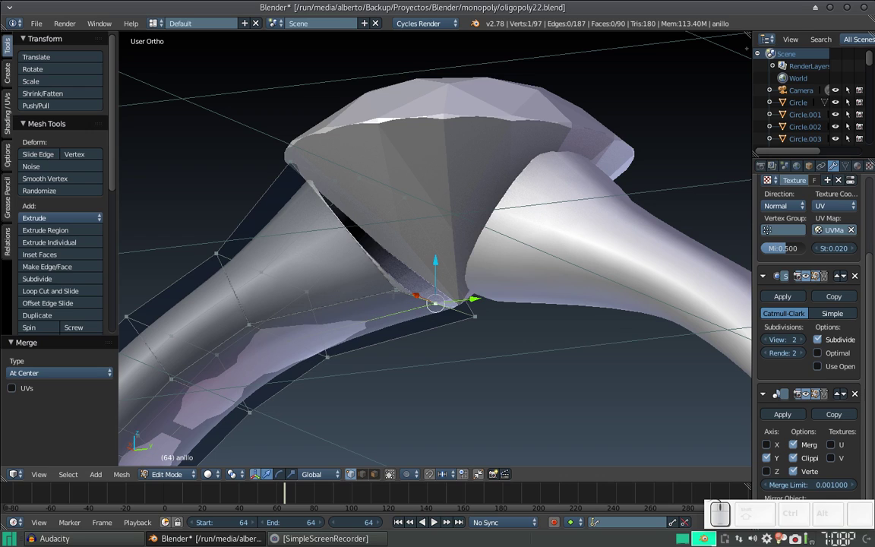
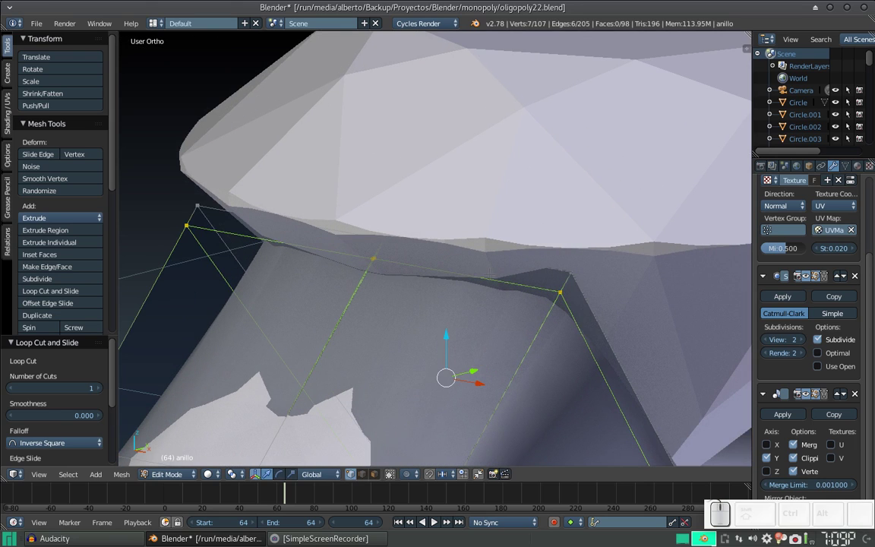
# - Add a loop cut around the ring near the diamond setting to tighten its curve
pyautogui.press('ctrl+r')
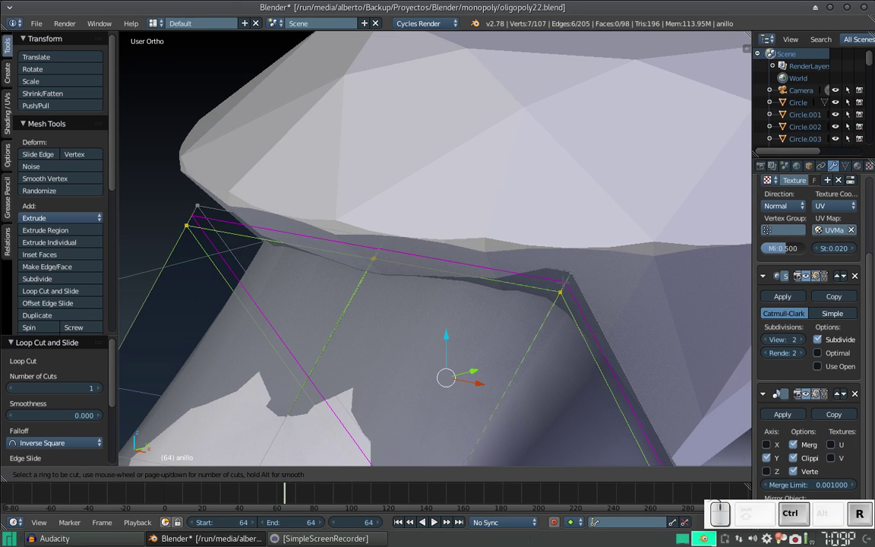
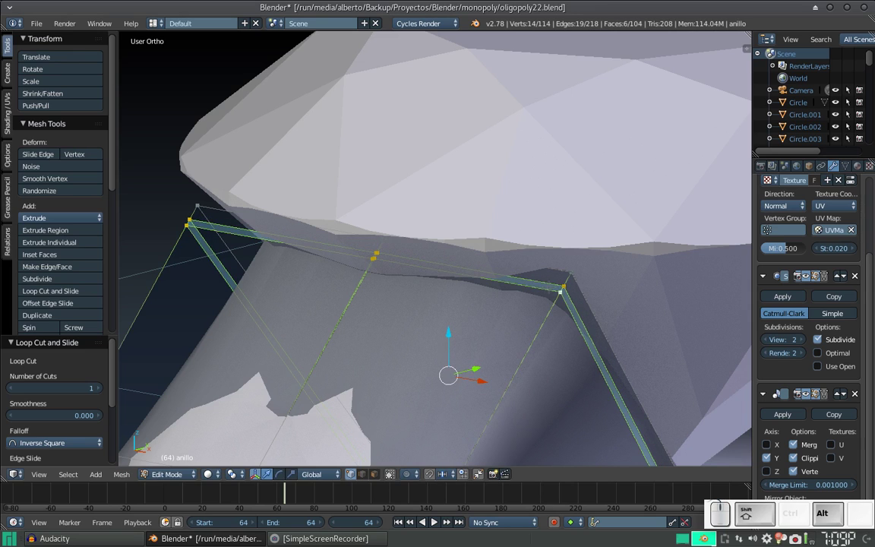
pyautogui.scroll(-3)
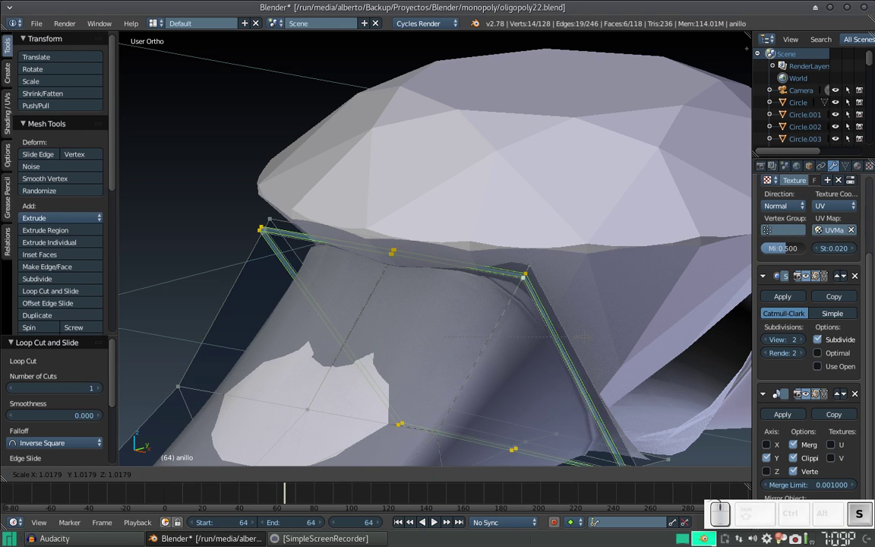
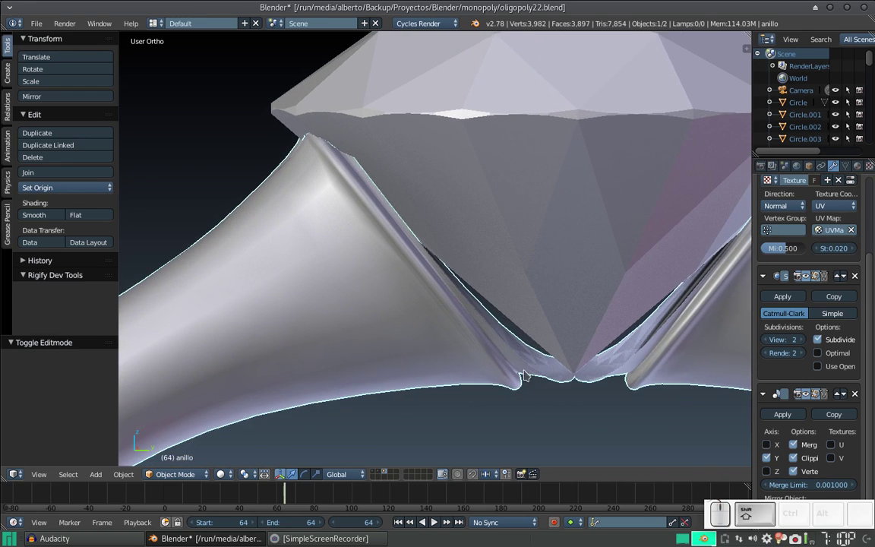
# - Extrude the ring's inner edge along Y, extrude again and scale the new edge down beneath the diamond tip
pyautogui.rightClick(534, 359)
pyautogui.press('Tab')
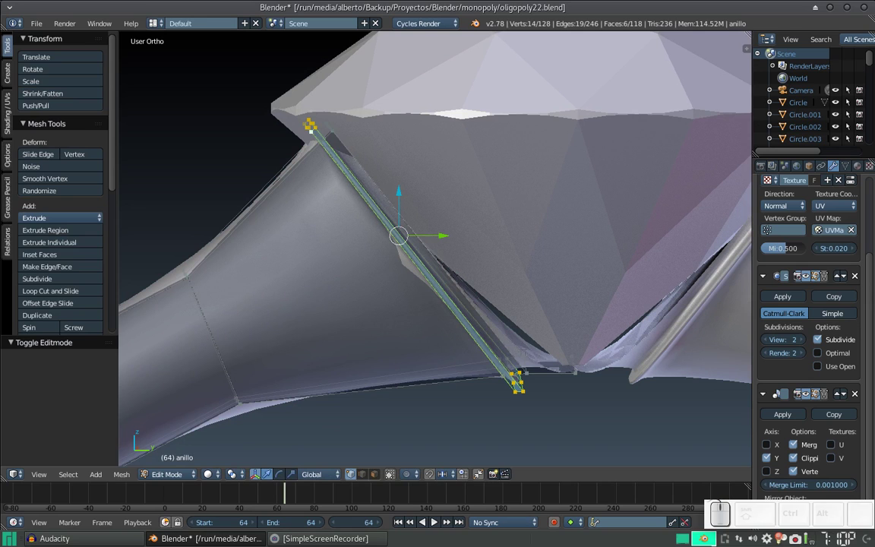
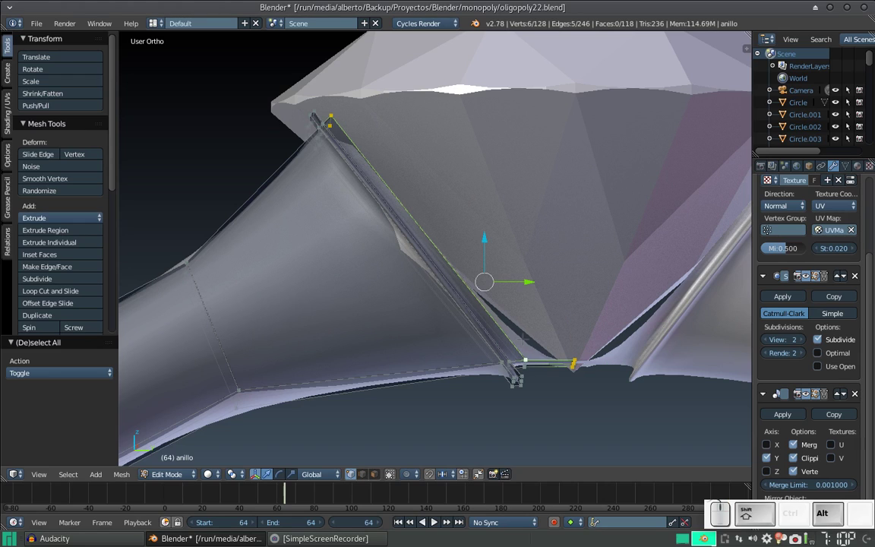
pyautogui.press('e')
pyautogui.press('y')
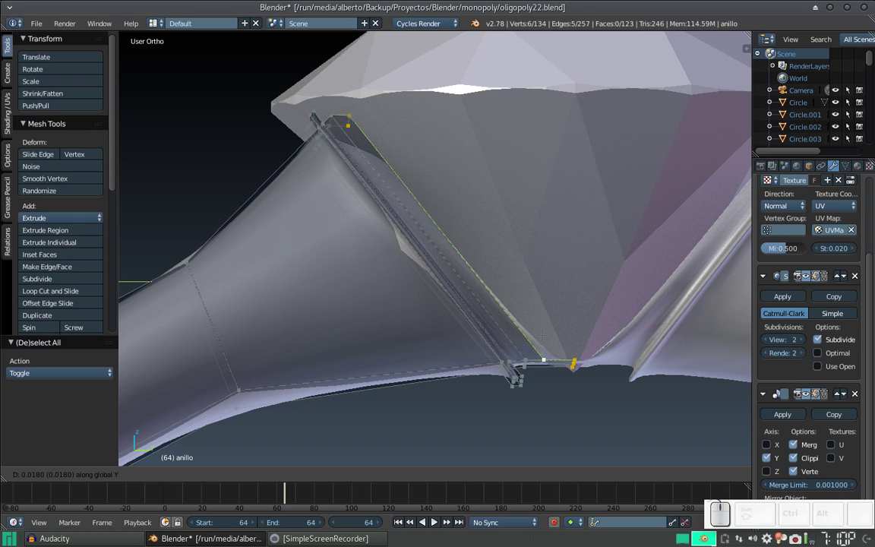
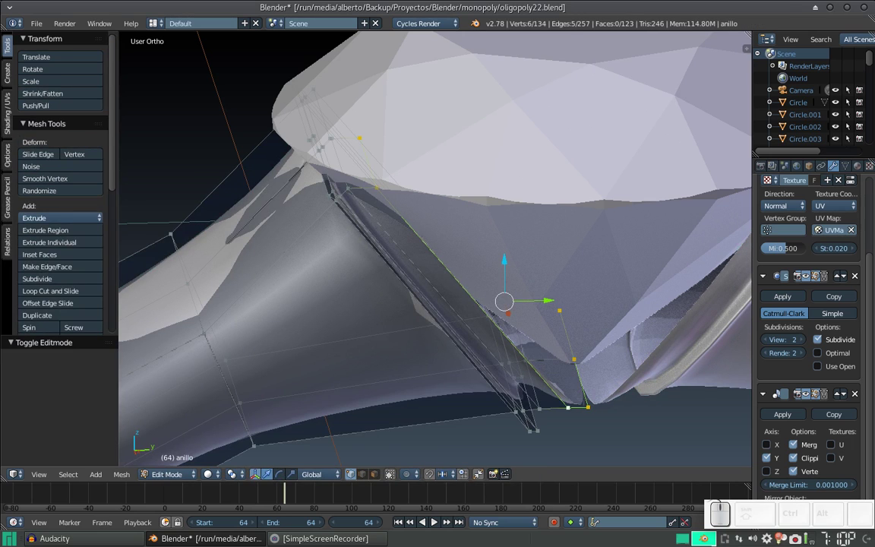
pyautogui.press('e')
pyautogui.press('s')
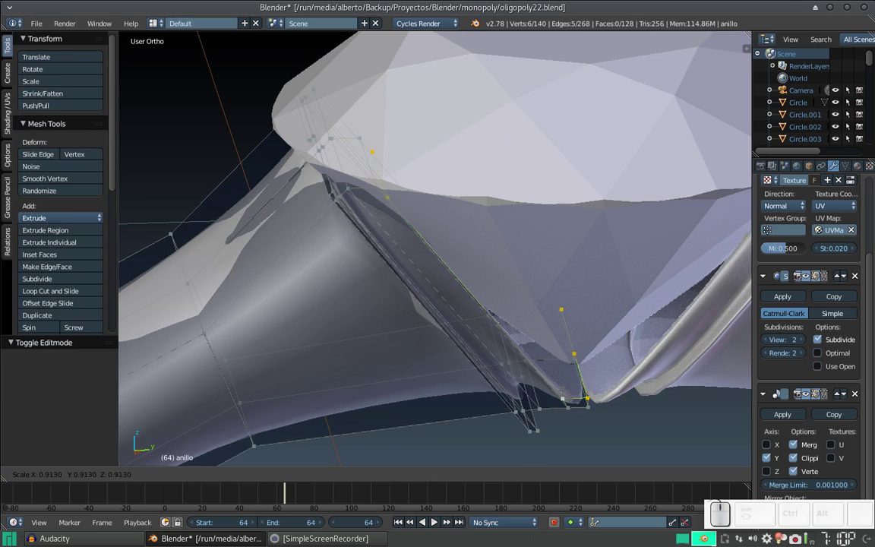
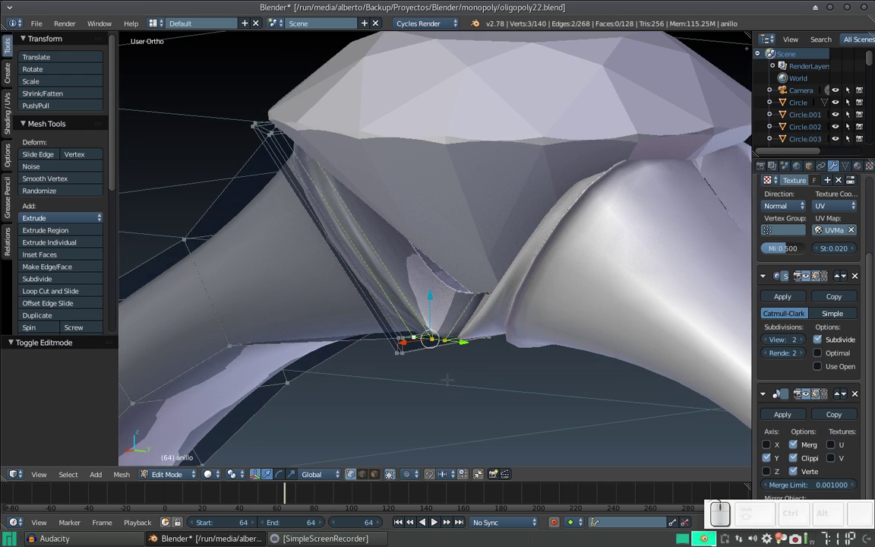
# - Extrude the prong vertices upward along Z toward the underside of the diamond
pyautogui.press('e')
pyautogui.press('z')
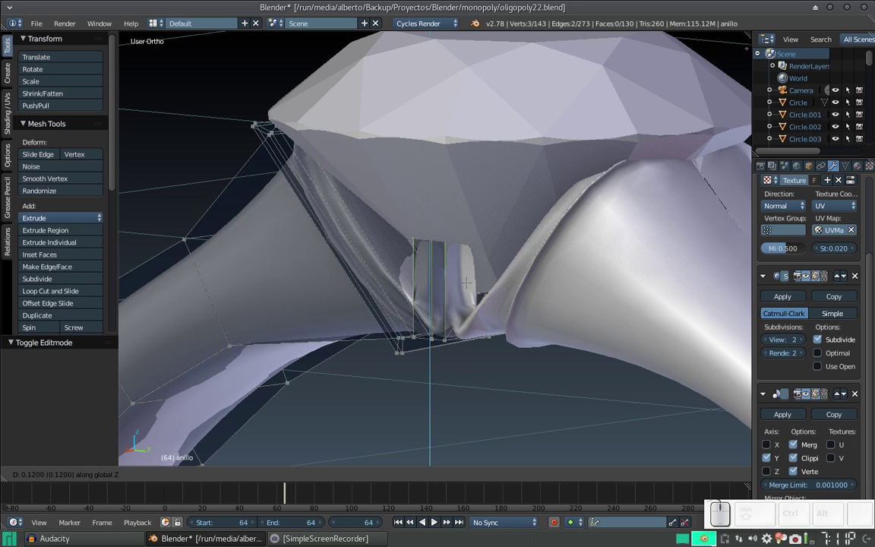
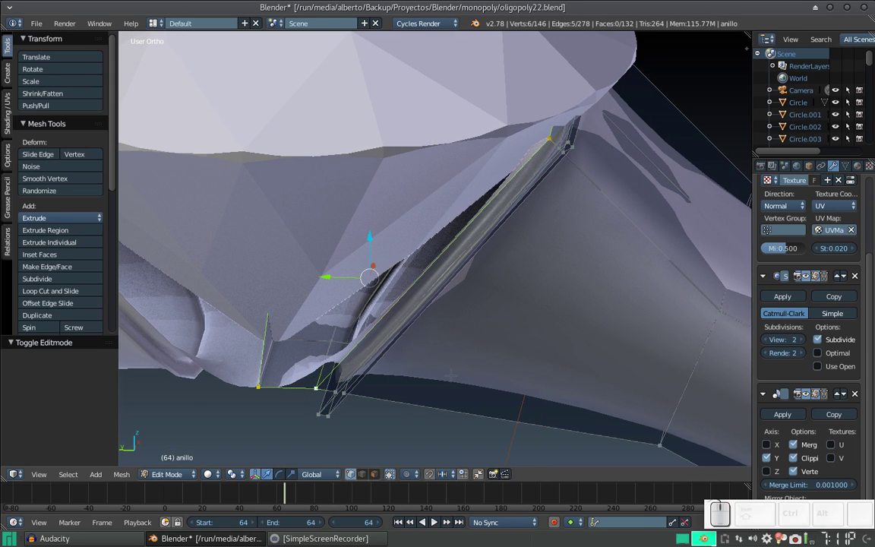
# - Extrude the prong tip sideways along Y, then extrude another segment raised along Z toward the diamond
pyautogui.press('e')
pyautogui.press('y')
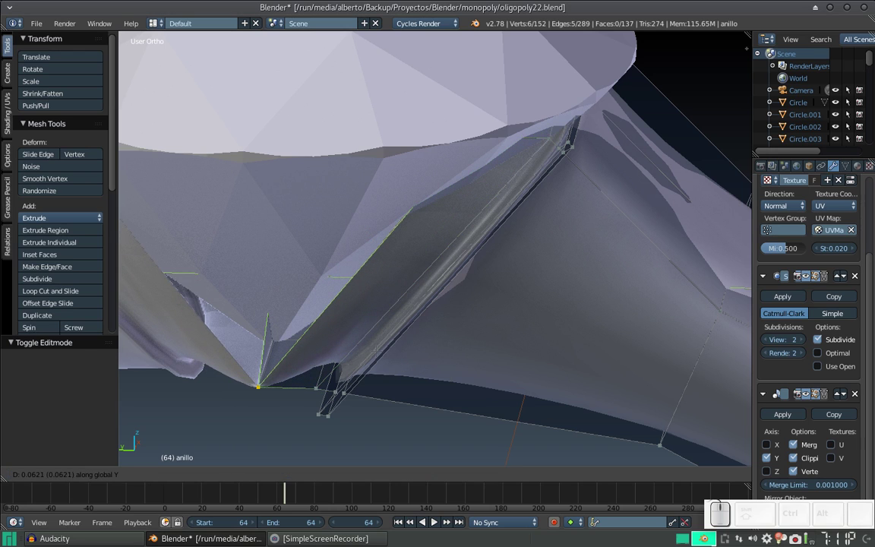
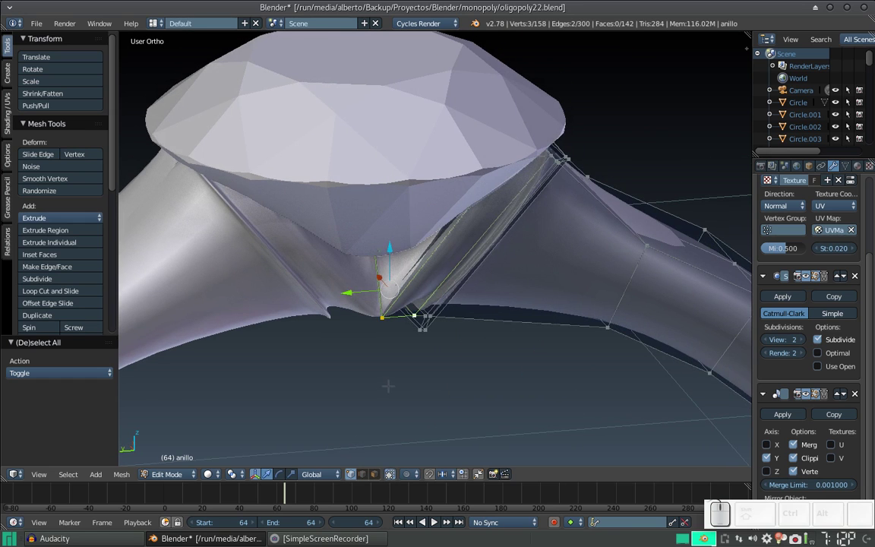
pyautogui.press('e')
pyautogui.press('z')
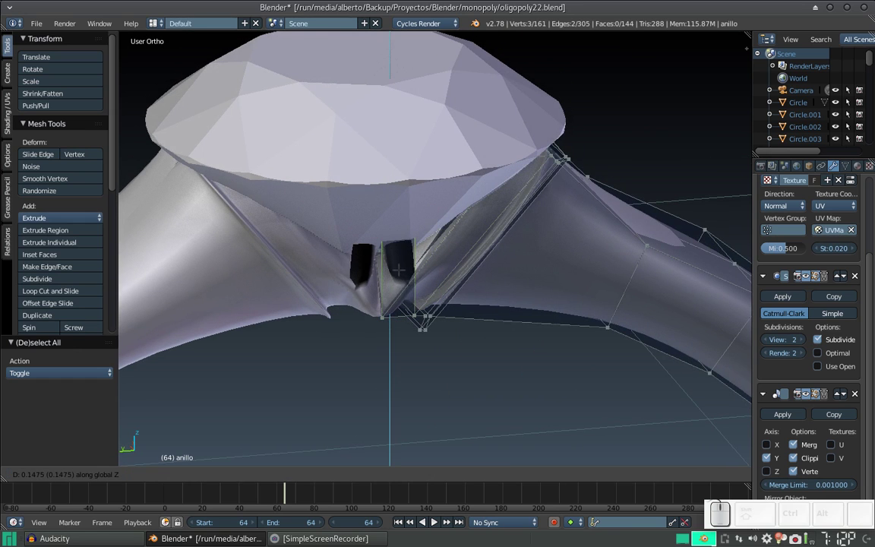
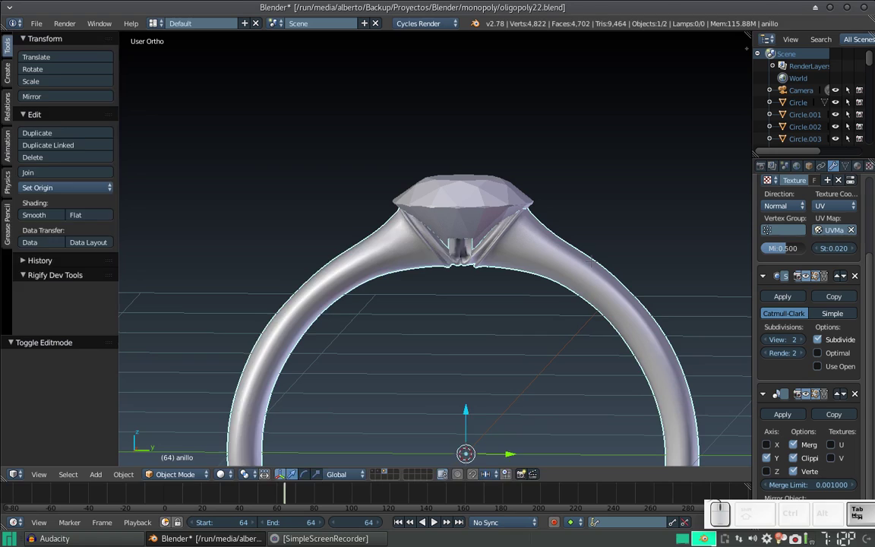
# - Recalculate the ring mesh normals and inspect the finished ring in Object Mode
pyautogui.press('a')
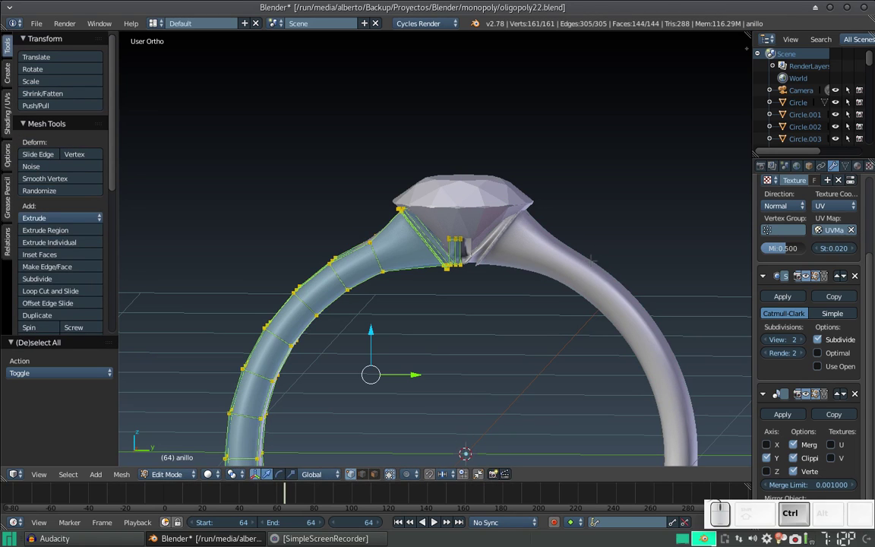
pyautogui.press('ctrl+n')
pyautogui.press('ctrl+Tab')
pyautogui.scroll(-3)
pyautogui.moveTo(470, 284); pyautogui.dragTo(564, 257)
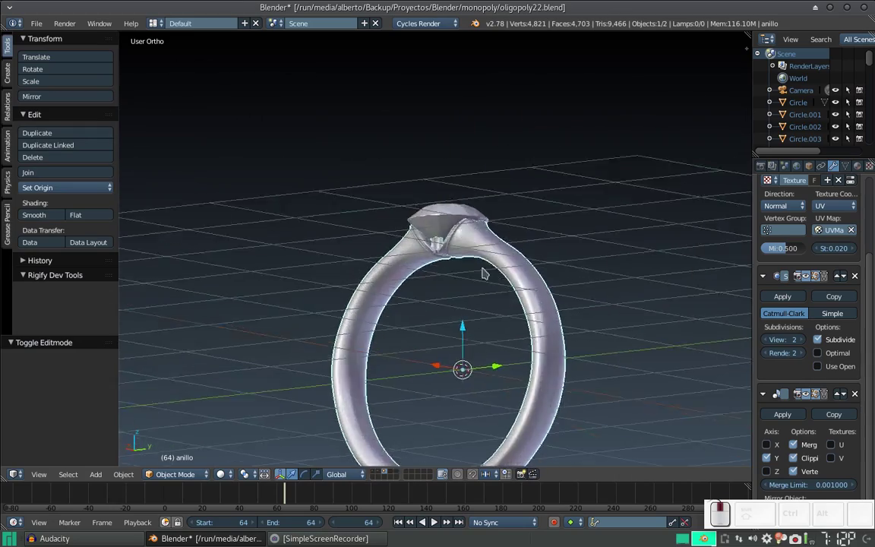
pyautogui.scroll(3)
pyautogui.click(505, 302)
# - Scale the ring and diamond together to about 0.28 and move them to layer 1
pyautogui.rightClick(492, 209)
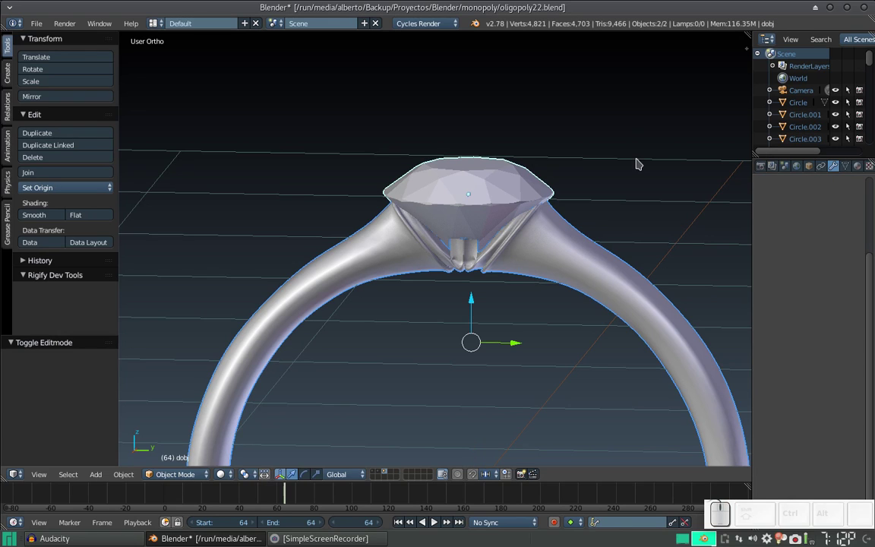
pyautogui.press('s')
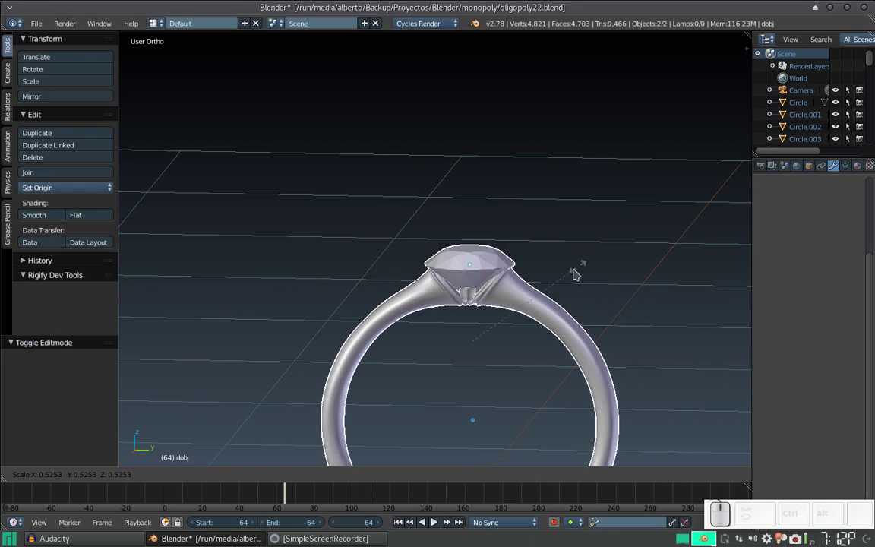
pyautogui.click(539, 321)
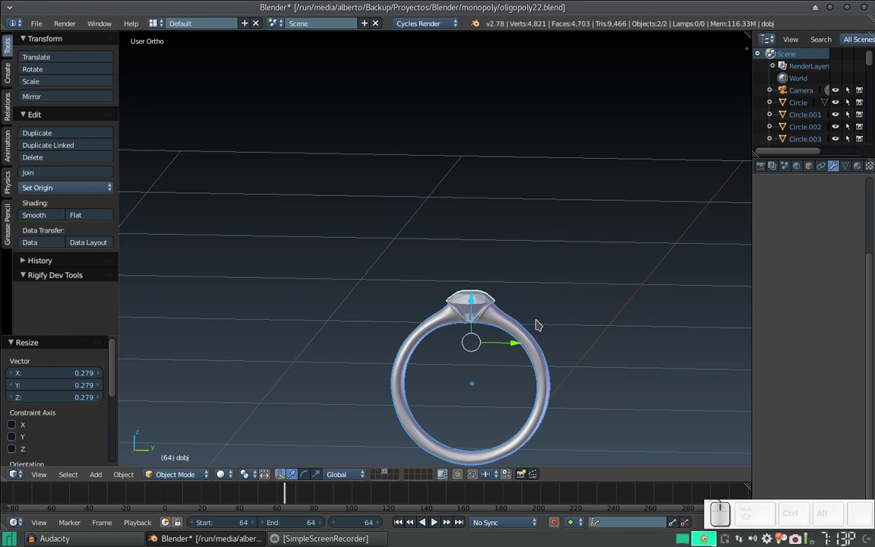
pyautogui.press('m')
pyautogui.press('1')
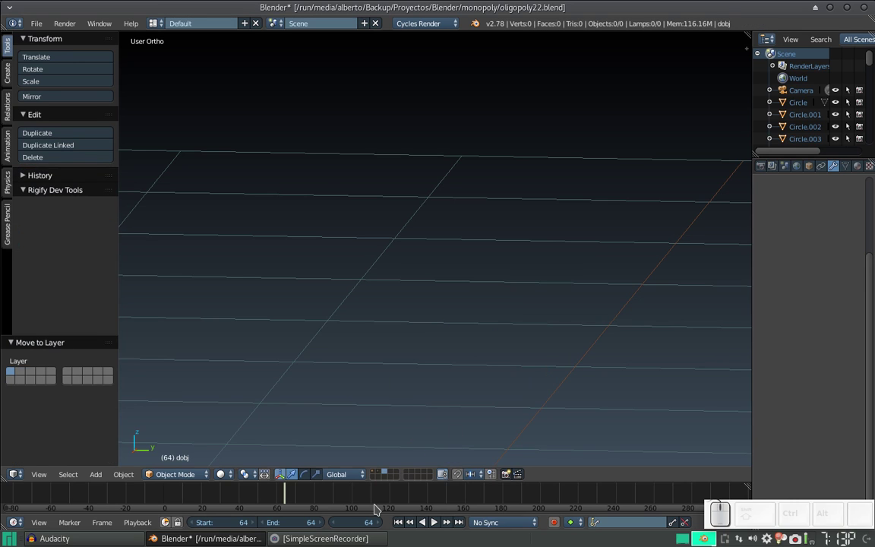
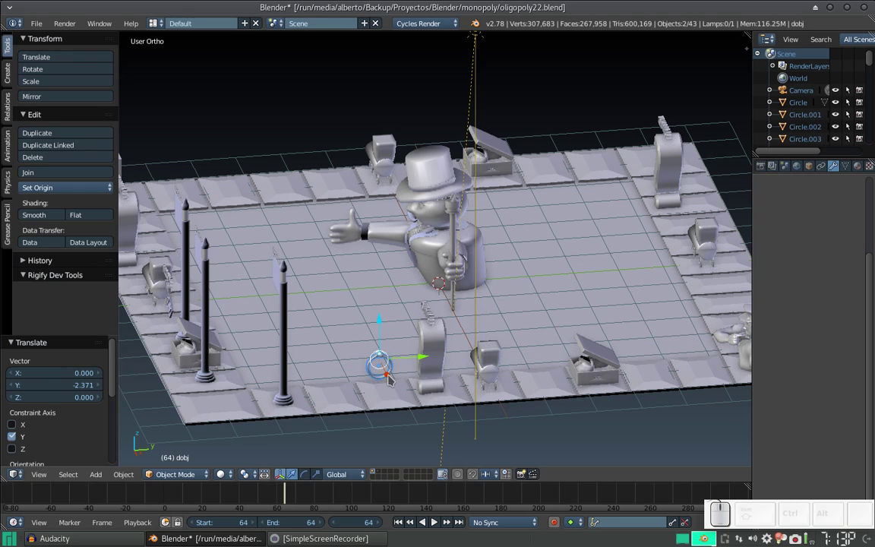
# - Position the ring on the Monopoly board beside the Chance piece and resize it to fit
pyautogui.moveTo(390, 378); pyautogui.dragTo(400, 387)
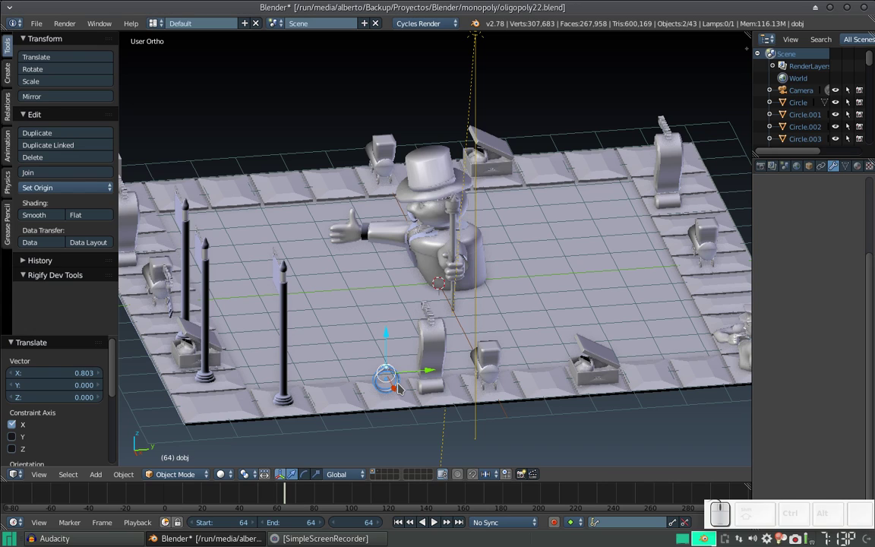
pyautogui.click(394, 391)
pyautogui.press('s')
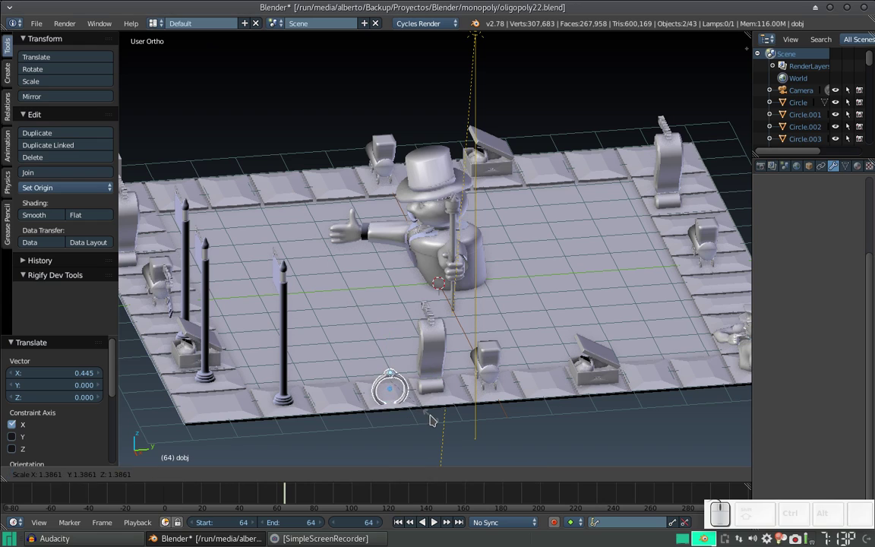
pyautogui.click(437, 416)
pyautogui.click(391, 351)
pyautogui.press('s')
pyautogui.click(425, 362)
# - Move the view closer to the ring and bring up the viewport shading choices
pyautogui.scroll(-3)
pyautogui.moveTo(407, 360); pyautogui.dragTo(571, 322)
pyautogui.scroll(3)
pyautogui.click(493, 313)
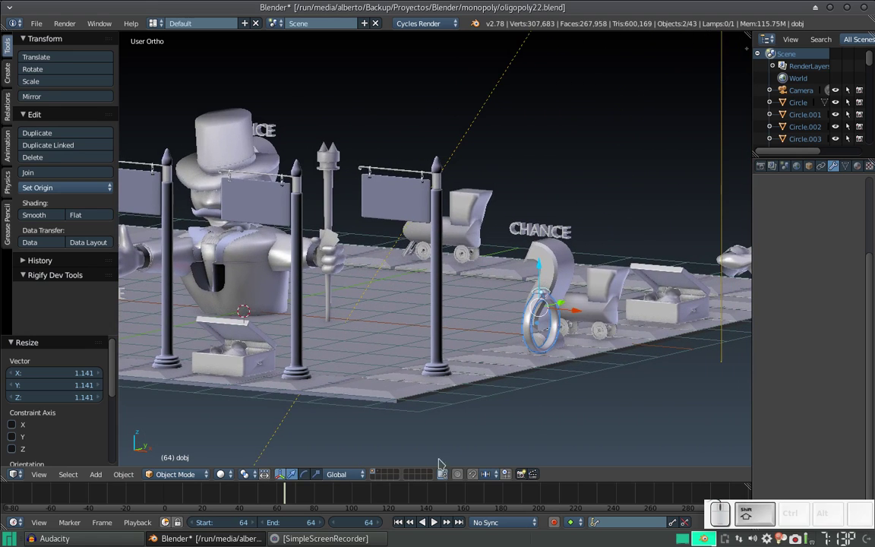
pyautogui.click(228, 478)
# - Switch to Rendered shading and view the board with the gold ring through the scene camera
pyautogui.click(255, 394)
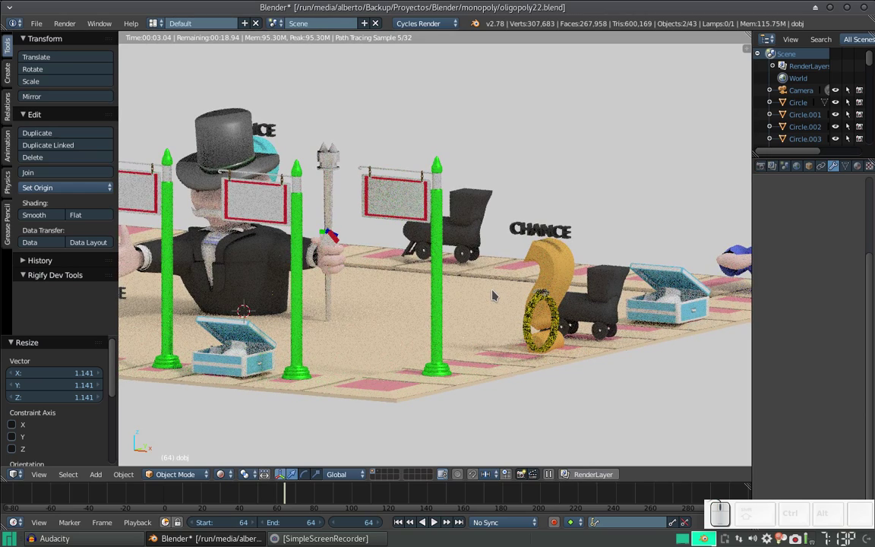
pyautogui.scroll(-3)
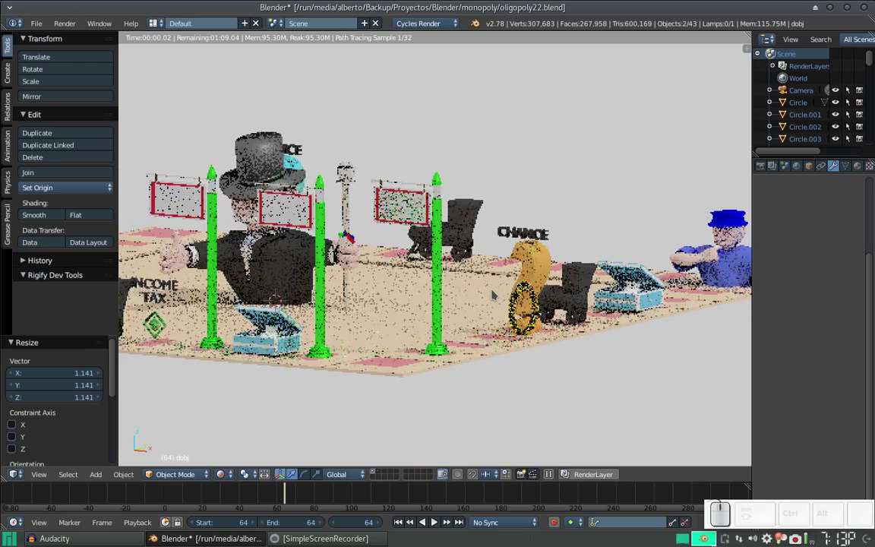
pyautogui.press('KP_0')
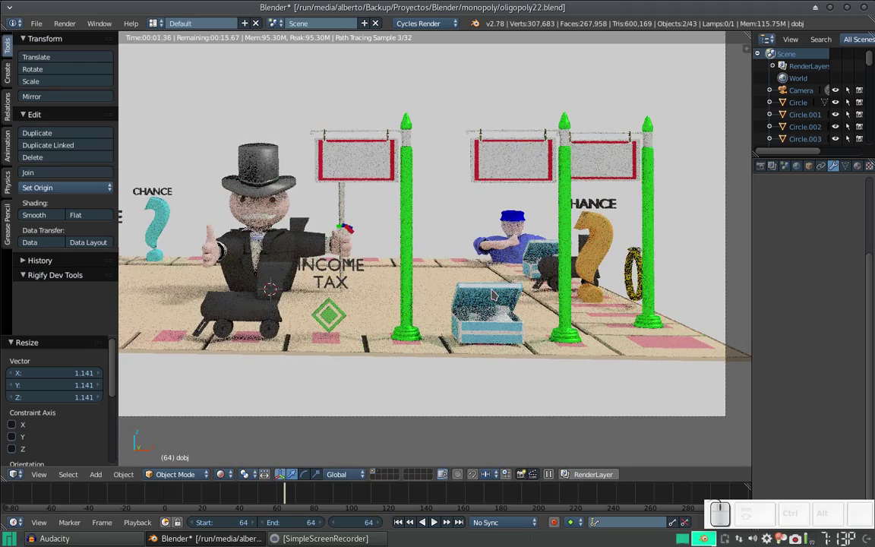
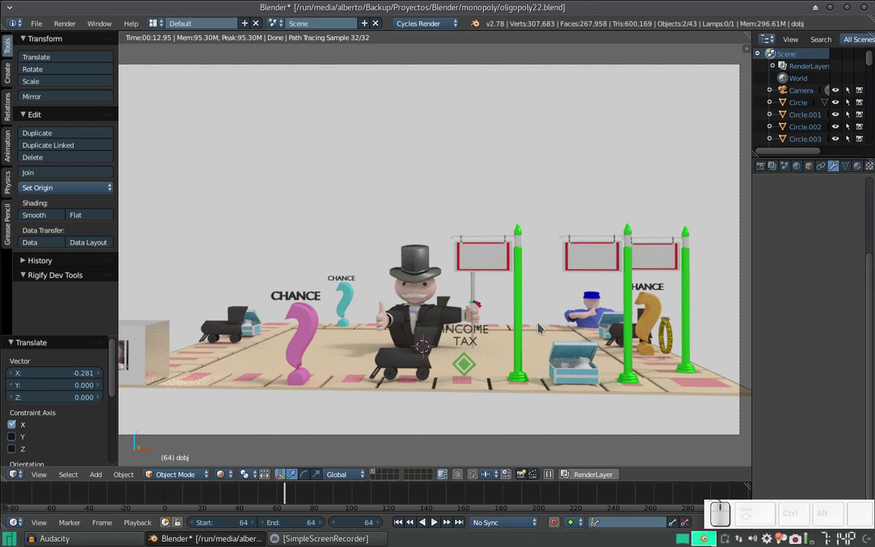
# - Save the Monopoly board .blend file with the gold ring in place
pyautogui.press('ctrl+s')
pyautogui.press('ctrl+KP_Enter')
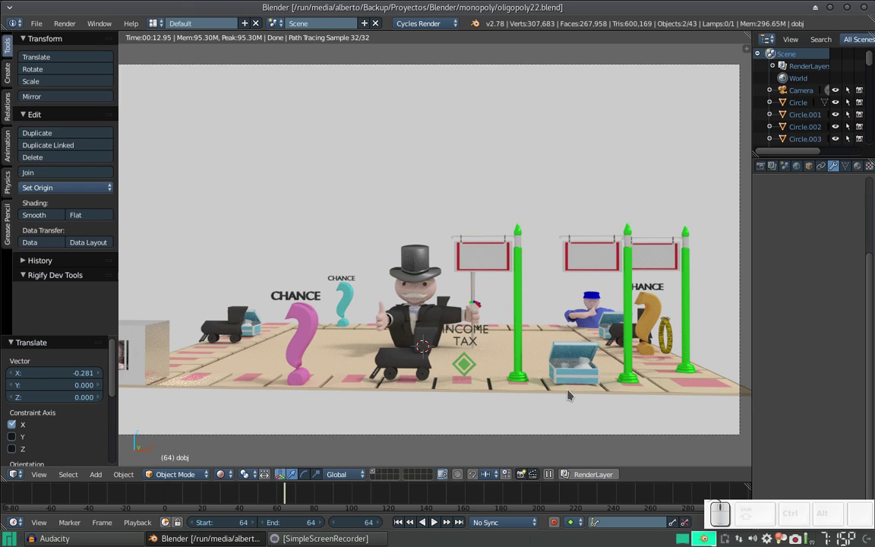
pyautogui.scroll(-3)
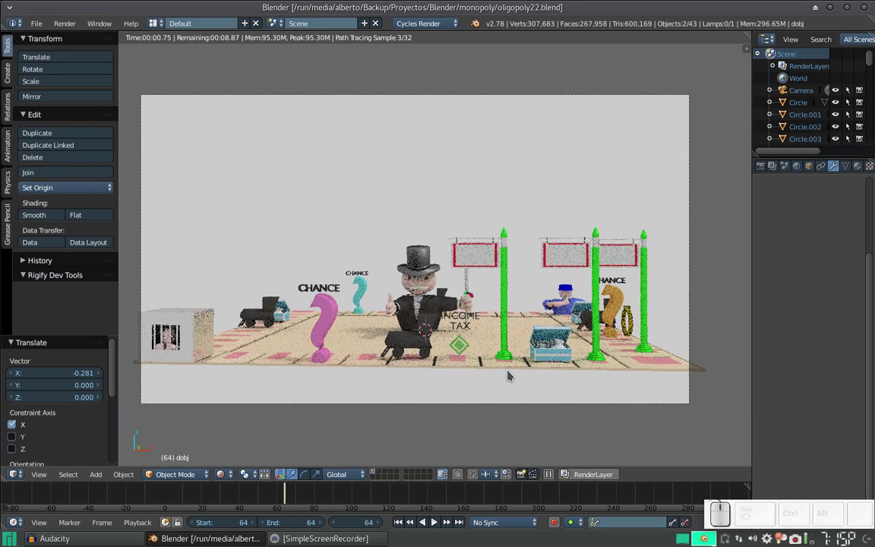